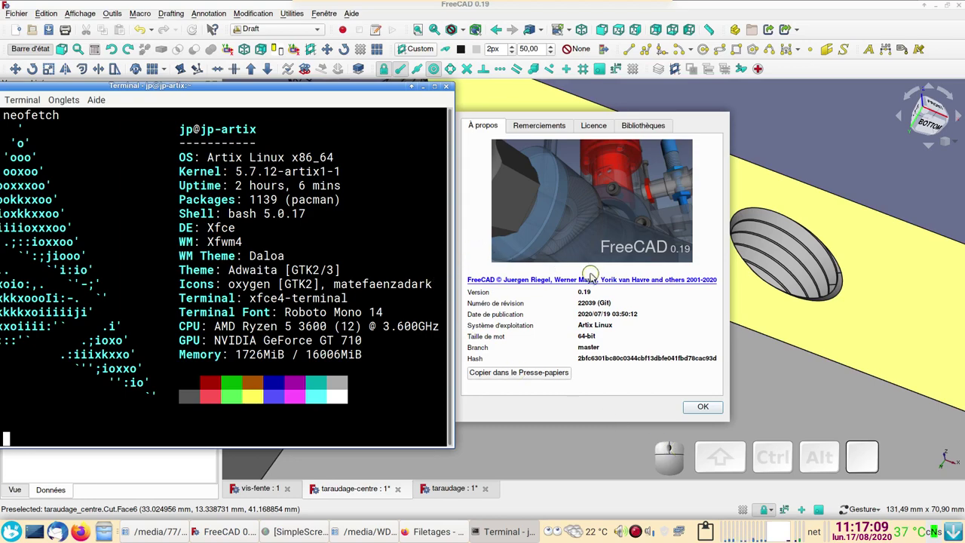
Dismiss the About FreeCAD dialog to return to the block with the threaded hole.
scroll("up", 3)
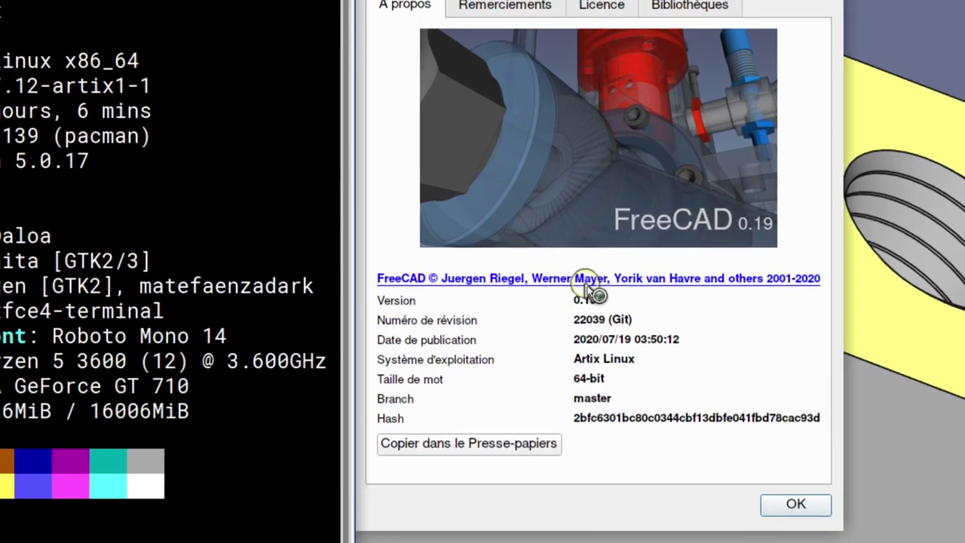
middle_click(623, 336)
scroll("down", 3)
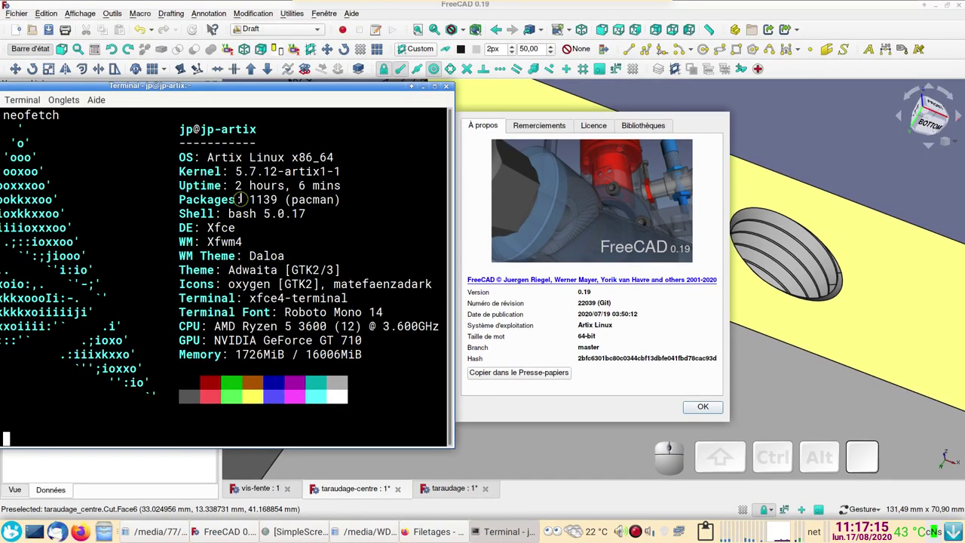
left_click(715, 406)
Briefly show then hide the Sweep solid in the tapped hole.
left_click_drag(668, 329, 433, 346)
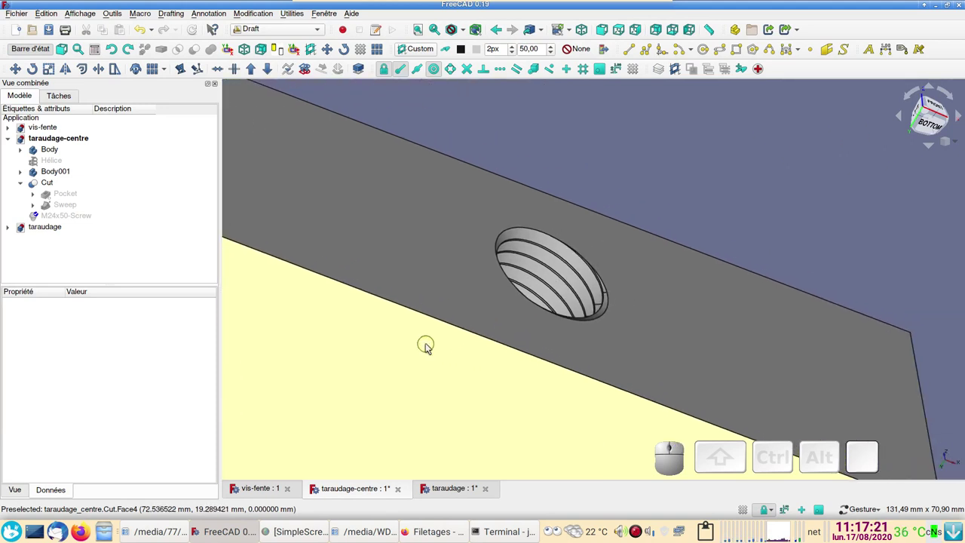
scroll("down", 3)
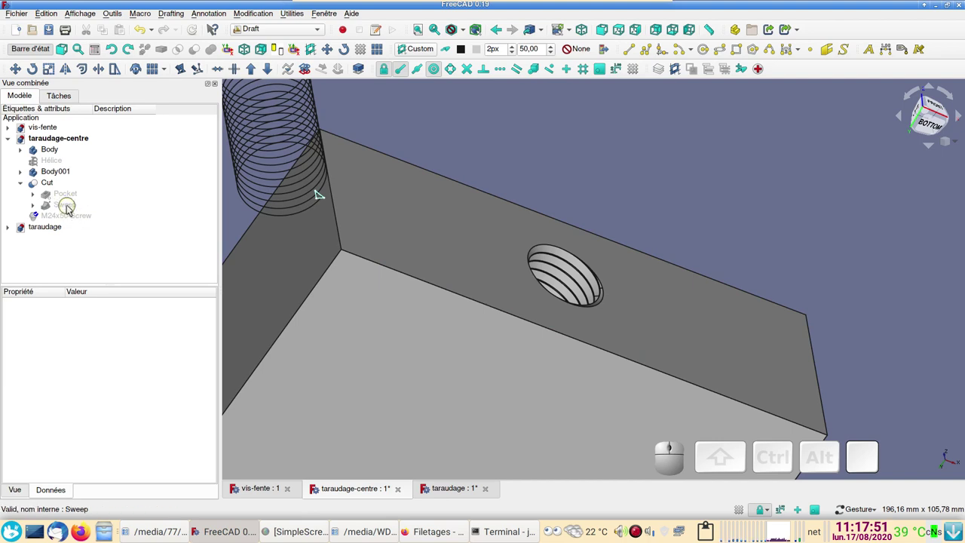
left_click(74, 208)
key("space")
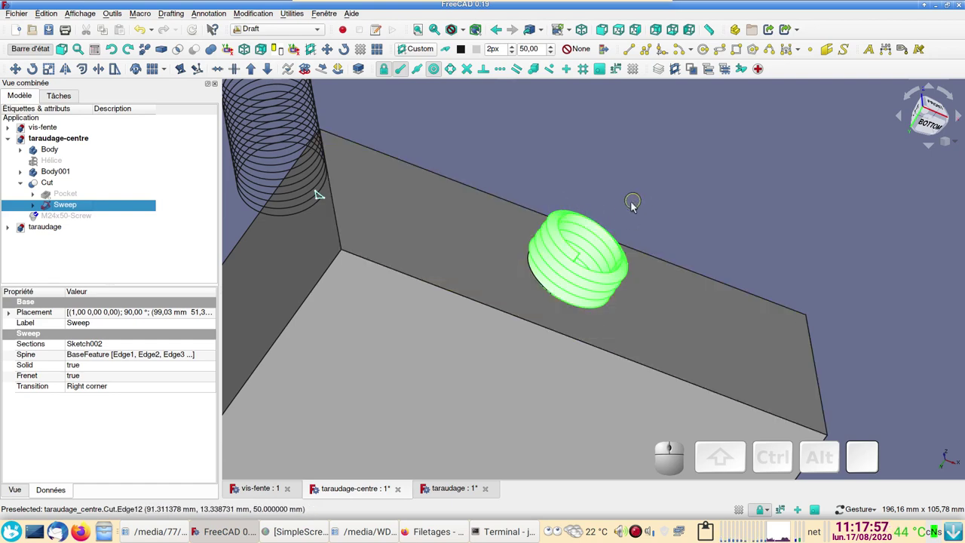
key("space")
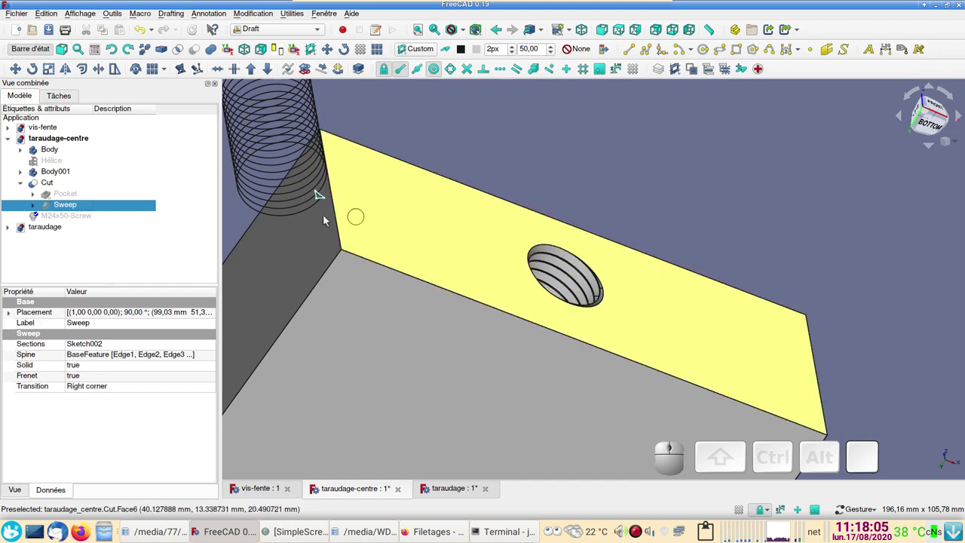
Make the M24x50 screw visible inside the tapped hole and deselect it.
left_click(78, 219)
key("space")
left_click(485, 141)
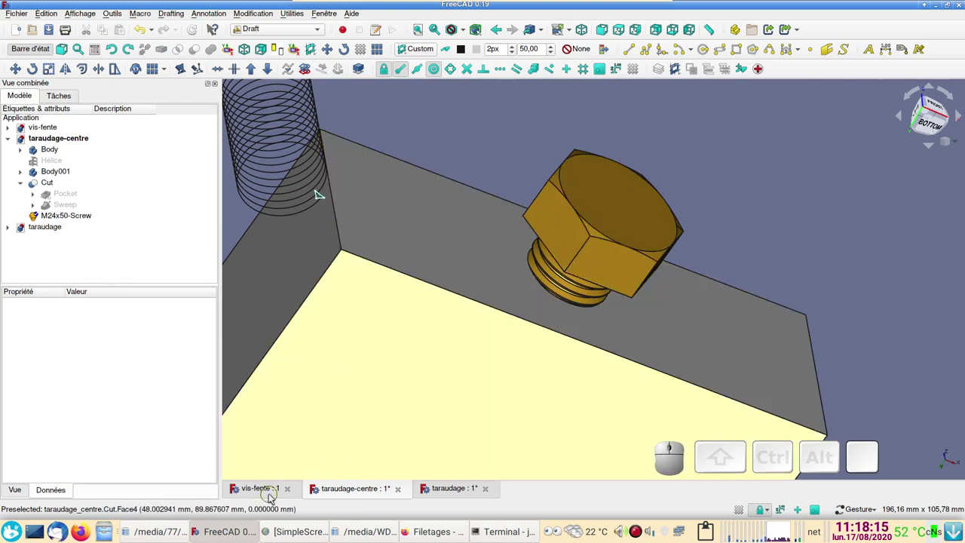
left_click(445, 496)
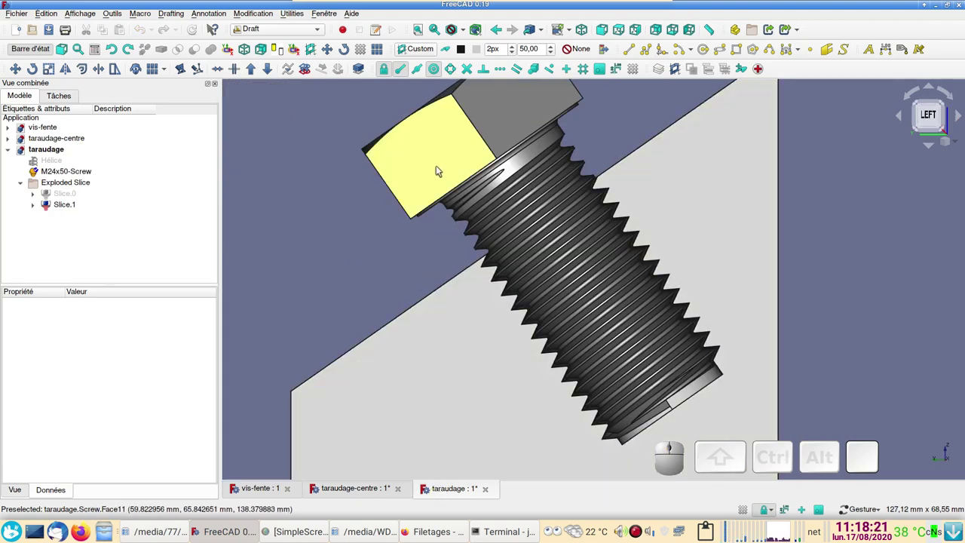
left_click(44, 189)
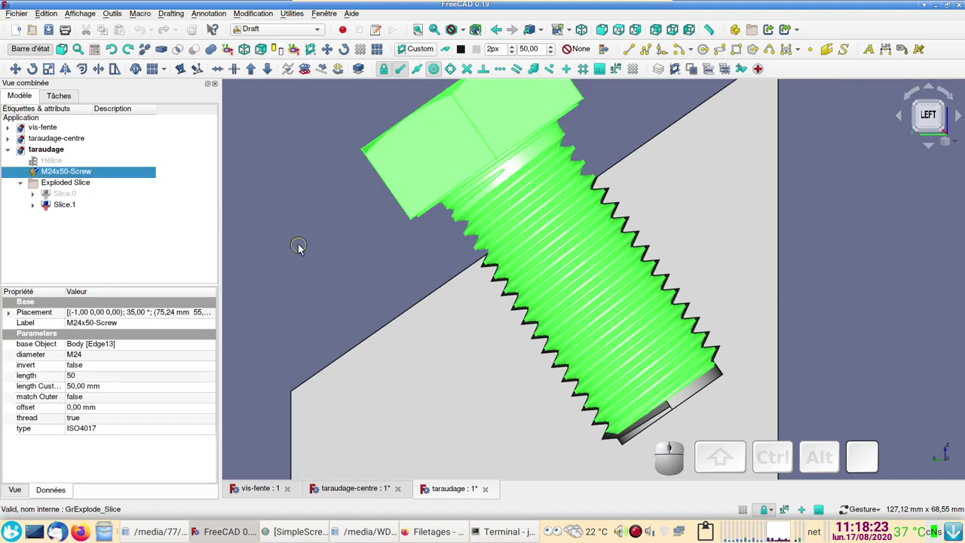
scroll("up", 3)
scroll("up", 3)
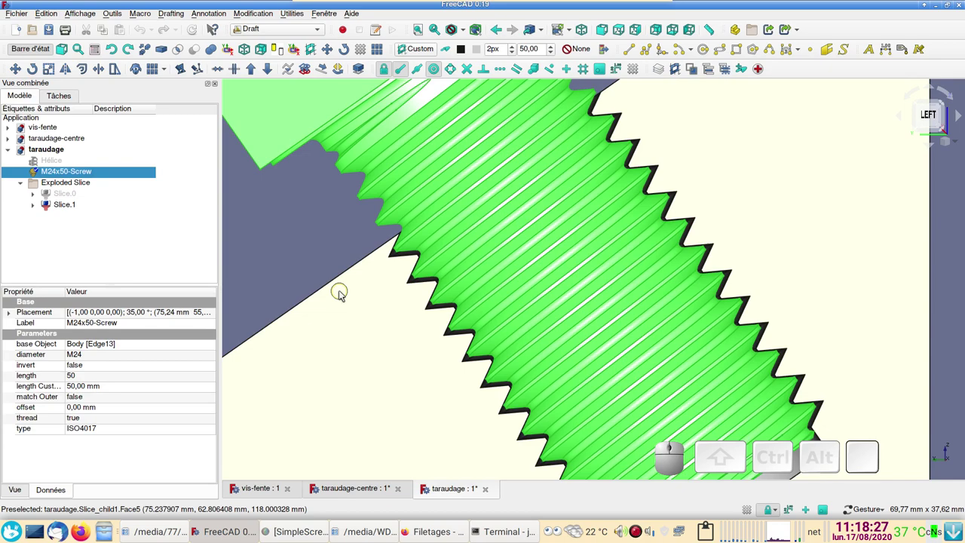
scroll("up", 3)
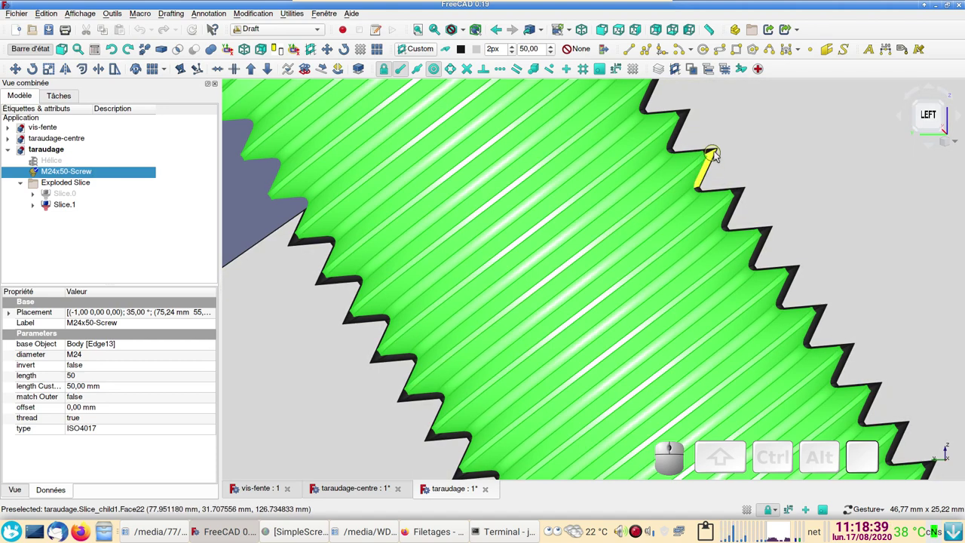
scroll("down", 3)
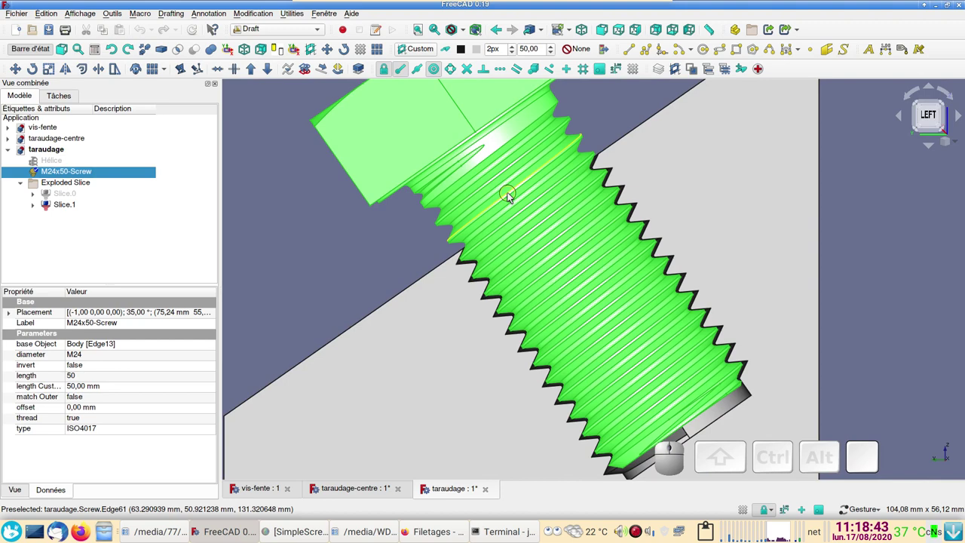
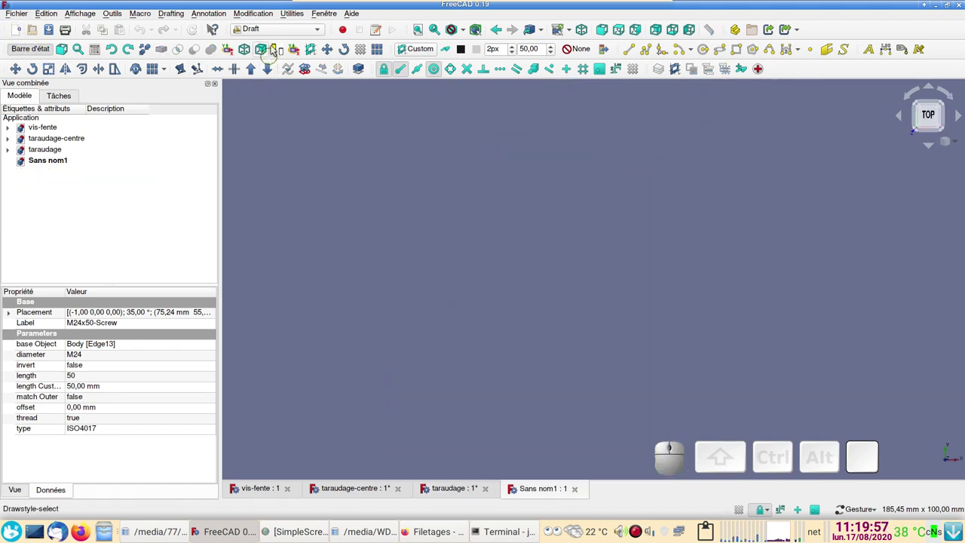
In Part Design, activate Sans nom1, create a body and start a rectangle sketch on the XY plane.
left_click(268, 34)
left_click(281, 58)
left_click(32, 103)
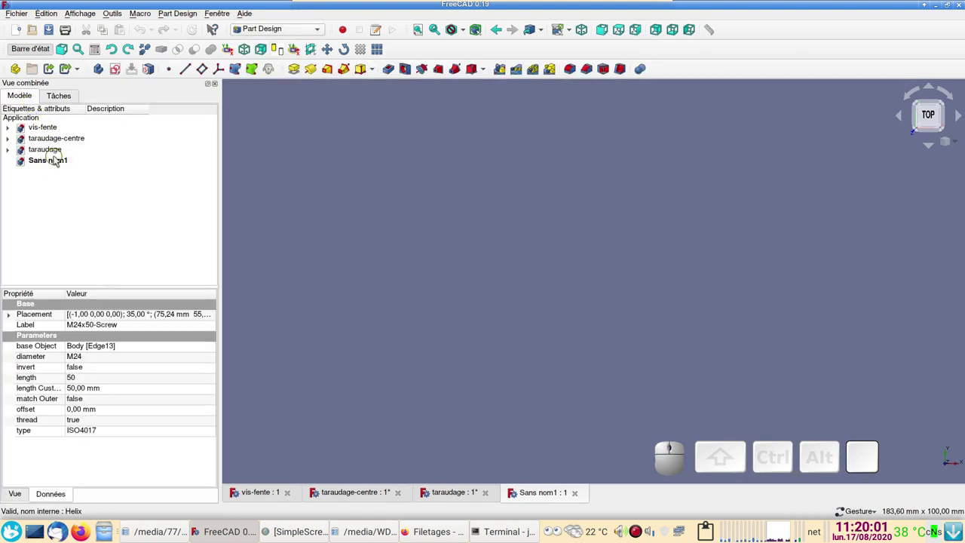
left_click(58, 161)
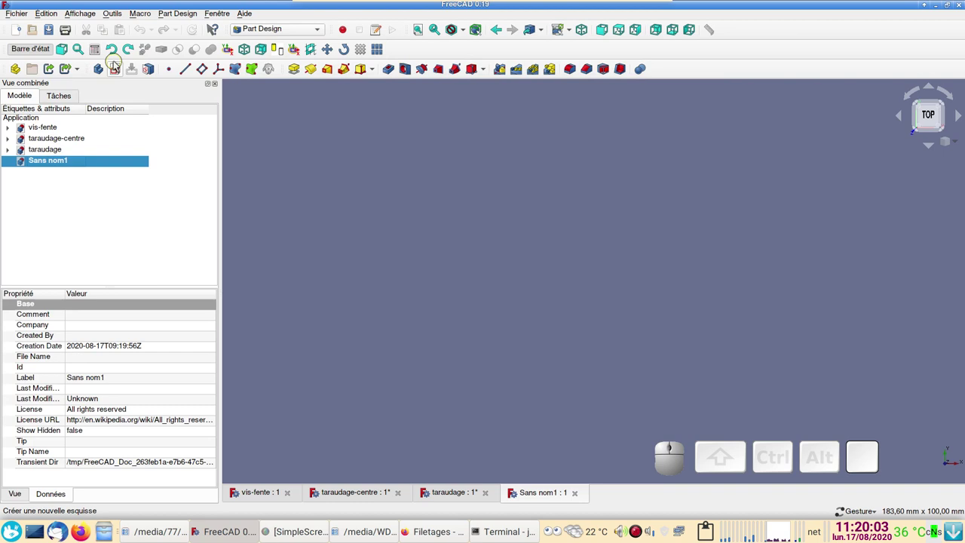
left_click(107, 69)
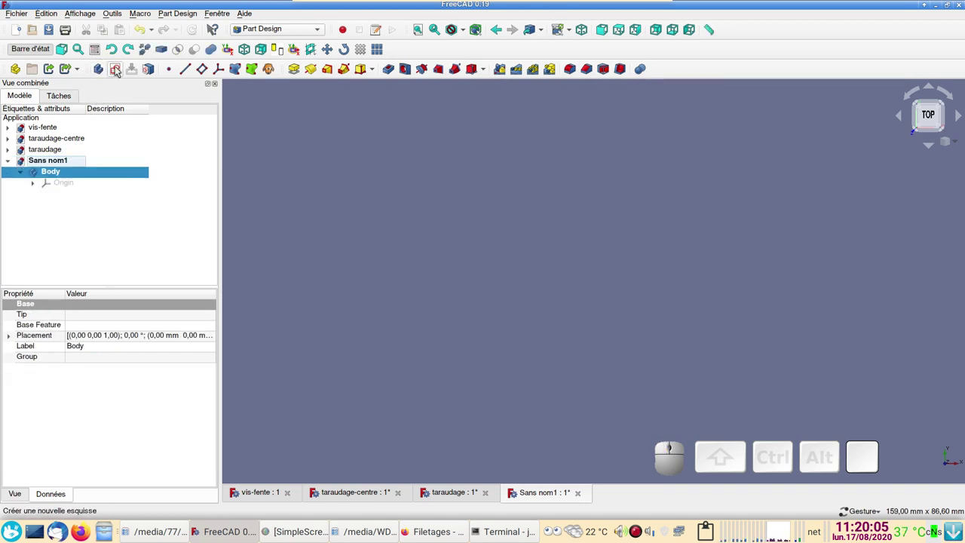
left_click(122, 69)
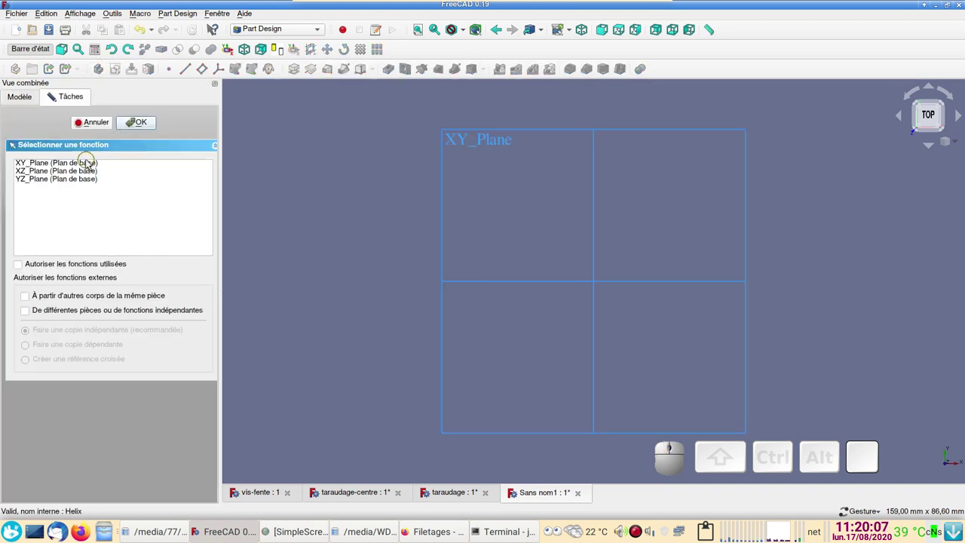
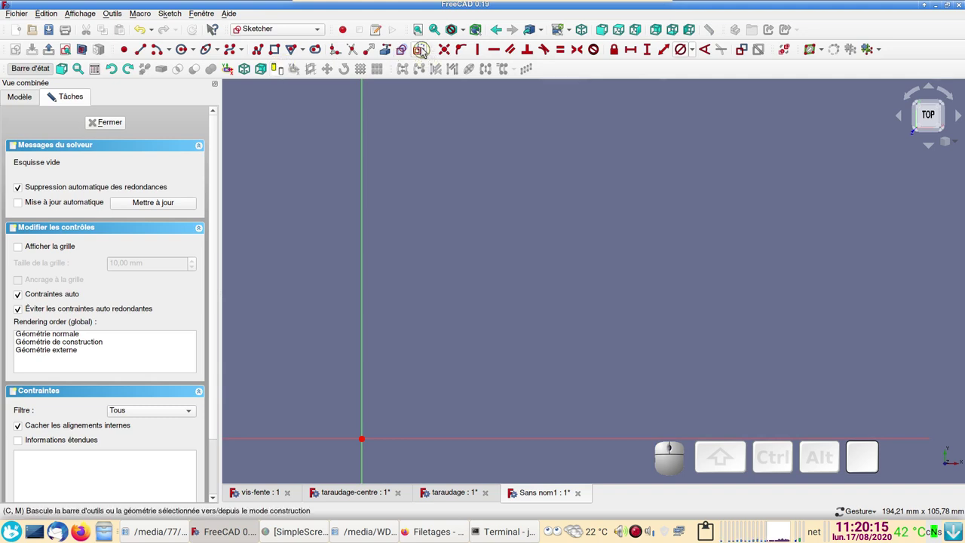
left_click(426, 50)
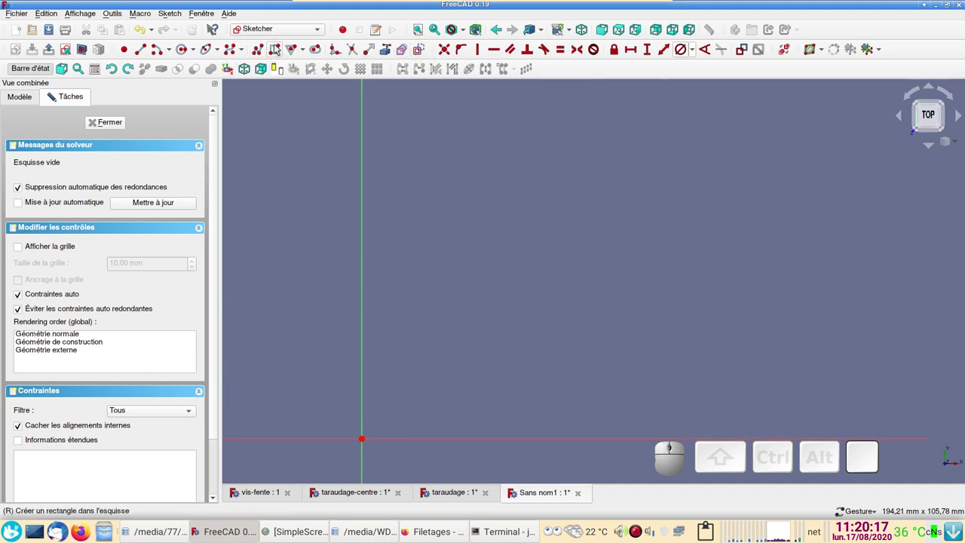
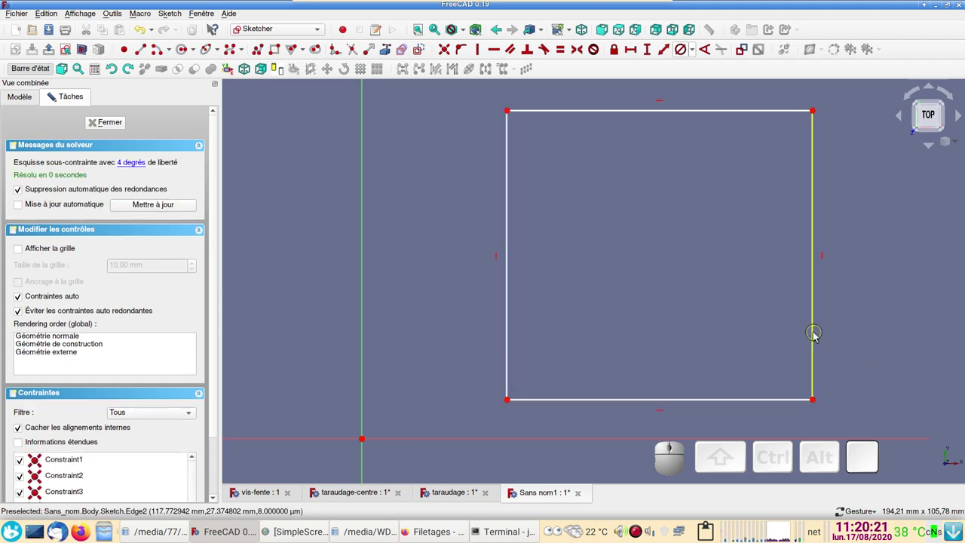
Constrain the rectangle into a 100 mm square with equal sides and close the sketch.
left_click(816, 335)
left_click(773, 399)
left_click(565, 54)
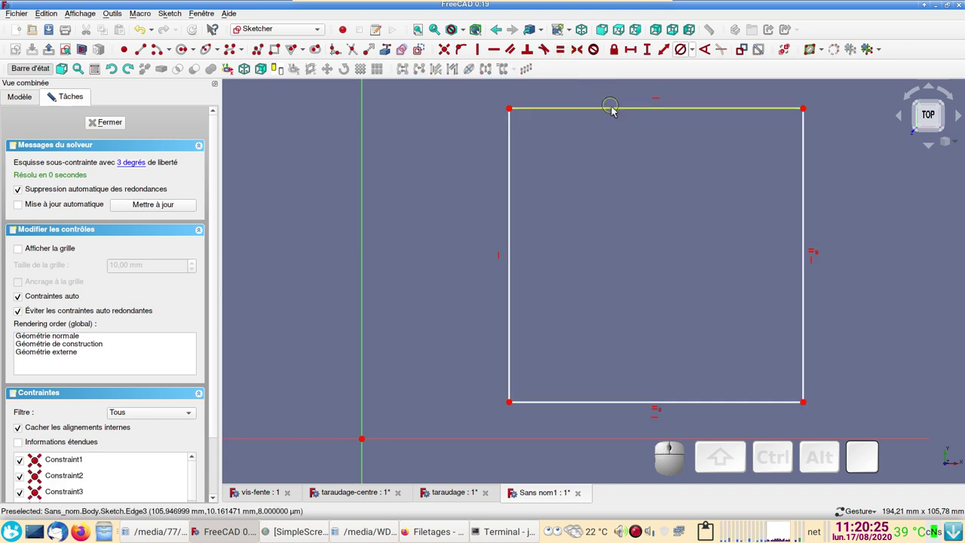
left_click(615, 109)
left_click(632, 51)
key("KP_1")
key("KP_0")
key("Return")
scroll("down", 3)
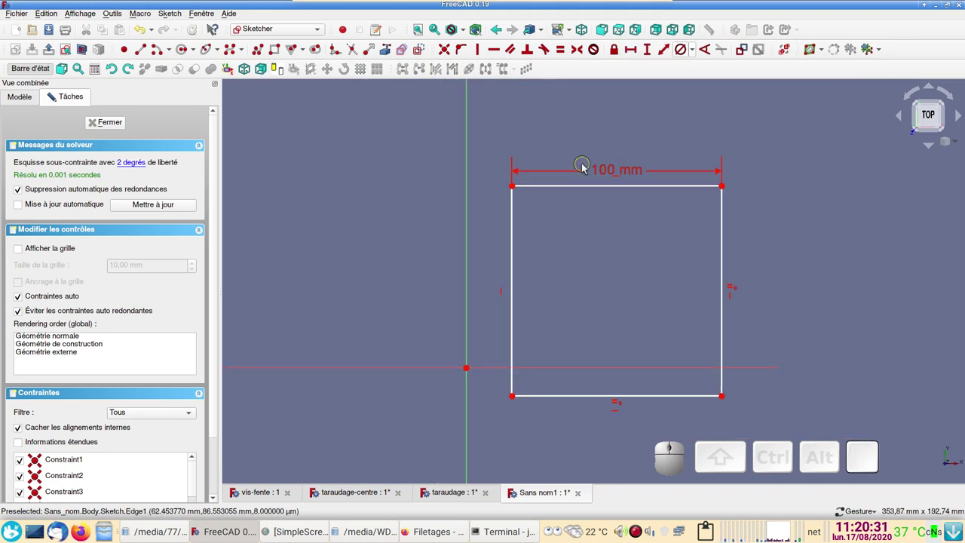
left_click_drag(596, 187, 418, 168)
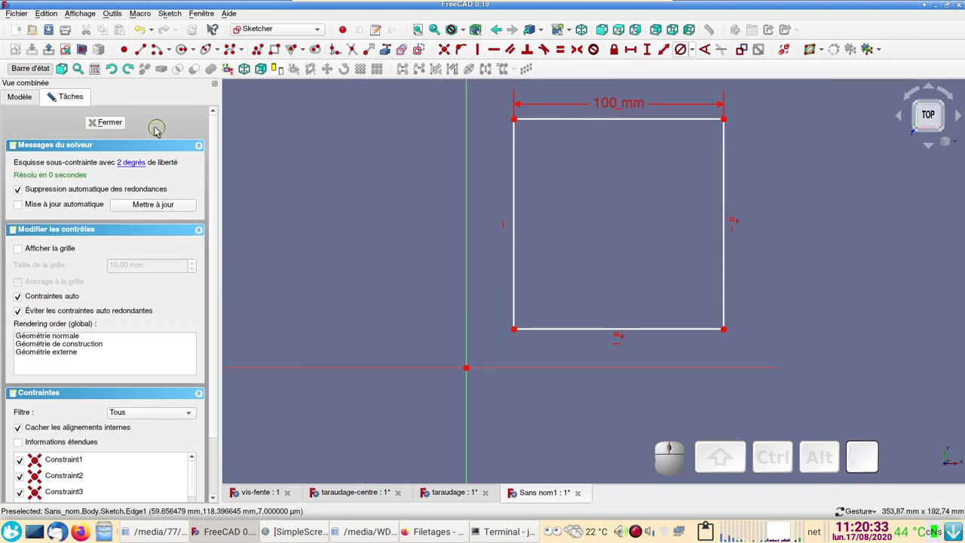
left_click(122, 127)
scroll("down", 3)
left_click_drag(549, 266, 424, 327)
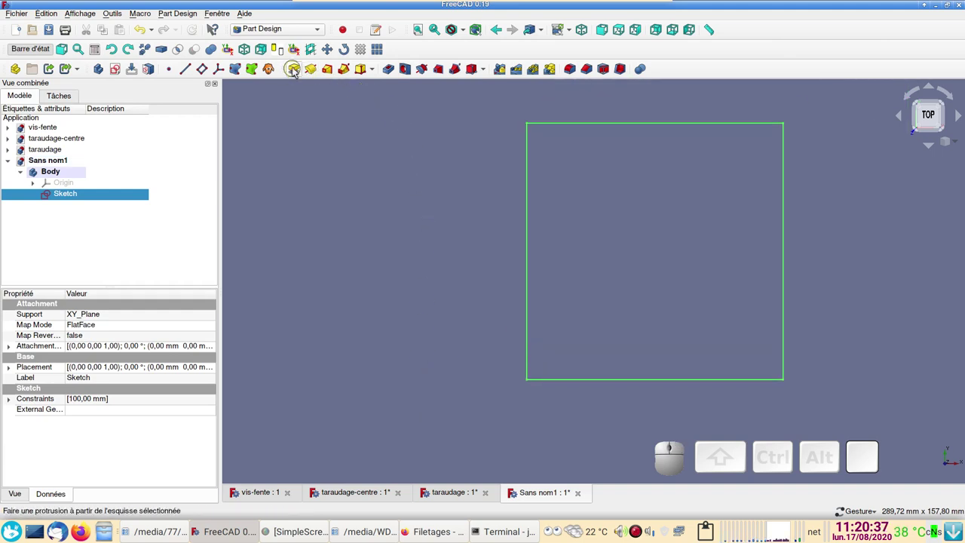
Pad the square sketch 60 mm into a solid block and select a face for the draft.
left_click(295, 70)
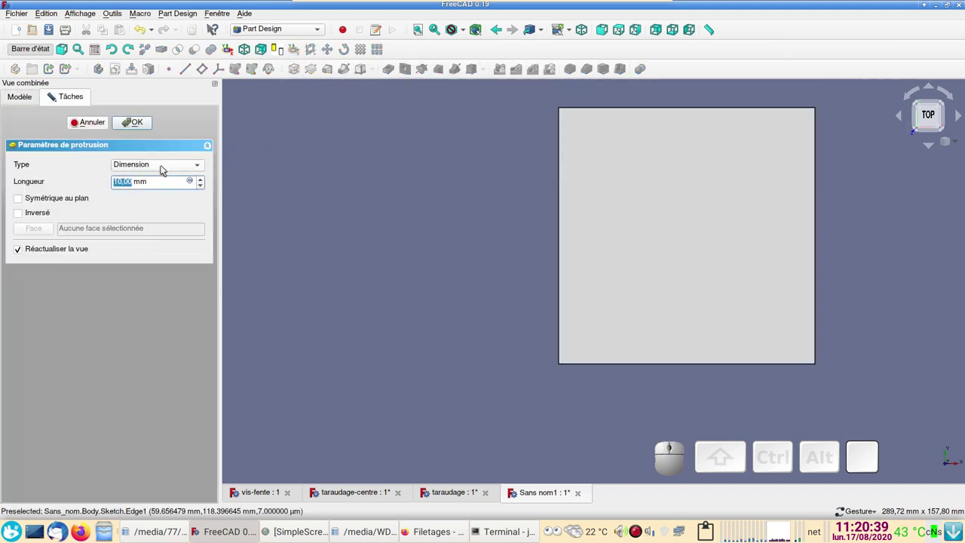
key("KP_6")
key("KP_0")
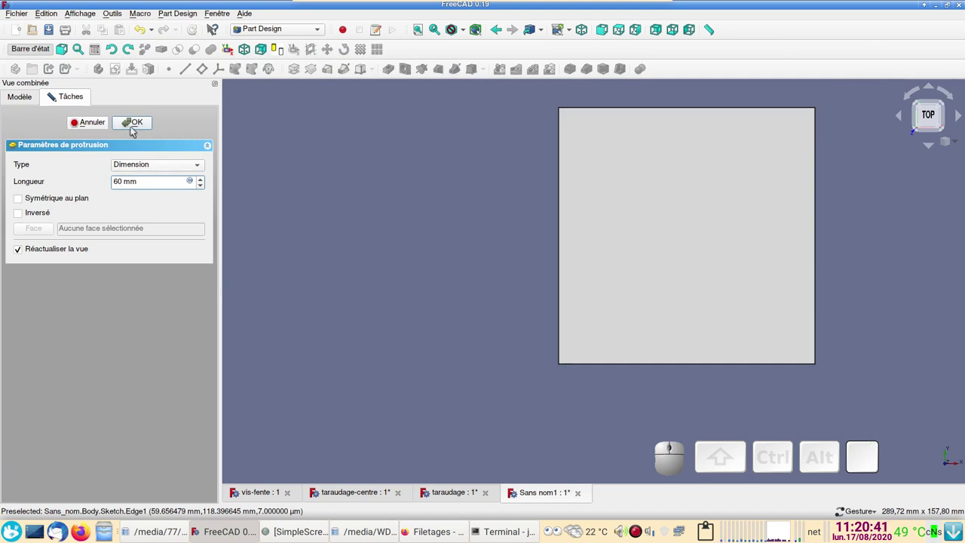
left_click(134, 127)
scroll("down", 3)
left_click_drag(476, 370, 582, 294)
left_click(688, 225)
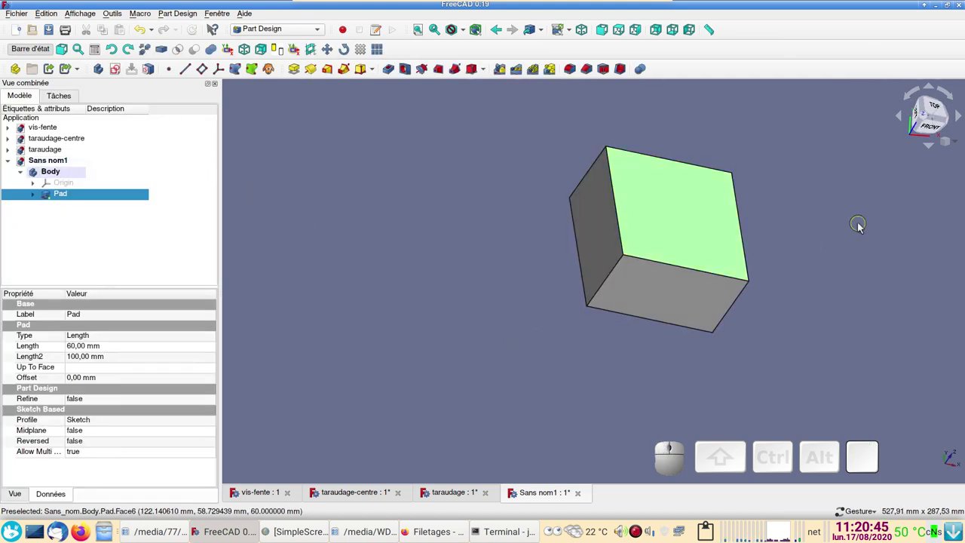
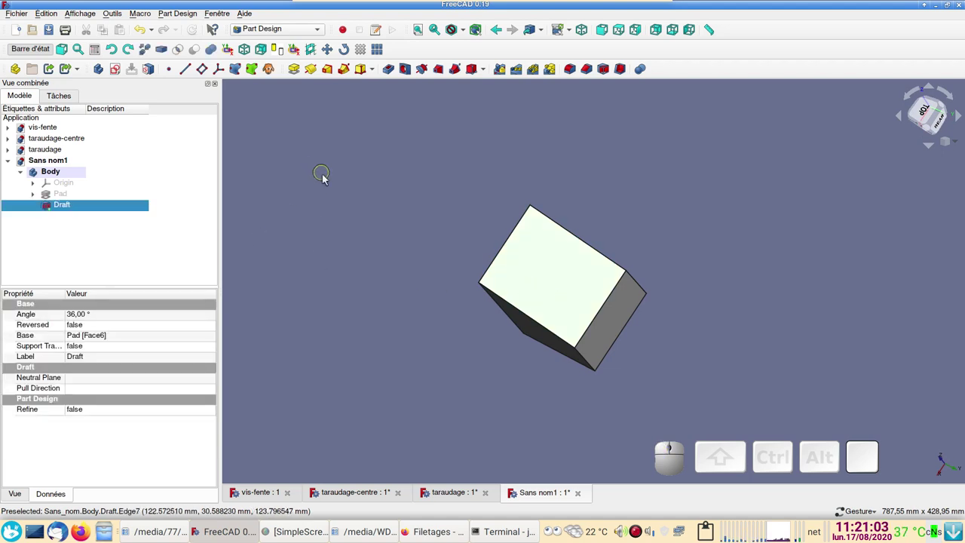
Sketch a circle on the sloped face, constrain its diameter to 21 mm and close the sketch.
left_click(125, 73)
scroll("up", 3)
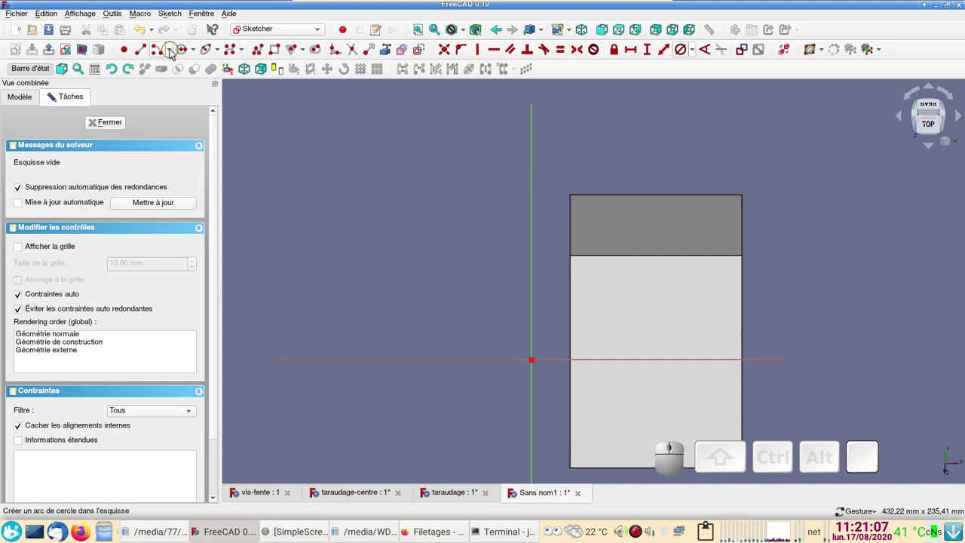
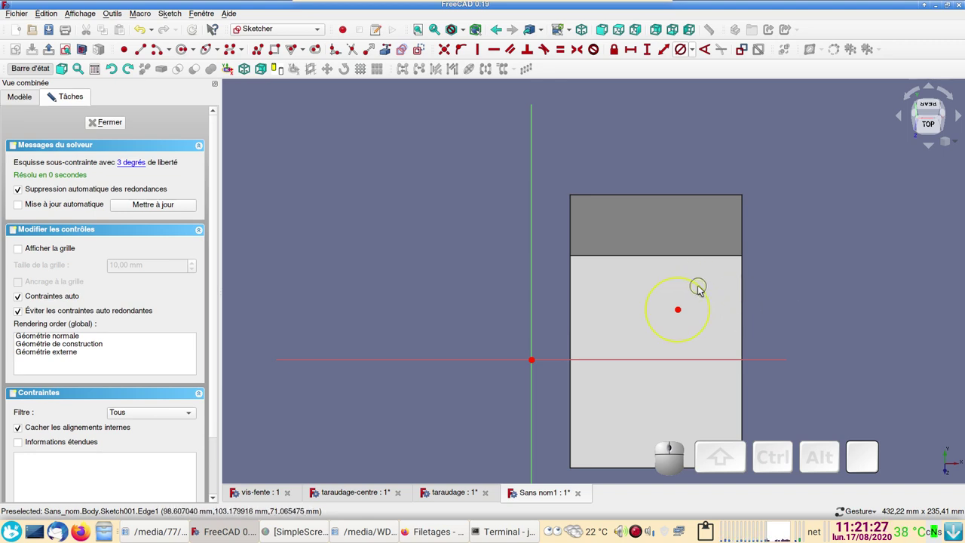
left_click(702, 289)
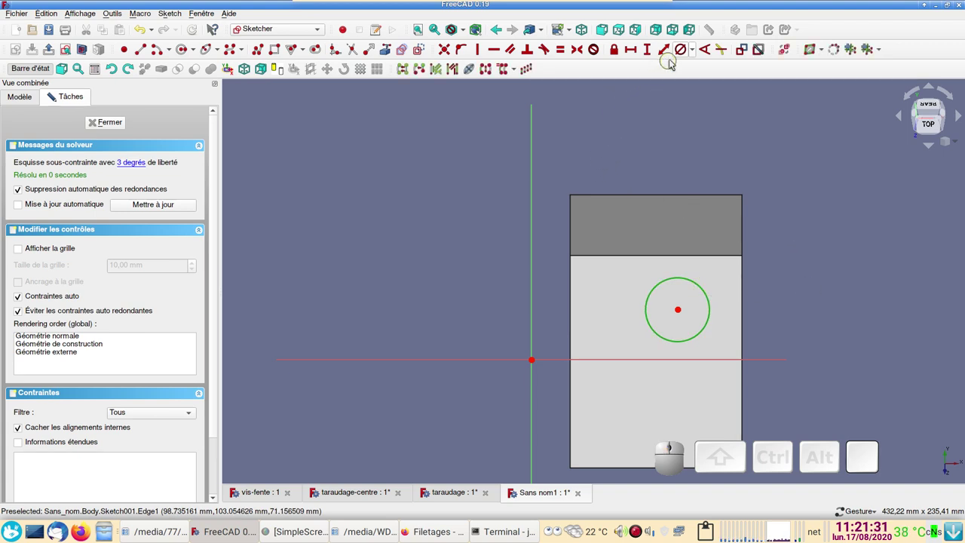
left_click(695, 54)
left_click(705, 74)
key("KP_2")
key("KP_1")
key("KP_Decimal")
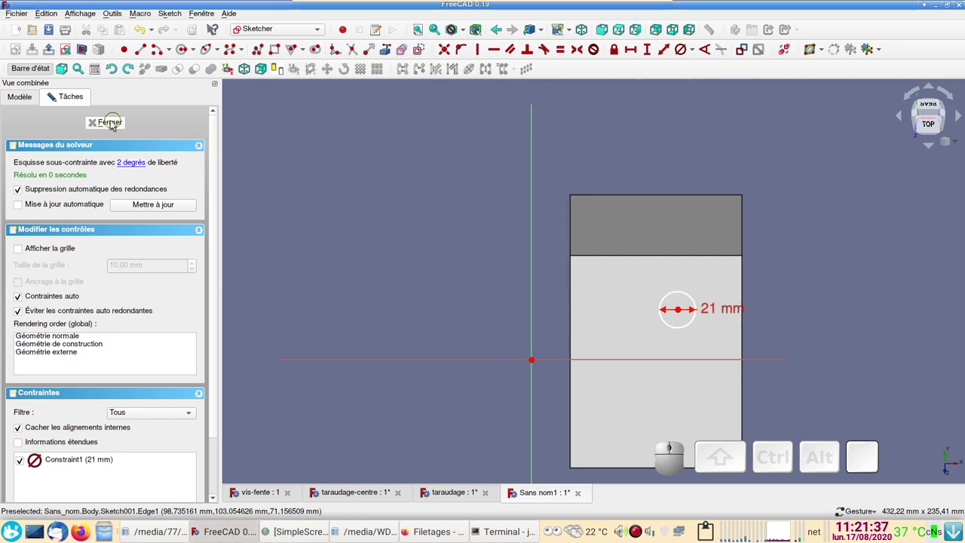
left_click(112, 123)
left_click_drag(465, 347, 550, 167)
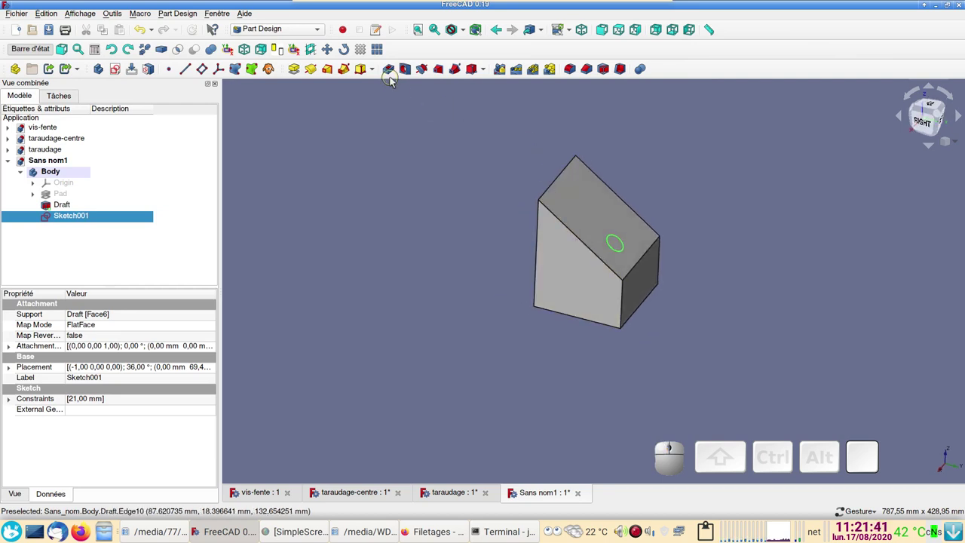
Pocket the 21 mm circle 60 mm deep into the block as a round hole.
left_click(390, 70)
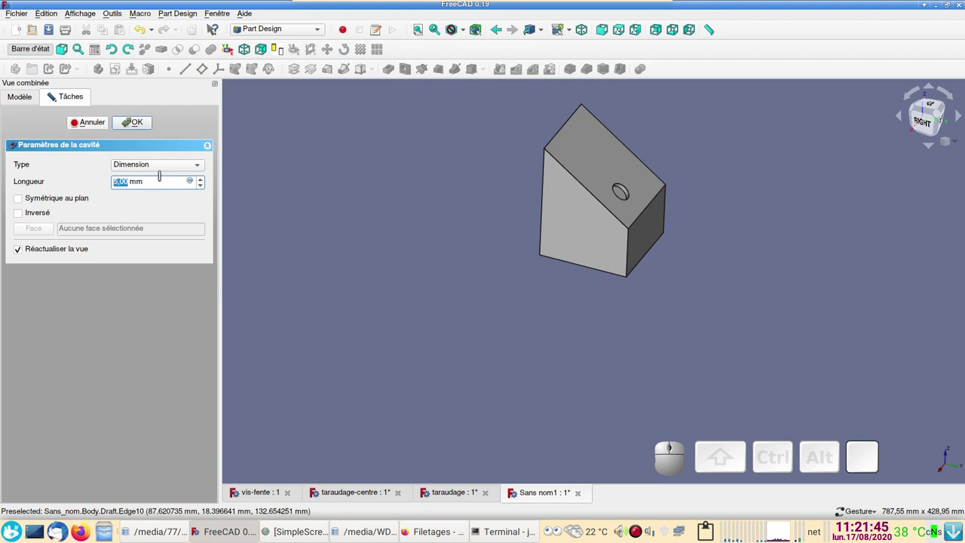
key("KP_6")
key("KP_0")
left_click(147, 125)
Orbit the block to inspect the hole and show it face-on.
scroll("down", 3)
left_click_drag(766, 283, 652, 294)
scroll("up", 3)
left_click_drag(696, 197, 617, 306)
left_click_drag(610, 320, 566, 370)
left_click_drag(565, 368, 456, 294)
right_click(420, 307)
left_click_drag(691, 271, 429, 325)
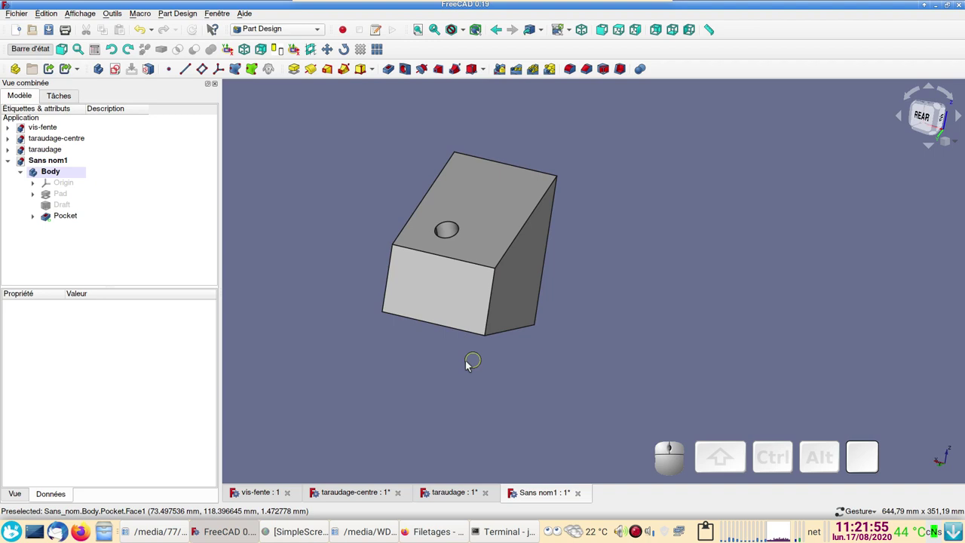
left_click_drag(434, 370, 478, 380)
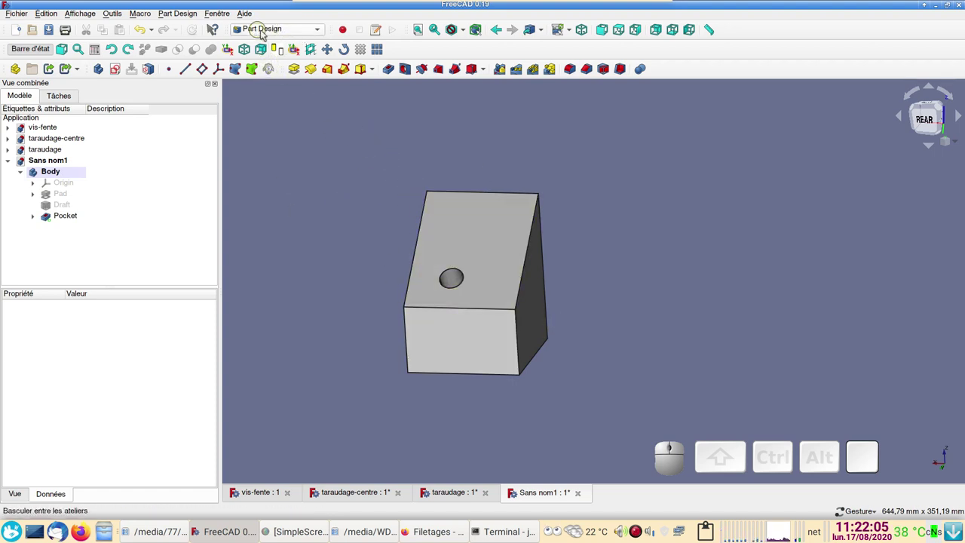
In the Part workbench, choose the helix in the primitives creator.
left_click(281, 32)
left_click(274, 22)
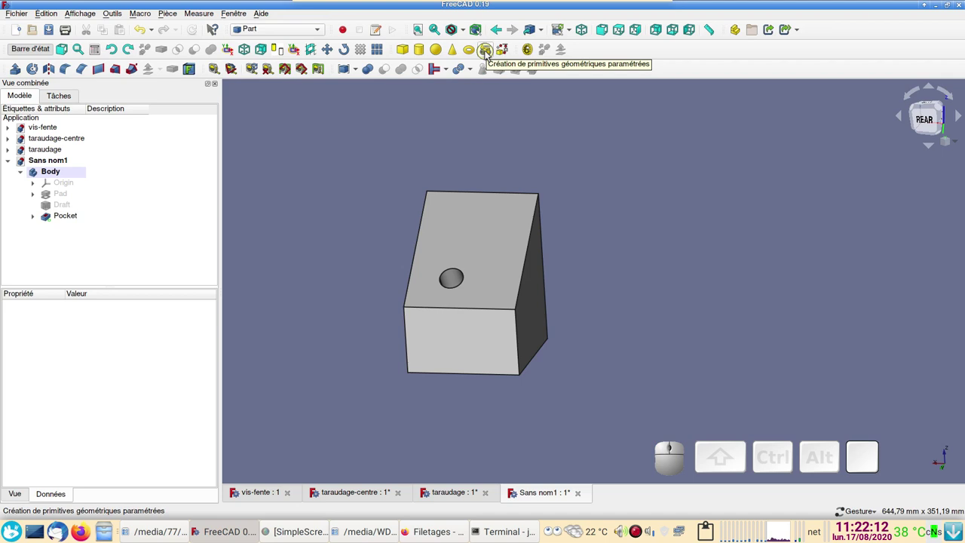
left_click(493, 53)
left_click(124, 168)
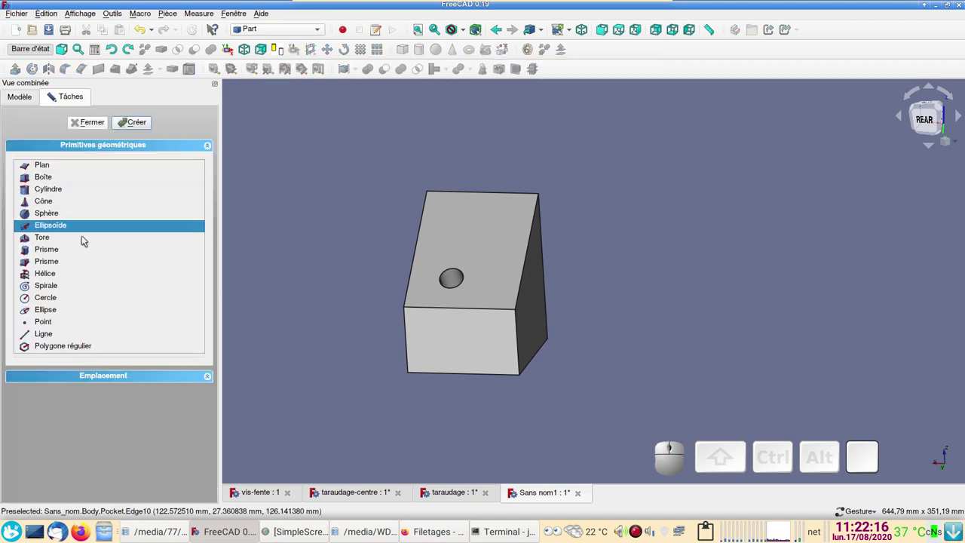
left_click(65, 273)
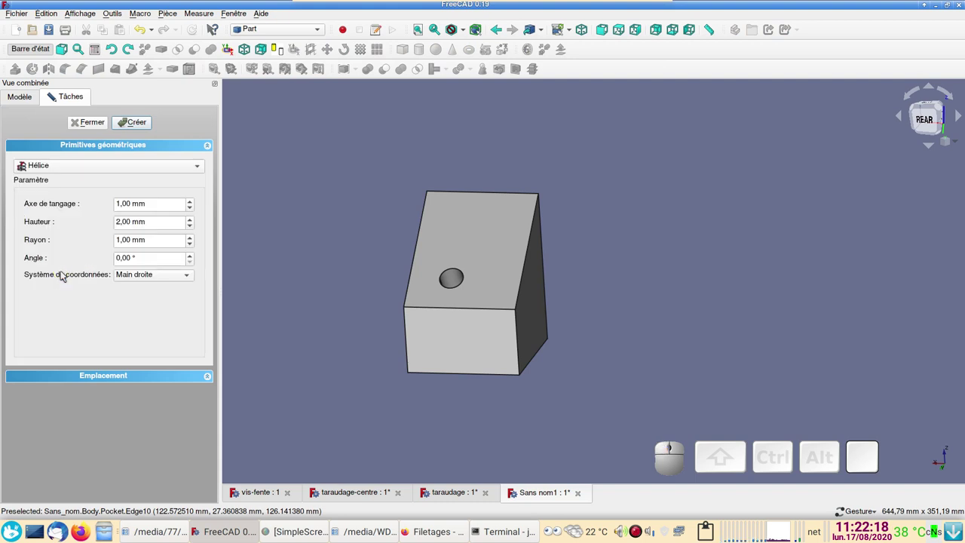
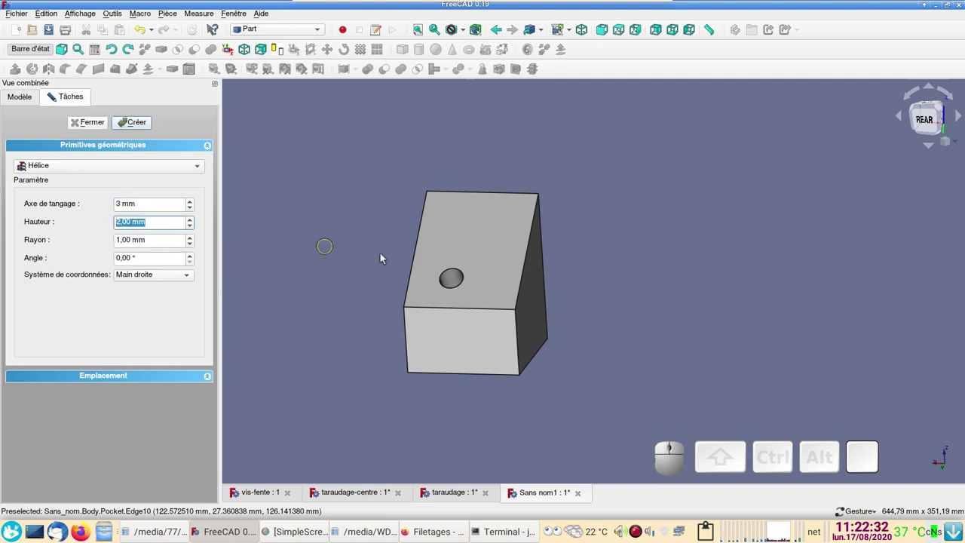
Create the helix with 3 mm pitch, 70 mm height and 12 mm radius beside the block.
key("KP_7")
key("KP_0")
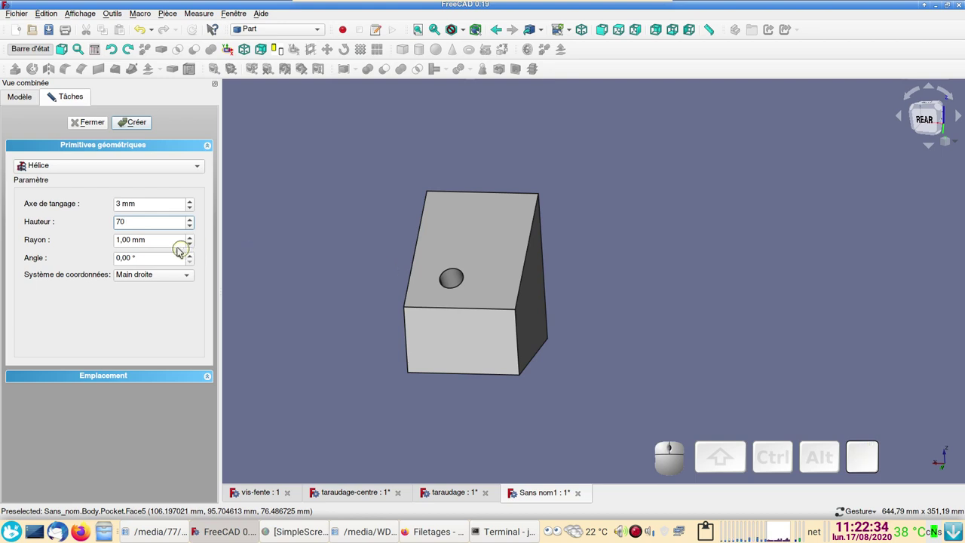
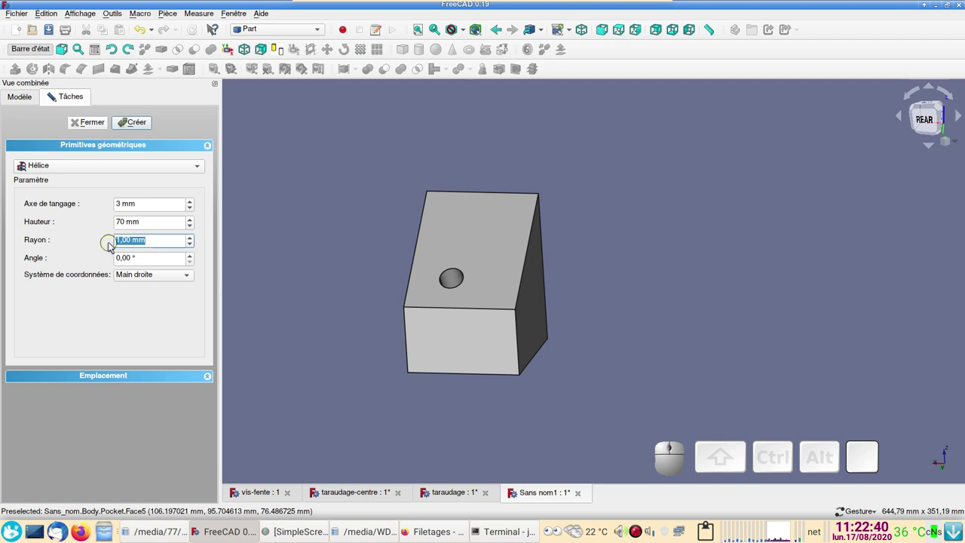
key("KP_1")
key("KP_2")
left_click(145, 126)
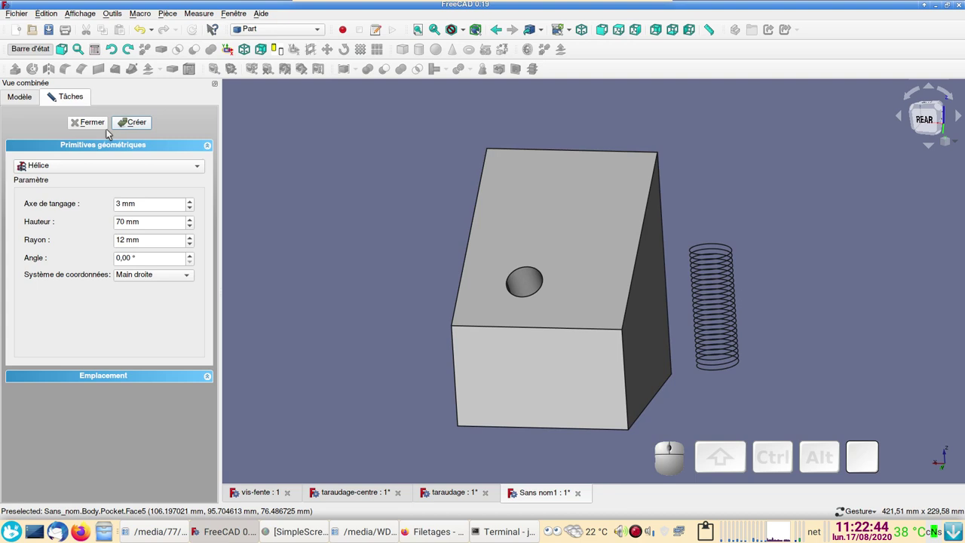
left_click(95, 124)
scroll("down", 3)
Select the Hélice and create Body001 in Part Design with the helix as its BaseFeature.
left_click_drag(817, 331, 540, 388)
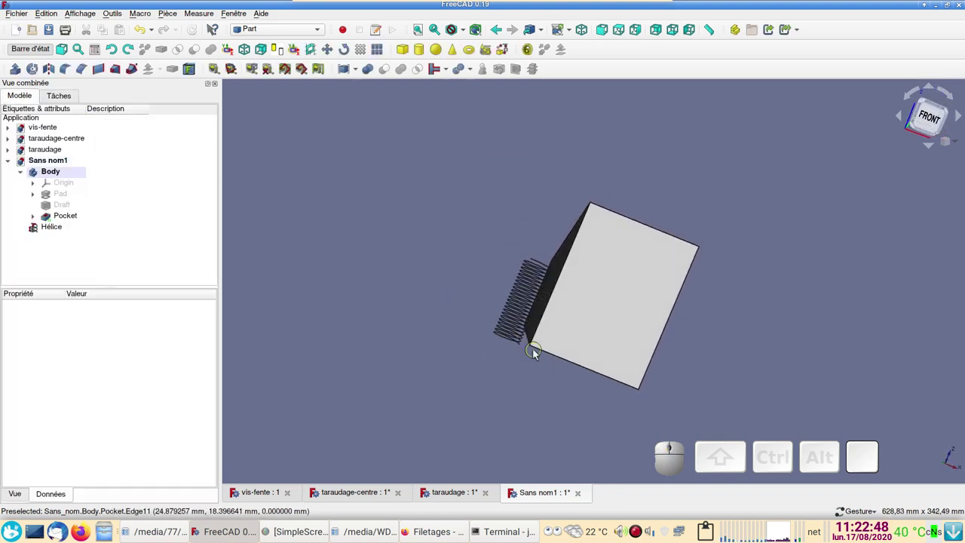
scroll("up", 3)
left_click(813, 314)
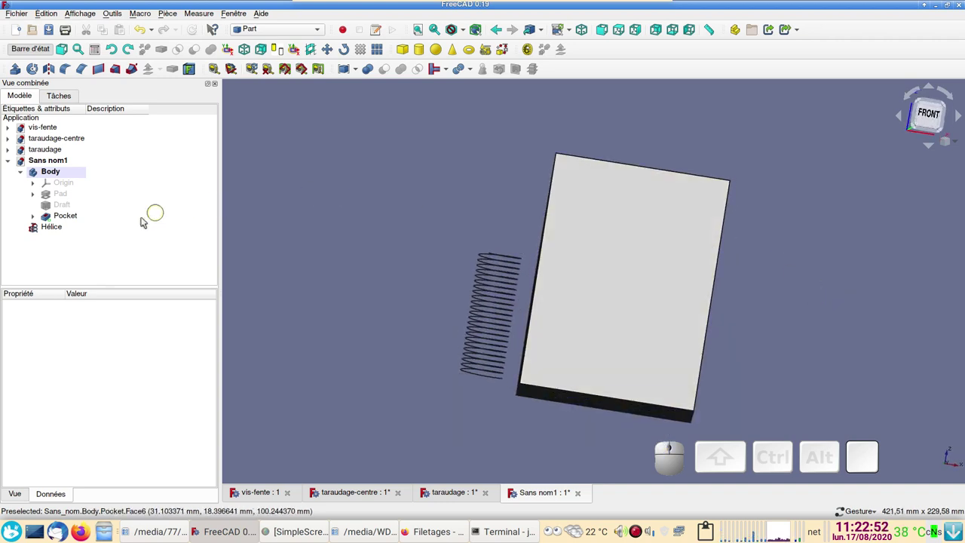
left_click(76, 233)
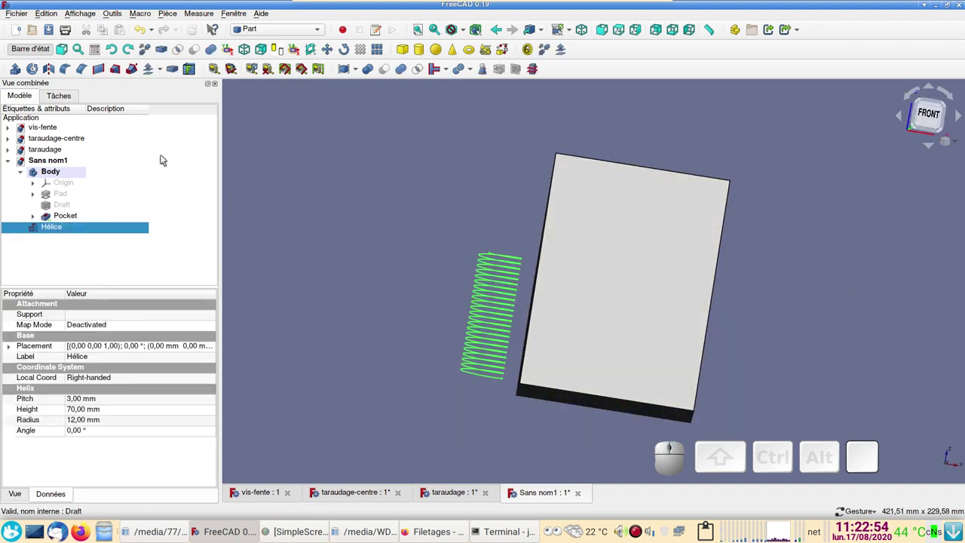
left_click(279, 35)
left_click(285, 40)
left_click(31, 103)
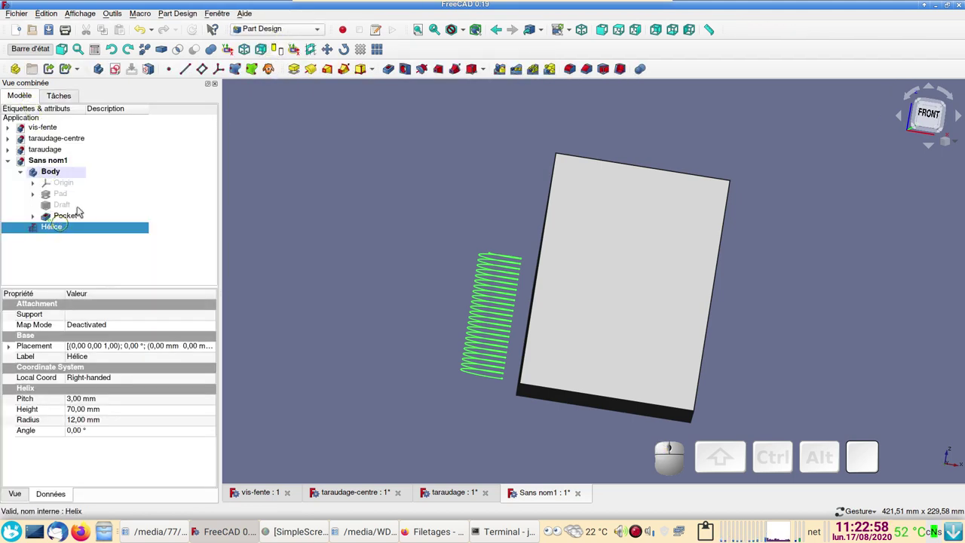
left_click(99, 74)
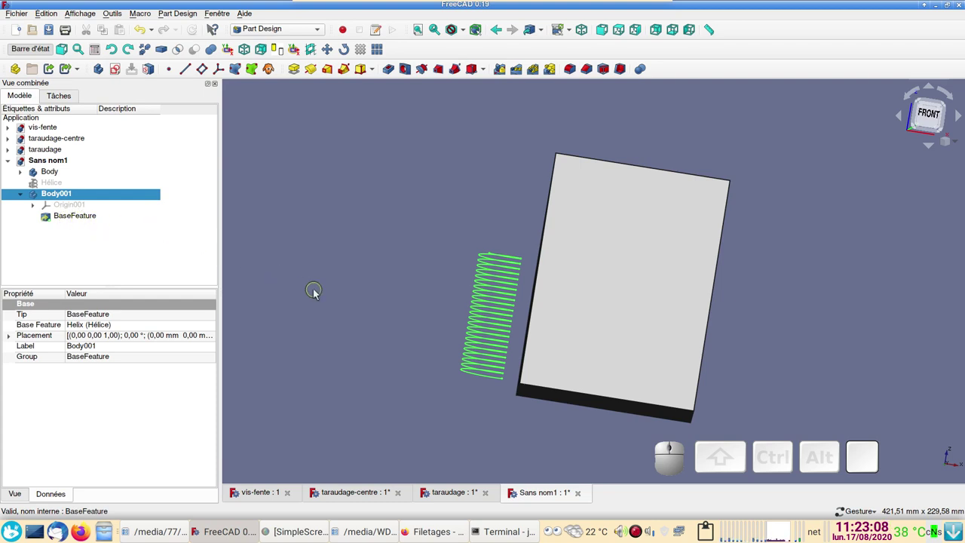
Orbit to the bottom end of the helix and select its base feature.
scroll("up", 3)
left_click_drag(709, 320, 361, 316)
left_click_drag(285, 187, 311, 209)
left_click_drag(375, 240, 313, 279)
left_click(311, 280)
left_click_drag(345, 208, 314, 249)
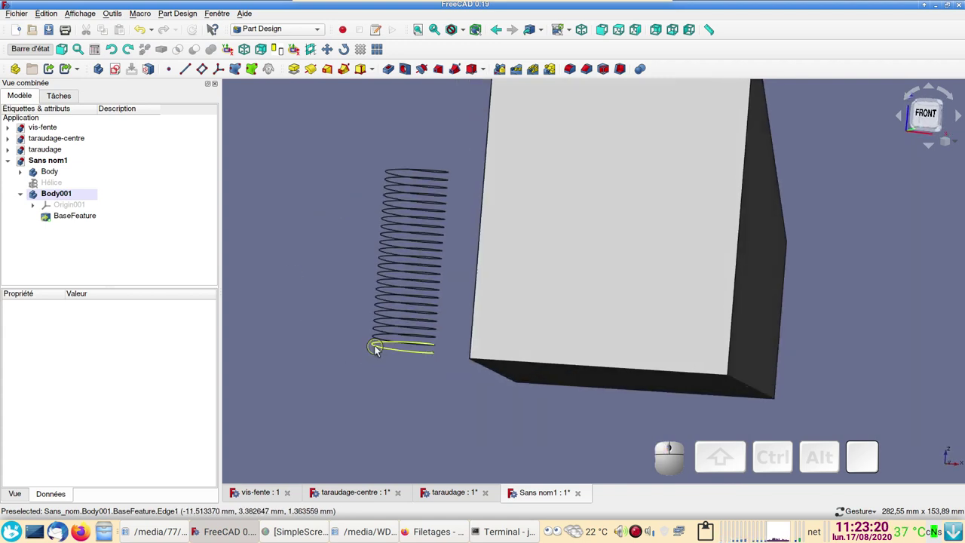
Attach a datum plane to the helix's starting edge in Frenet normal mode.
left_click(380, 349)
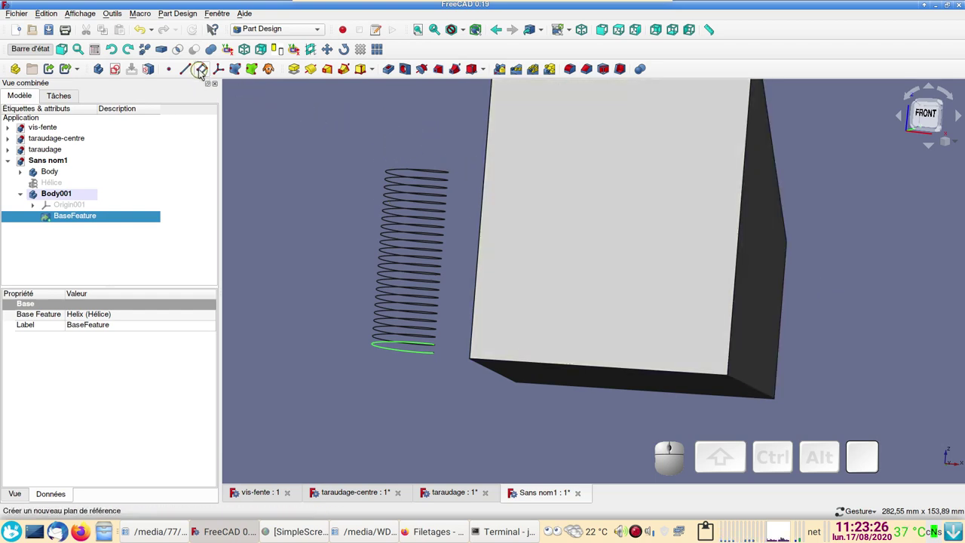
left_click(202, 72)
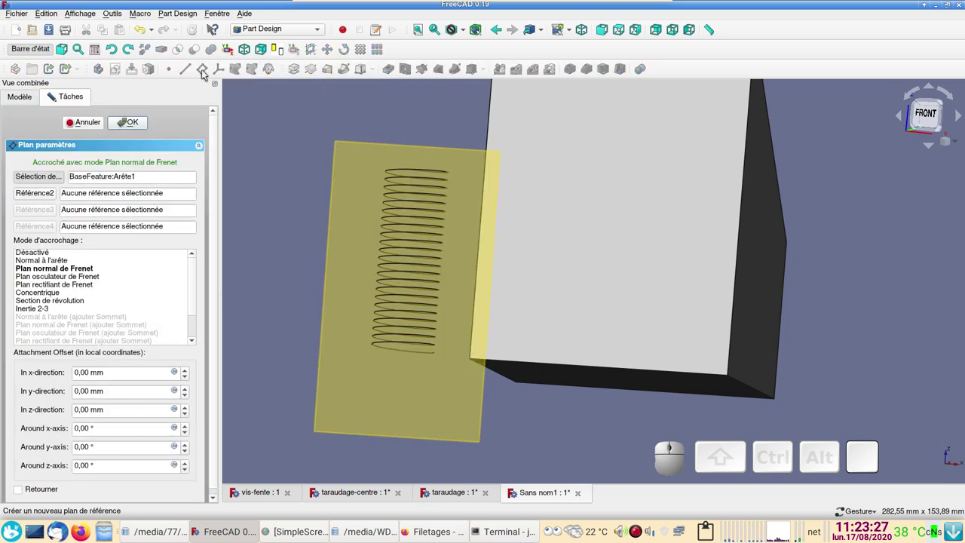
left_click(130, 125)
Check the plane against the helix start from several angles, then hide the DatumPlane.
key("KP_2")
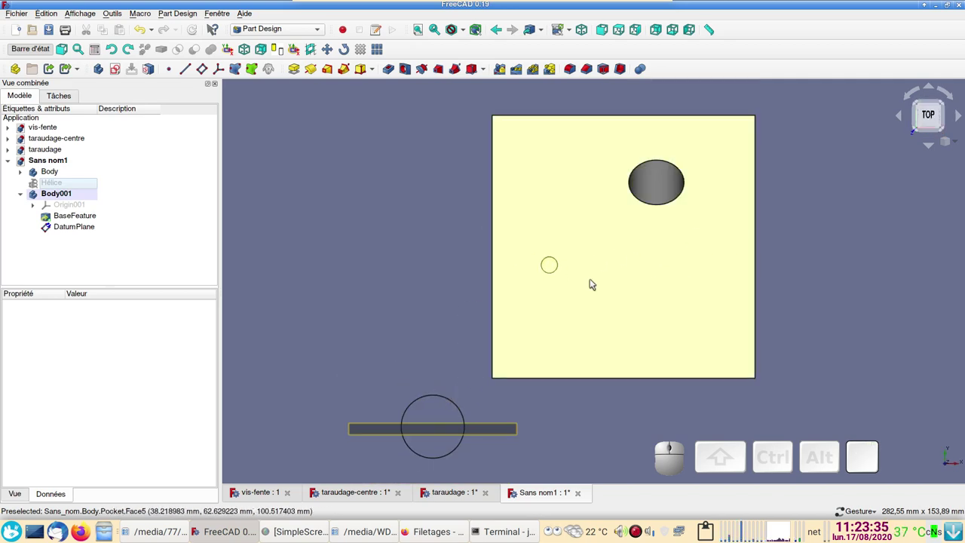
scroll("up", 3)
left_click_drag(500, 364, 617, 332)
scroll("up", 3)
left_click_drag(622, 375, 564, 365)
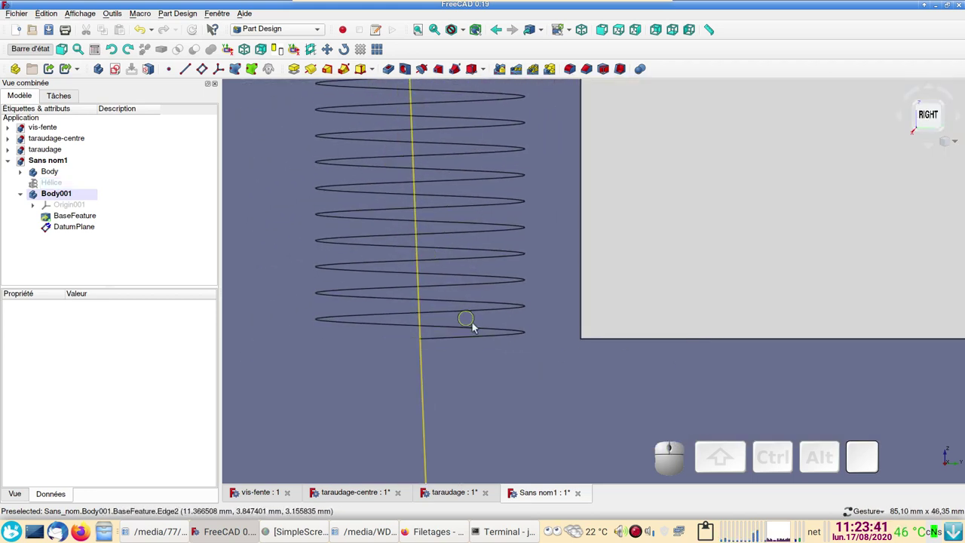
scroll("down", 3)
left_click_drag(366, 301, 201, 257)
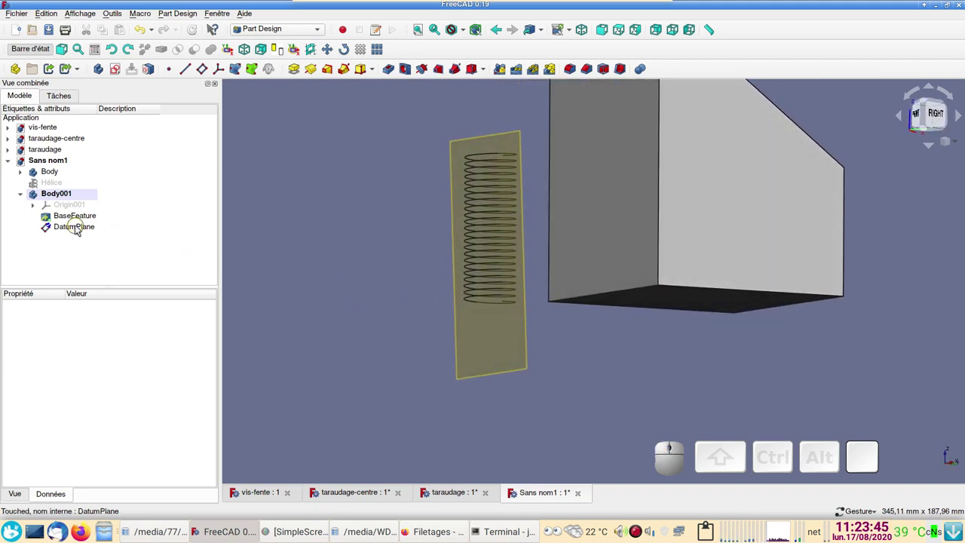
left_click(77, 229)
key("space")
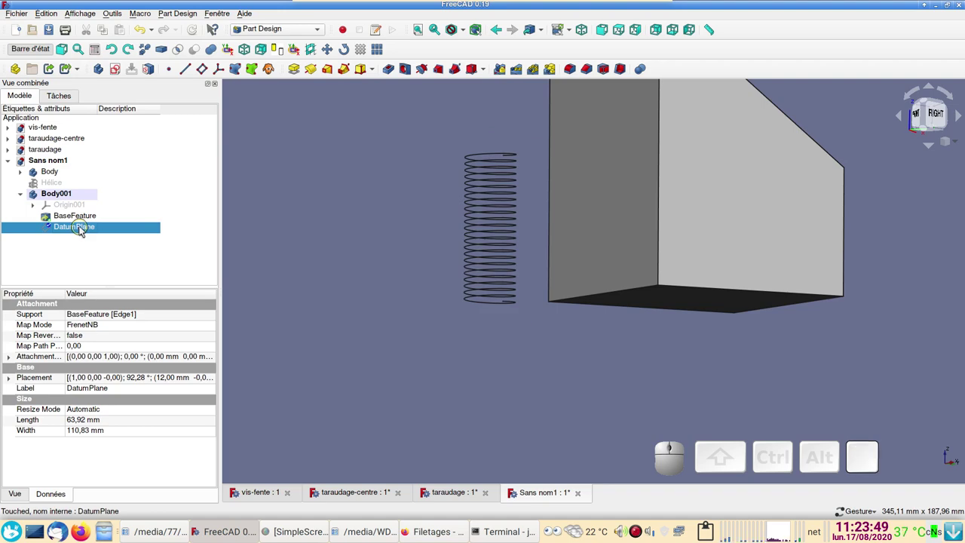
Start a sketch on the datum plane and frame the view on the helix start.
left_click(121, 73)
scroll("up", 3)
left_click_drag(408, 277, 465, 338)
scroll("up", 3)
left_click_drag(429, 349, 456, 263)
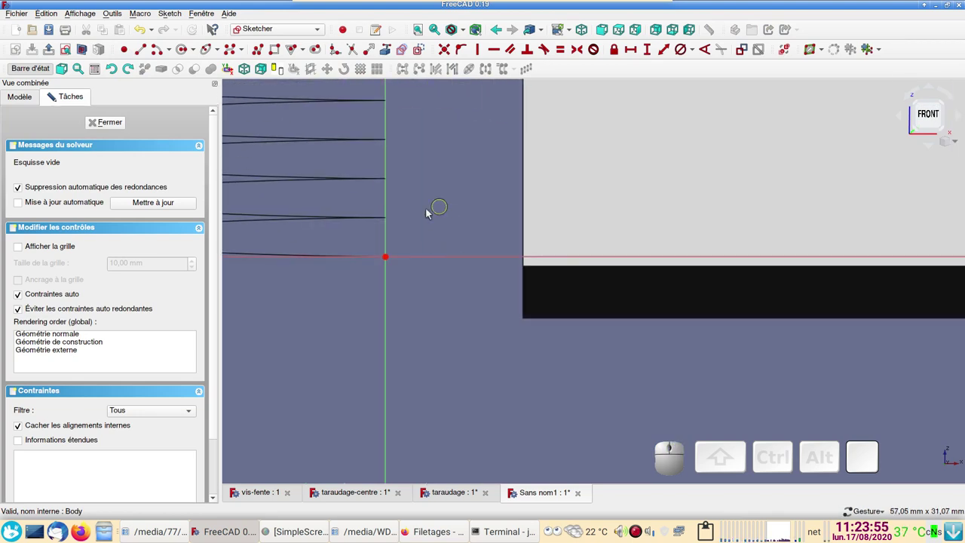
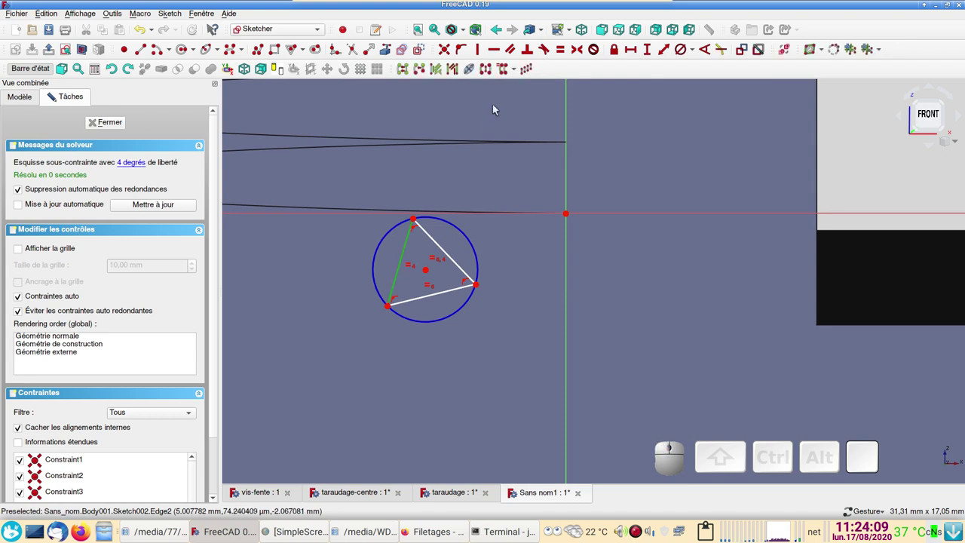
Make one side of the inscribed triangle vertical and constrain it to 3 mm.
left_click(484, 50)
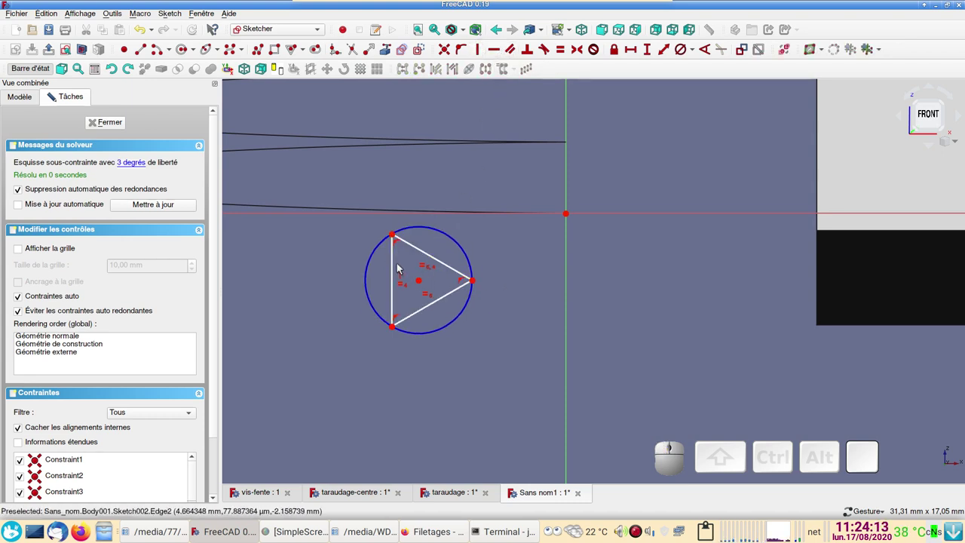
left_click(397, 271)
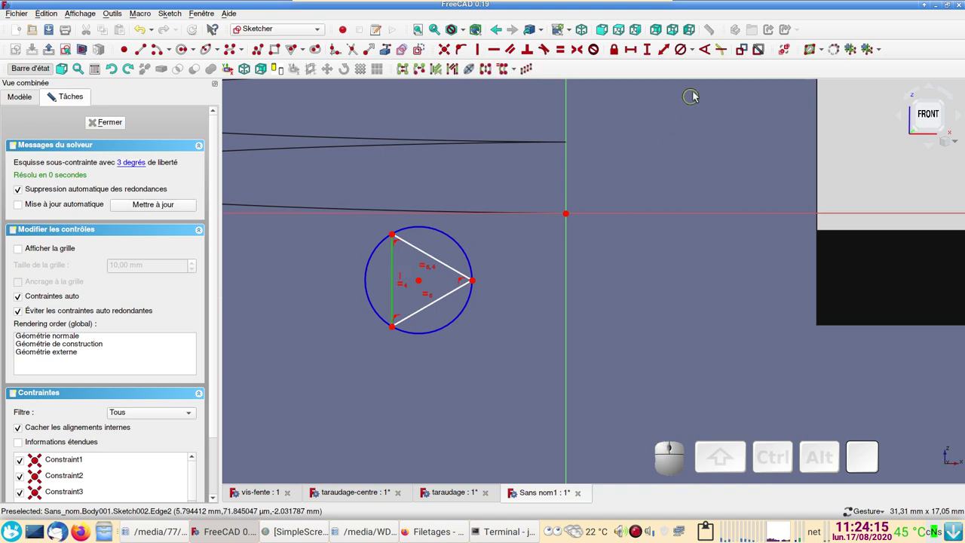
left_click(655, 52)
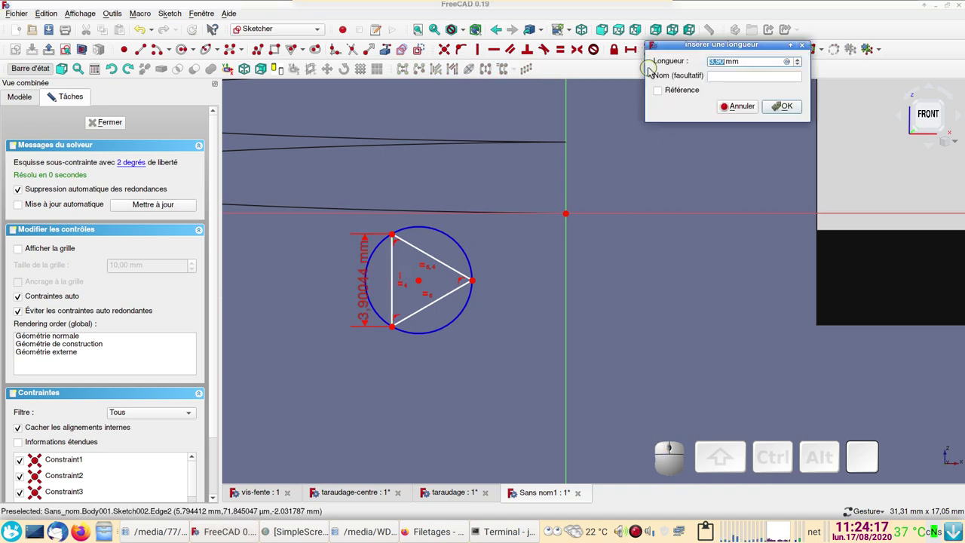
key("KP_Enter")
scroll("up", 3)
scroll("down", 3)
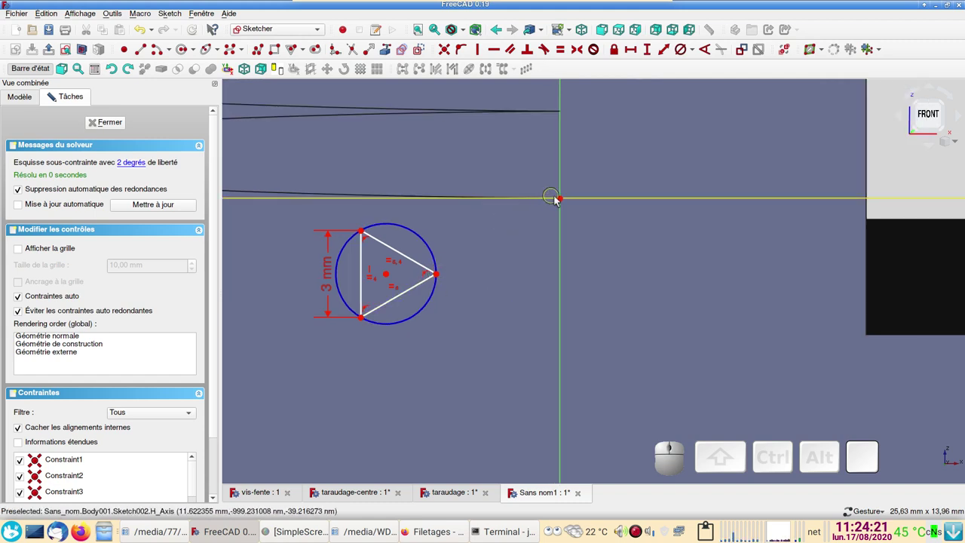
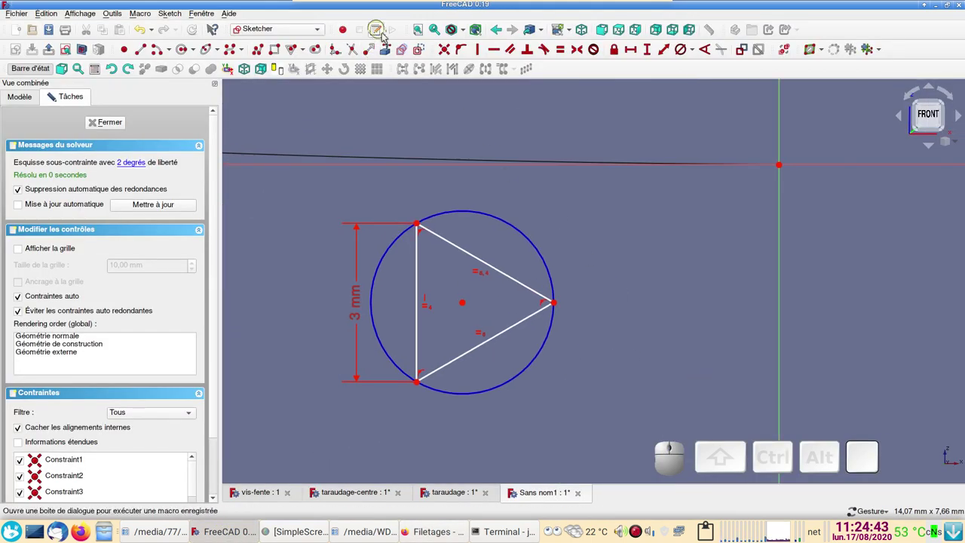
Draw a short line ending at the triangle's right corner and stop the line tool.
left_click(429, 49)
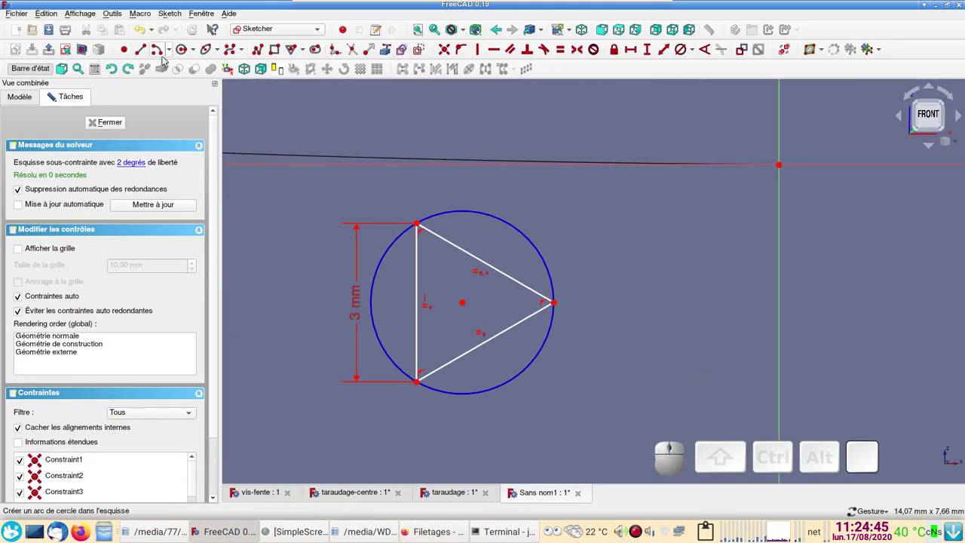
left_click(147, 54)
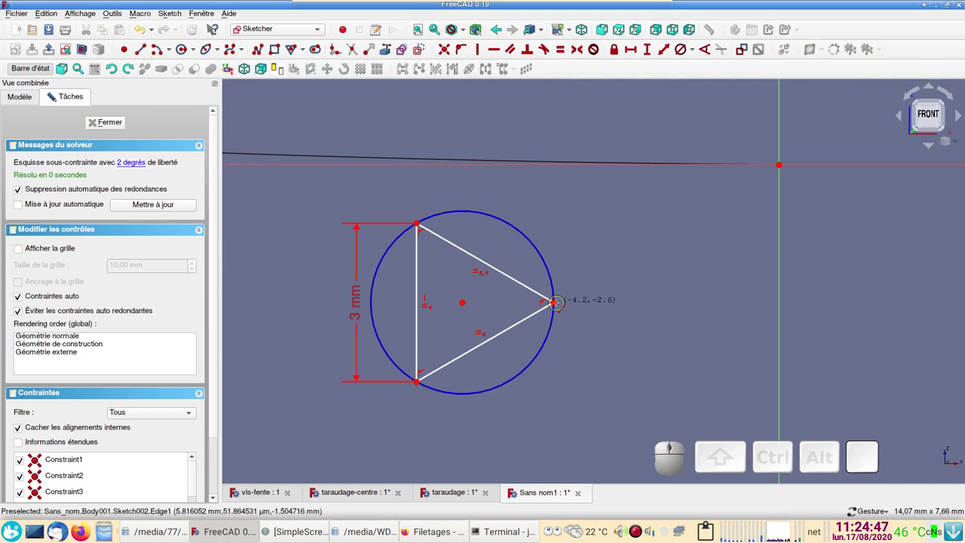
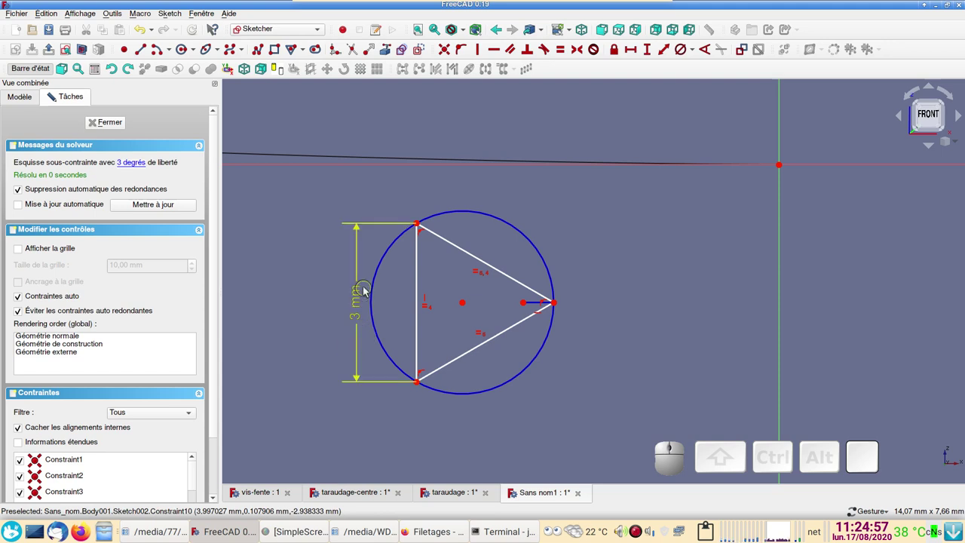
right_click(414, 209)
Add a 2.59808 mm horizontal reference dimension across the triangle's width and place its label above the circle.
left_click(405, 205)
left_click(421, 225)
left_click(559, 306)
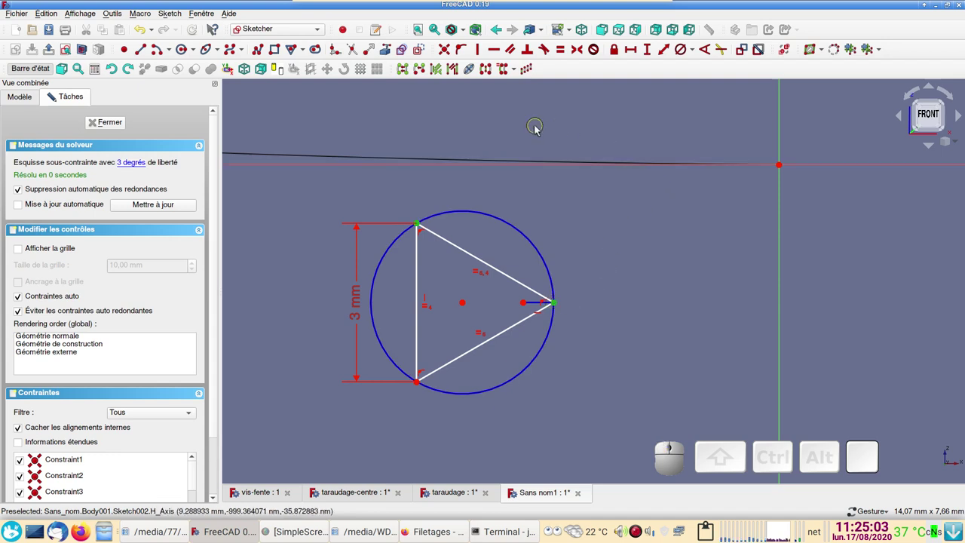
left_click(641, 53)
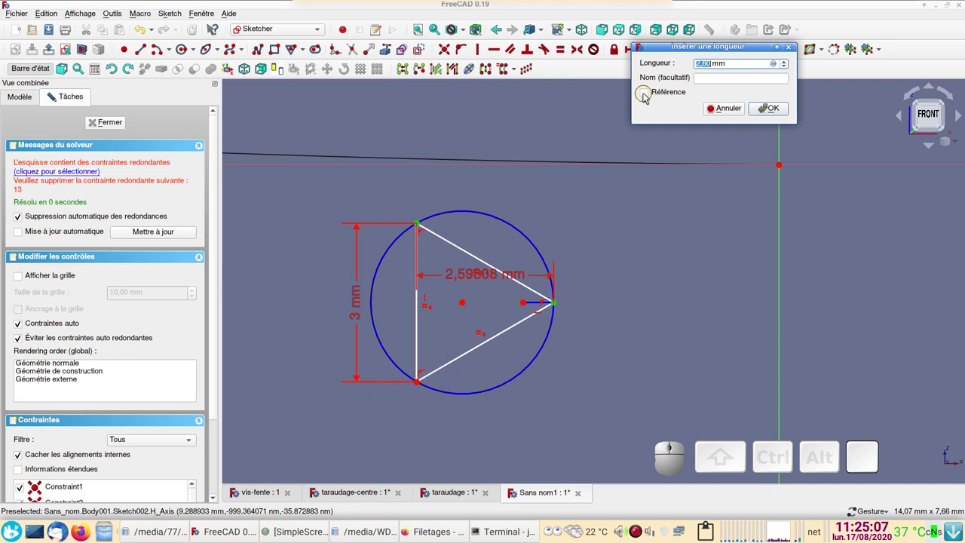
left_click(651, 95)
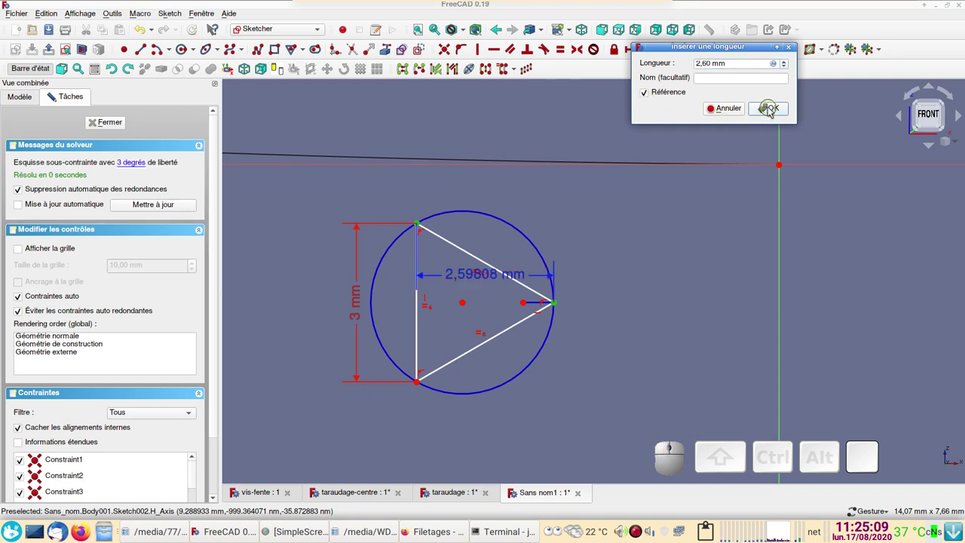
left_click(771, 109)
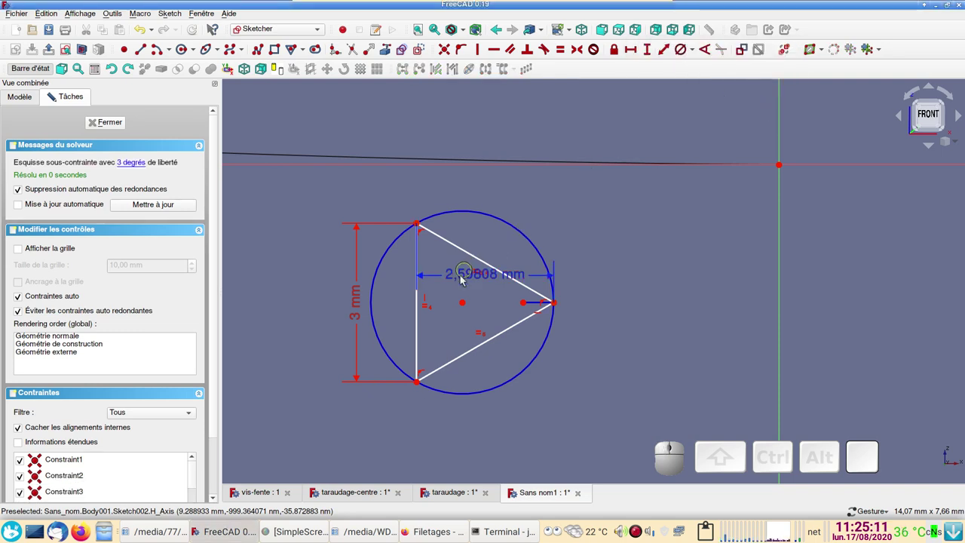
left_click_drag(471, 279, 612, 322)
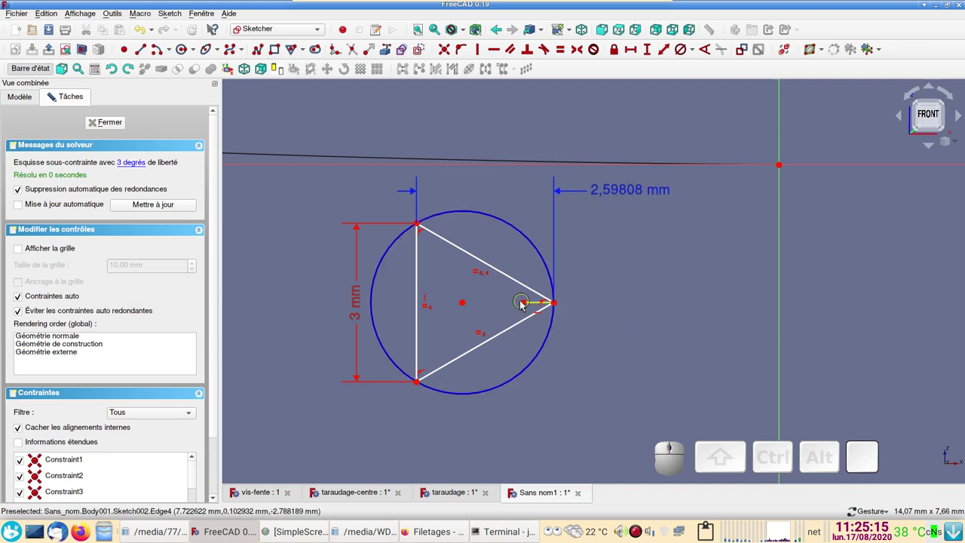
left_click(530, 304)
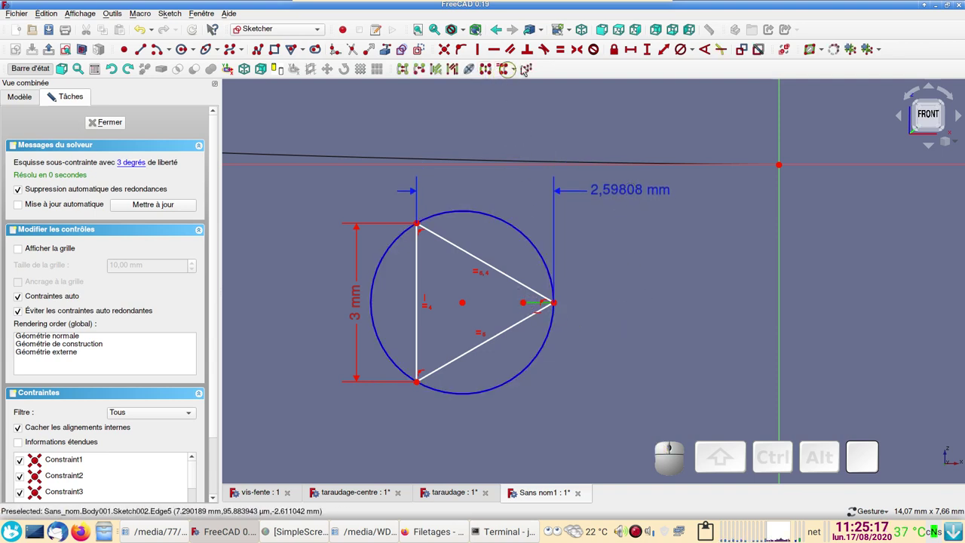
Set the short line's horizontal length to 2.6*0.125+0.5 = 0.825 mm and place its label beside the circle.
left_click(640, 55)
key("KP_2")
key("KP_Decimal")
key("KP_6")
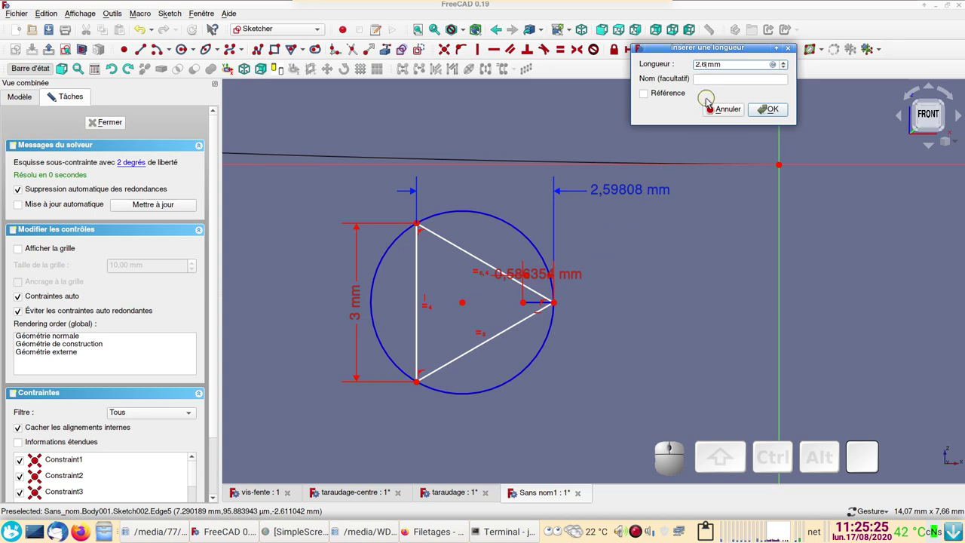
key("KP_Divide")
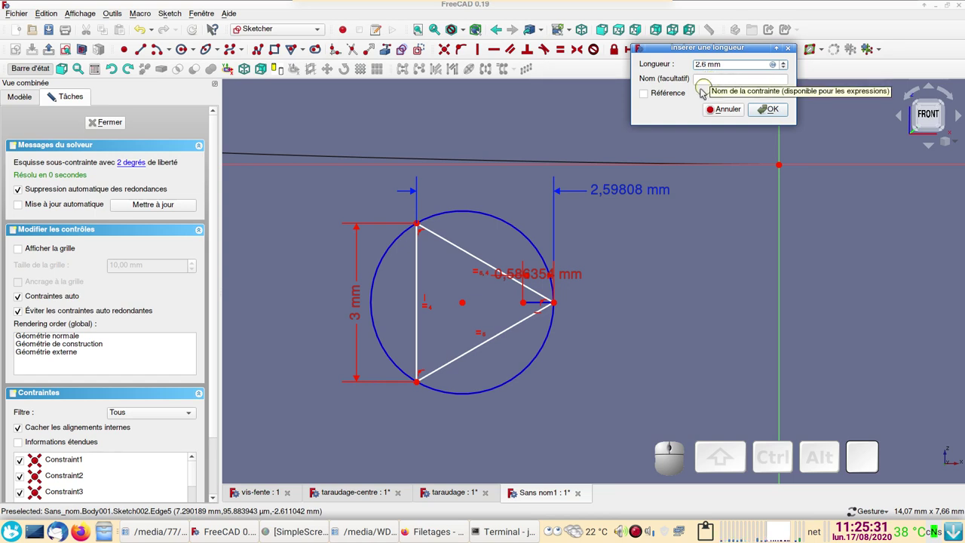
key("KP_Multiply")
key("KP_0")
key("KP_Decimal")
key("KP_1")
key("KP_2")
key("KP_5")
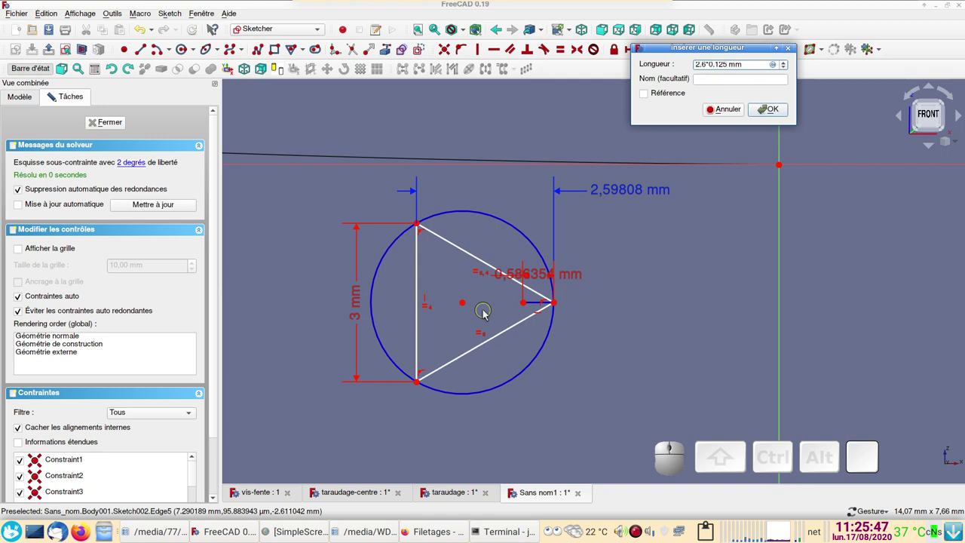
key("KP_Add")
key("KP_0")
key("KP_Decimal")
key("KP_5")
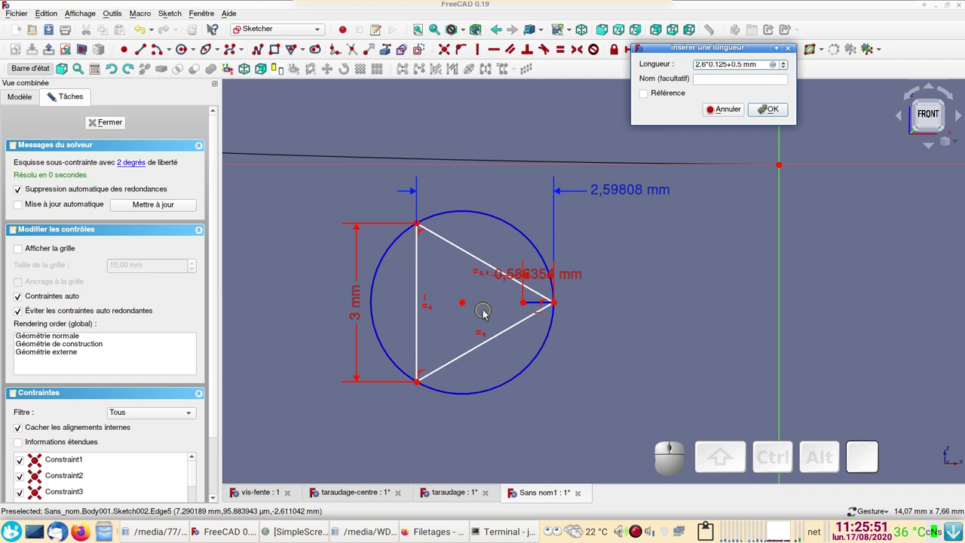
left_click(766, 111)
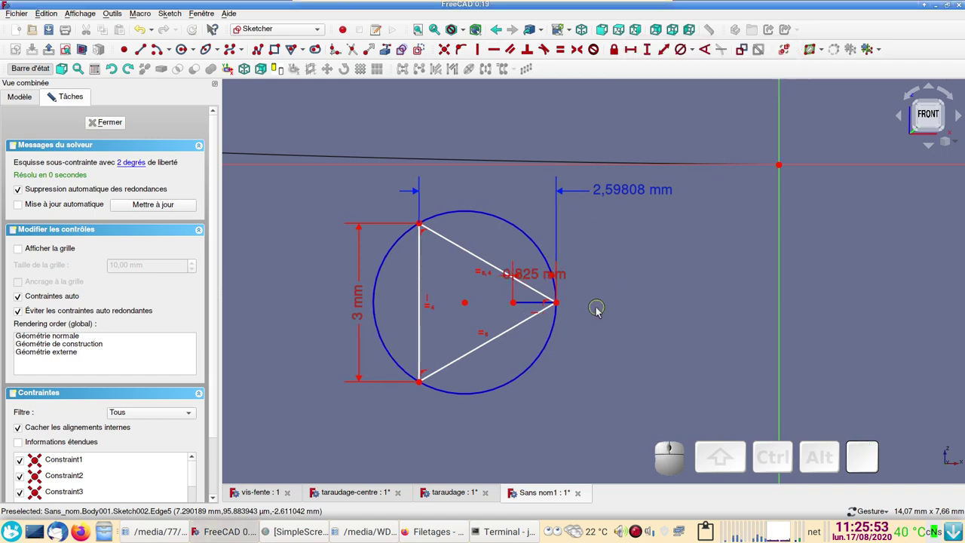
right_click(598, 306)
left_click(521, 273)
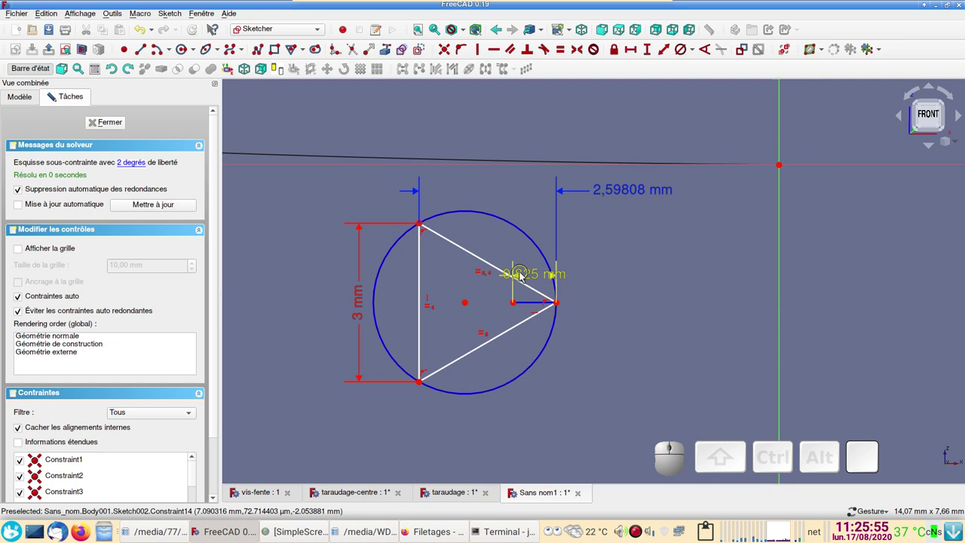
left_click_drag(522, 274, 618, 318)
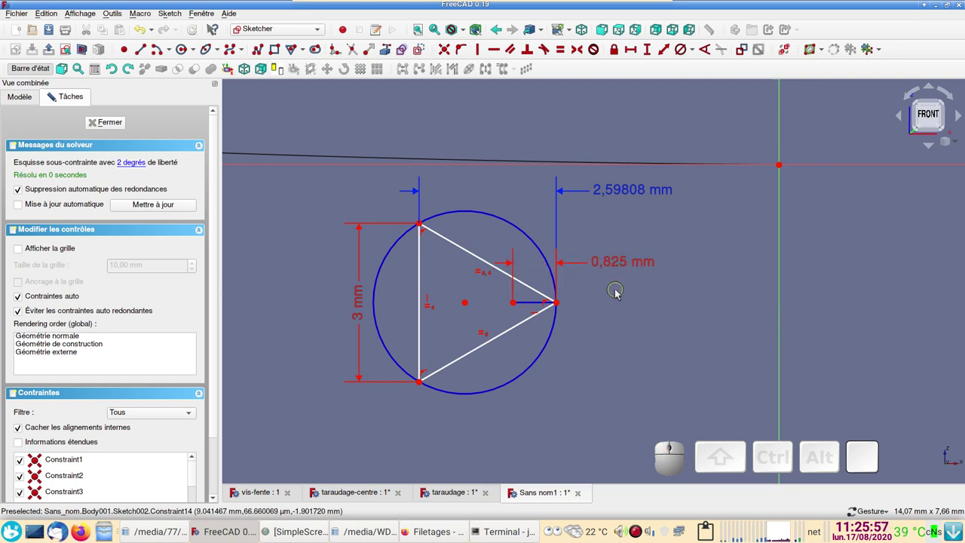
Make the short line's left endpoint coincident with the sketch origin and close the fully constrained sketch.
scroll("down", 3)
left_click_drag(599, 328, 517, 354)
left_click(451, 348)
left_click(632, 254)
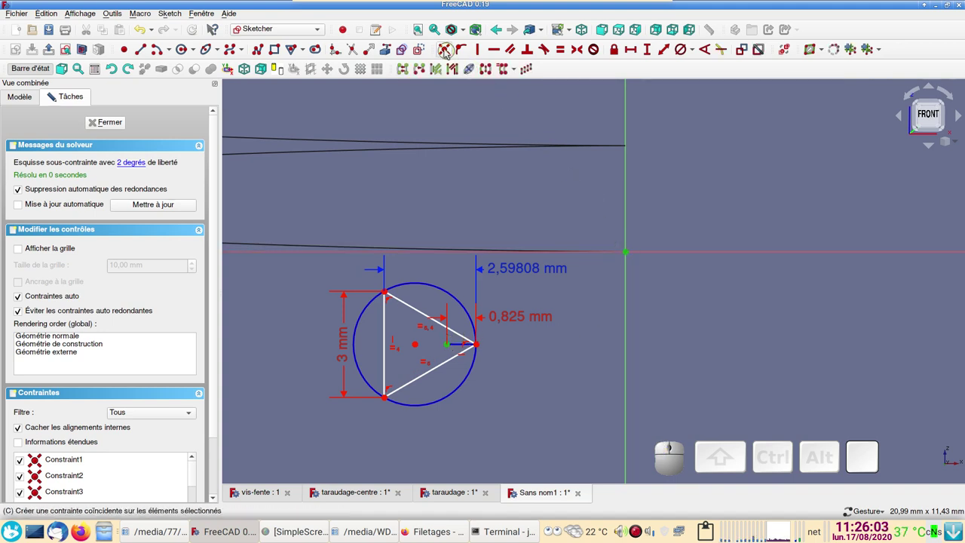
left_click(444, 49)
scroll("down", 3)
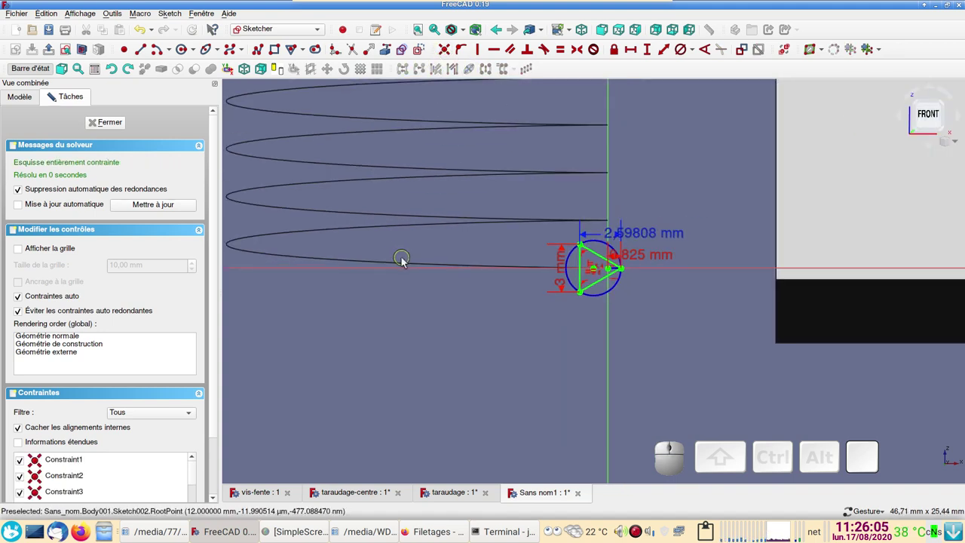
left_click(108, 122)
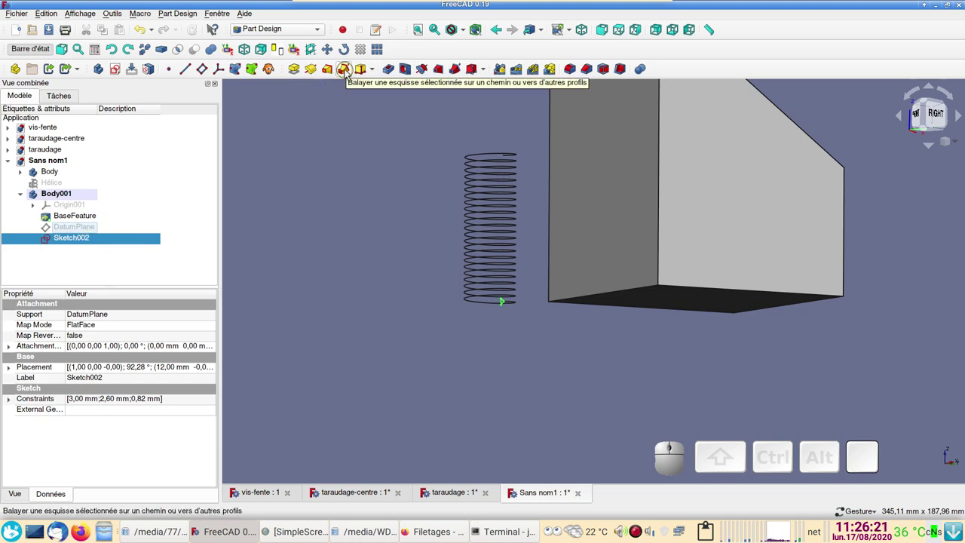
Start an Additive Pipe on the profile sketch using the helix as the sweep path.
left_click(348, 71)
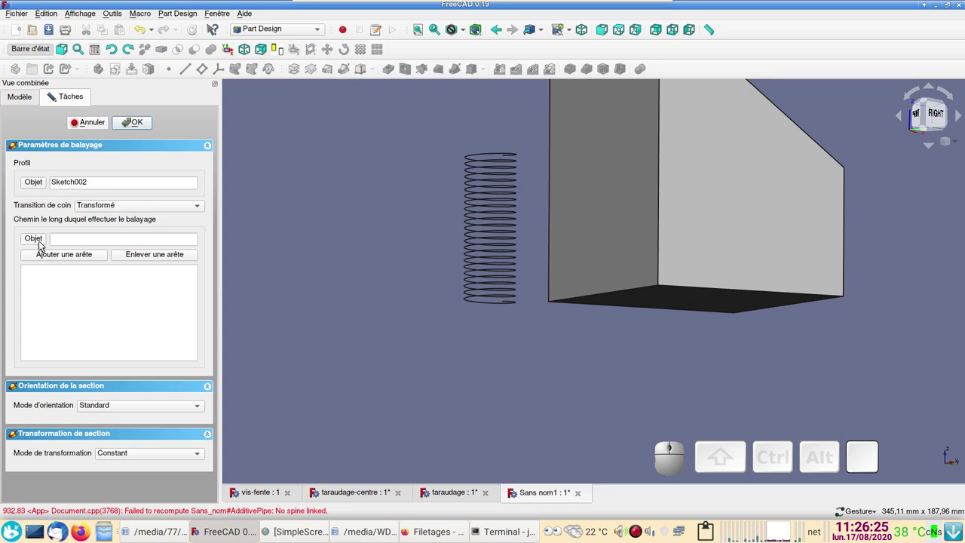
left_click(40, 241)
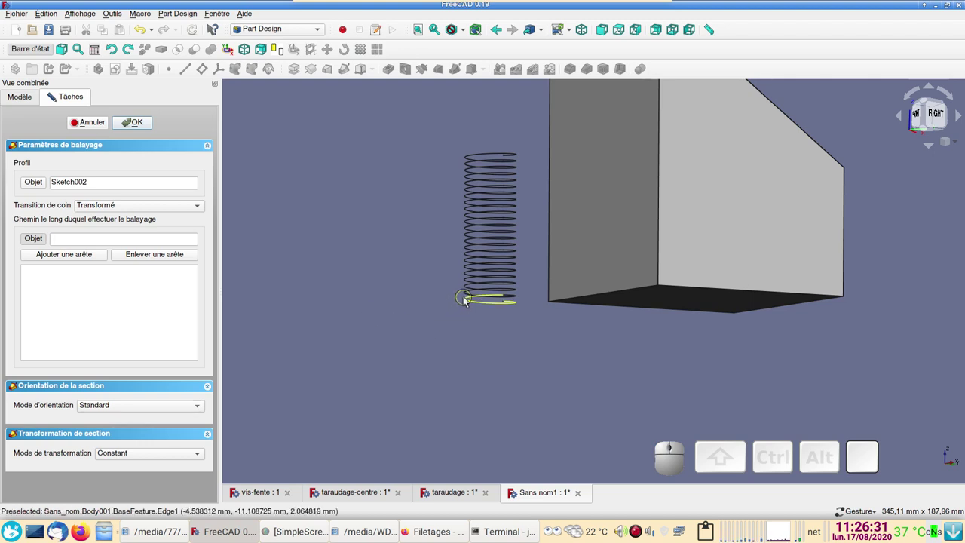
left_click(467, 299)
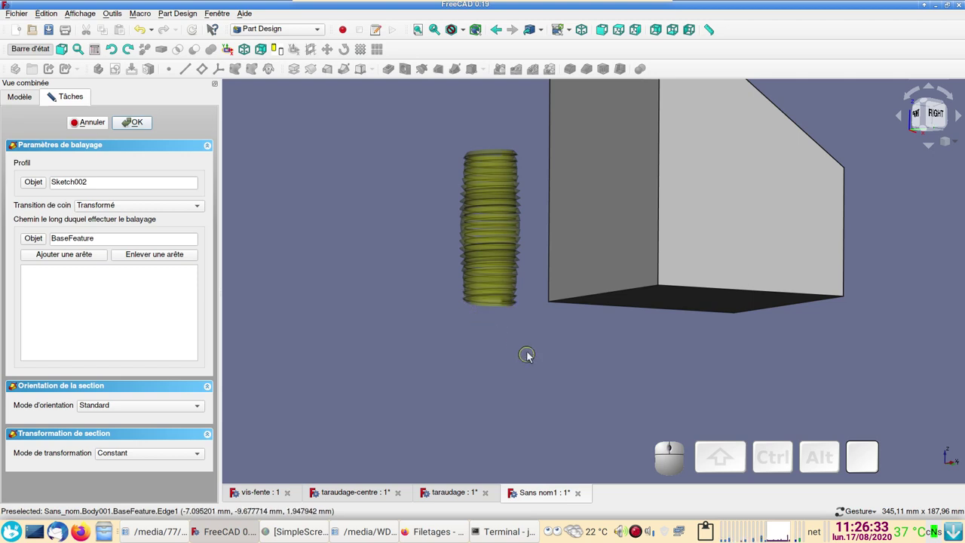
scroll("up", 3)
left_click_drag(494, 246, 532, 267)
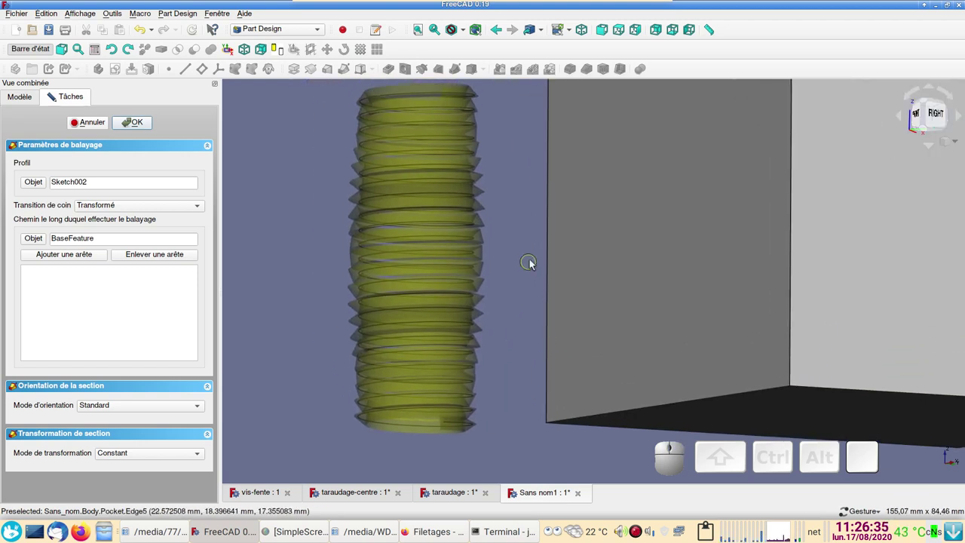
scroll("up", 3)
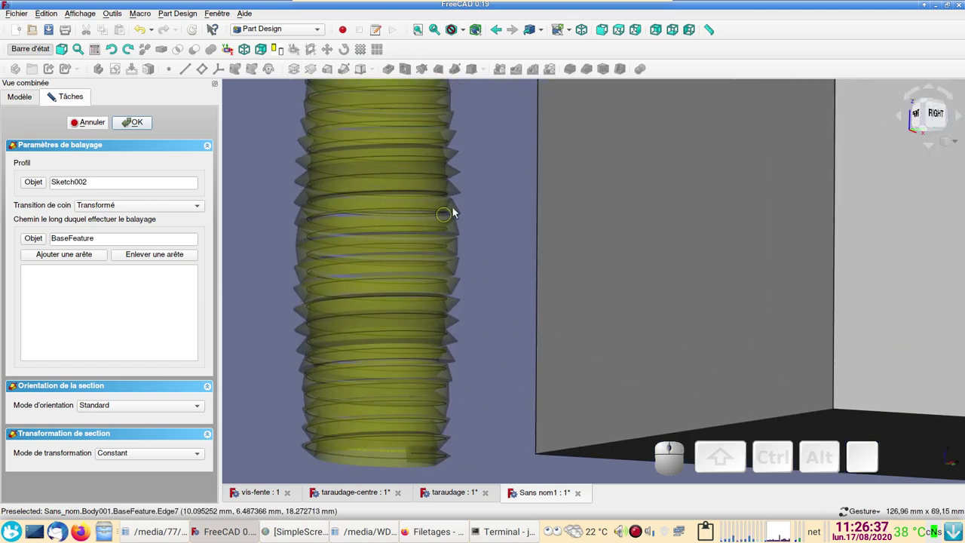
left_click_drag(540, 255, 548, 285)
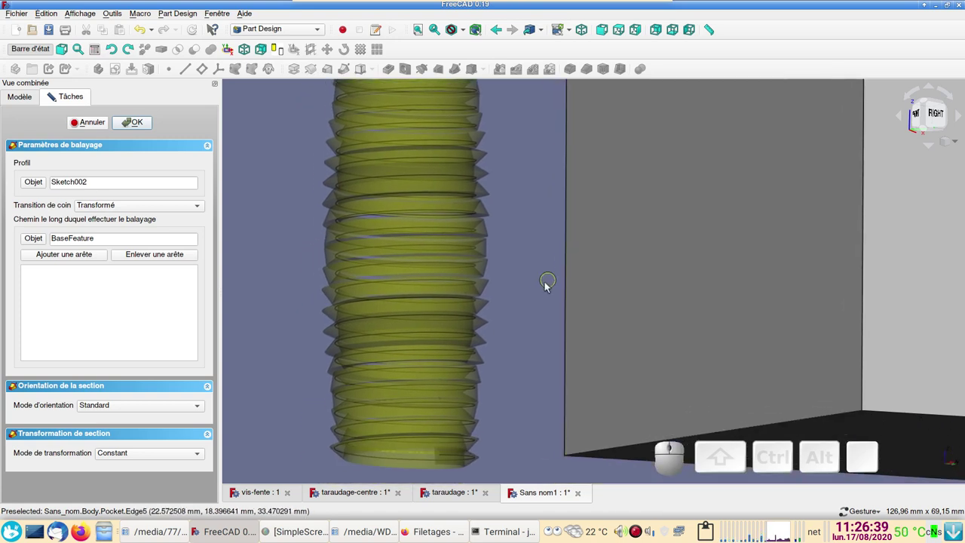
Set the section orientation mode to Frenet and confirm the threaded sweep.
left_click(163, 410)
left_click(140, 432)
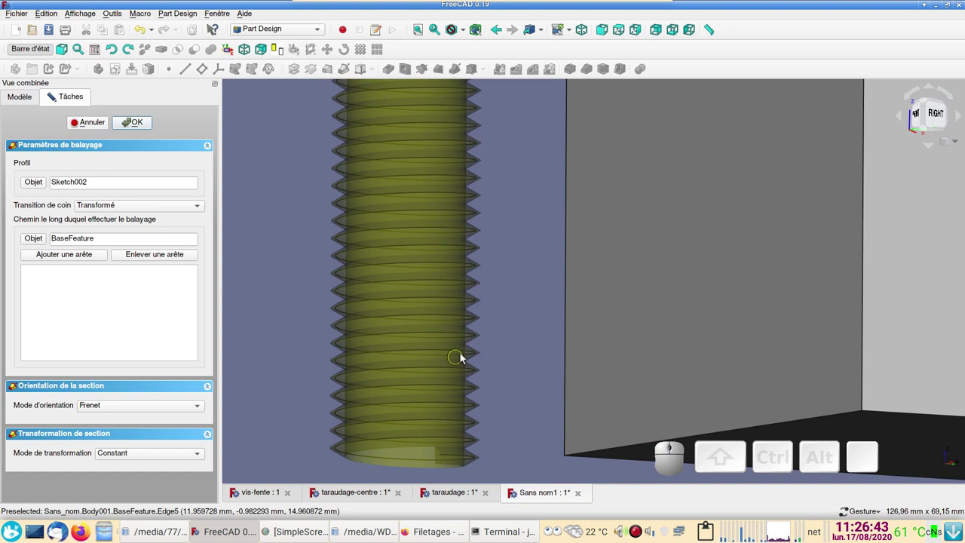
scroll("down", 3)
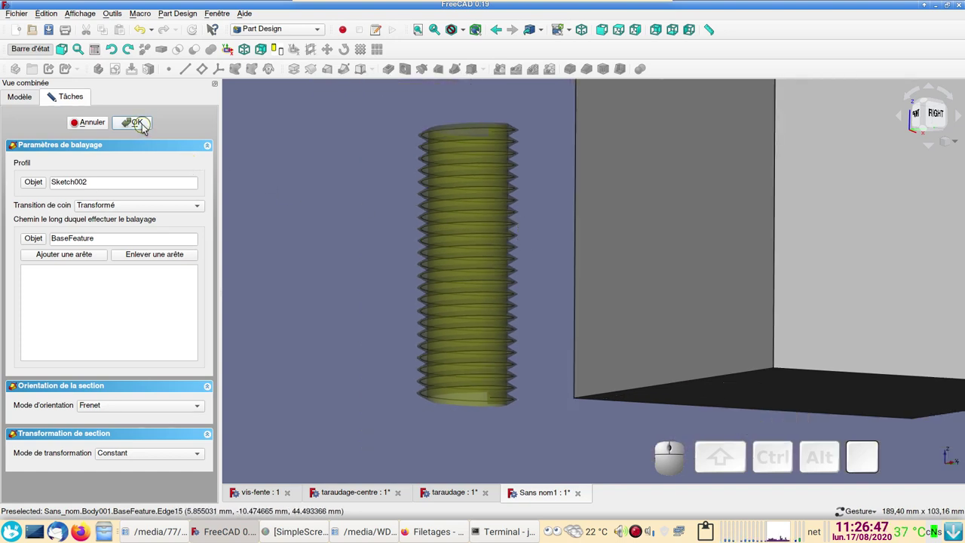
left_click(144, 128)
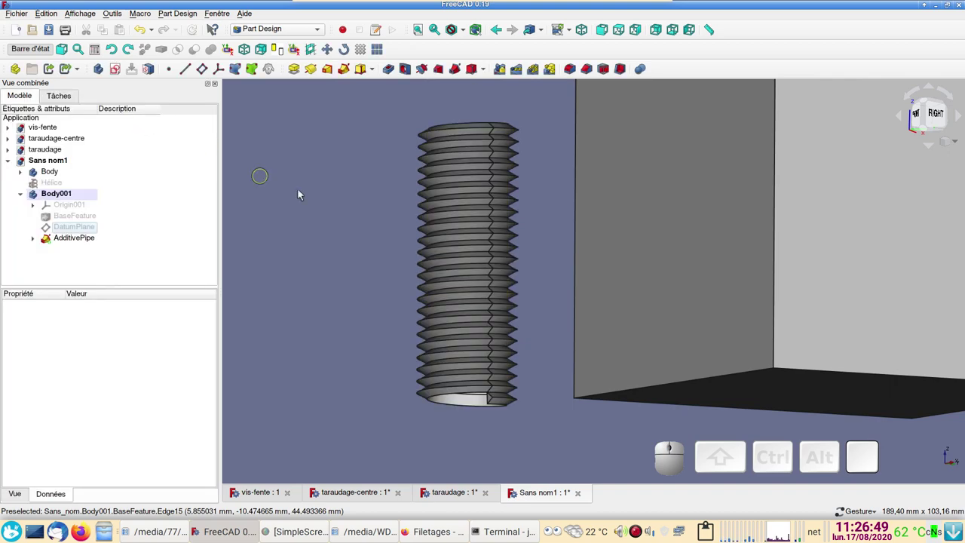
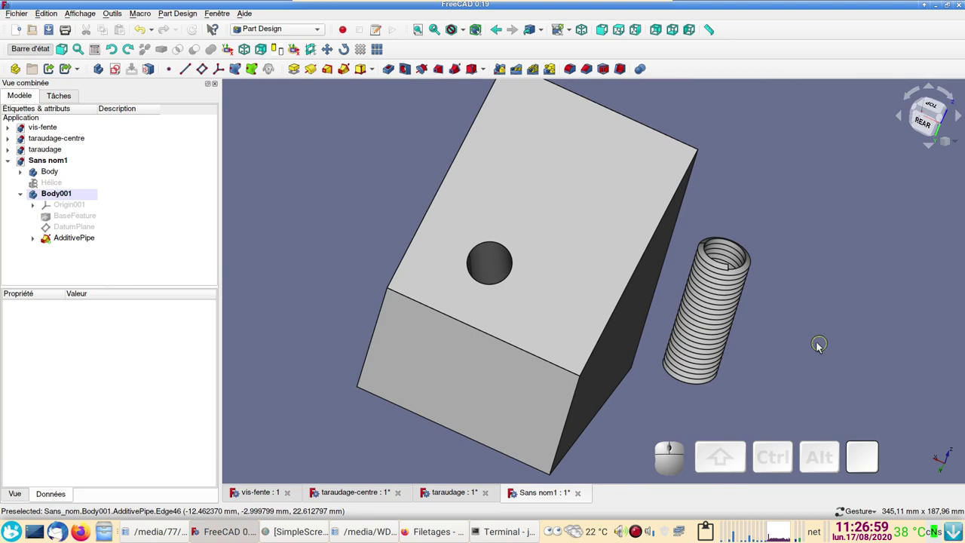
Select the block's top face and bring up the workbench list.
scroll("down", 3)
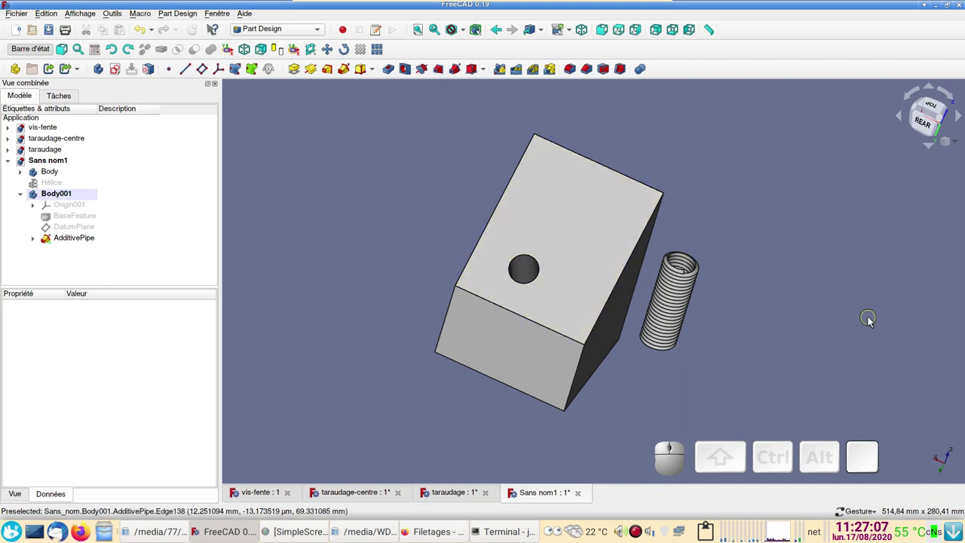
left_click(612, 223)
left_click(294, 31)
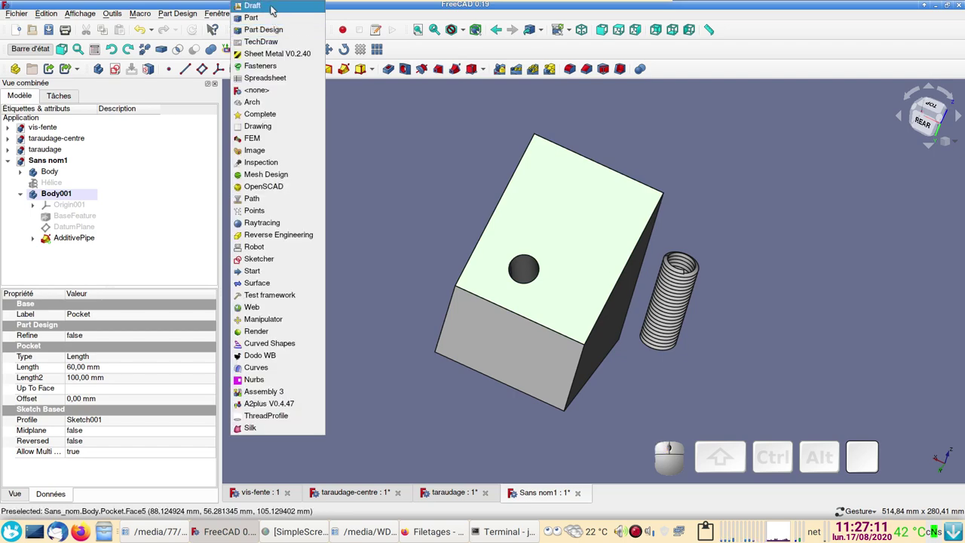
left_click(273, 5)
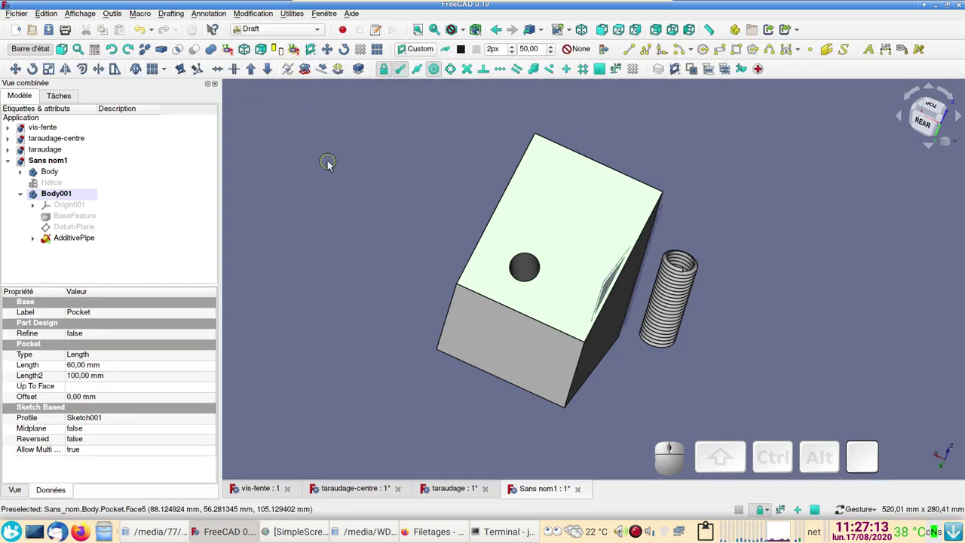
left_click_drag(376, 224, 310, 220)
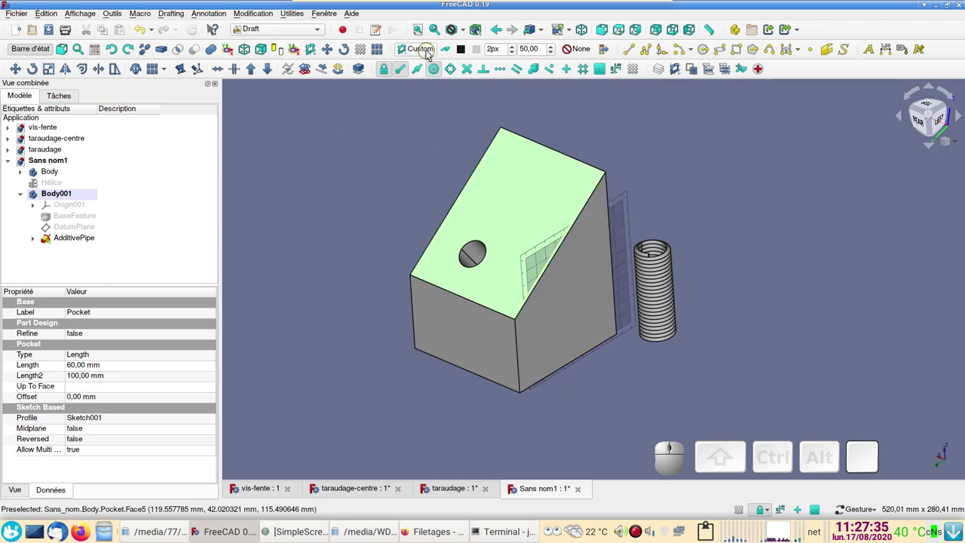
left_click(428, 53)
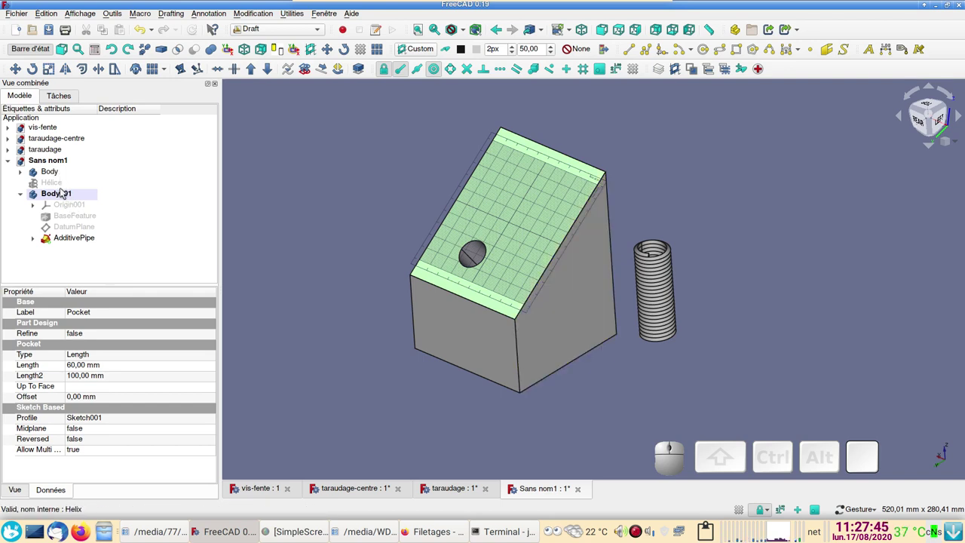
left_click(62, 196)
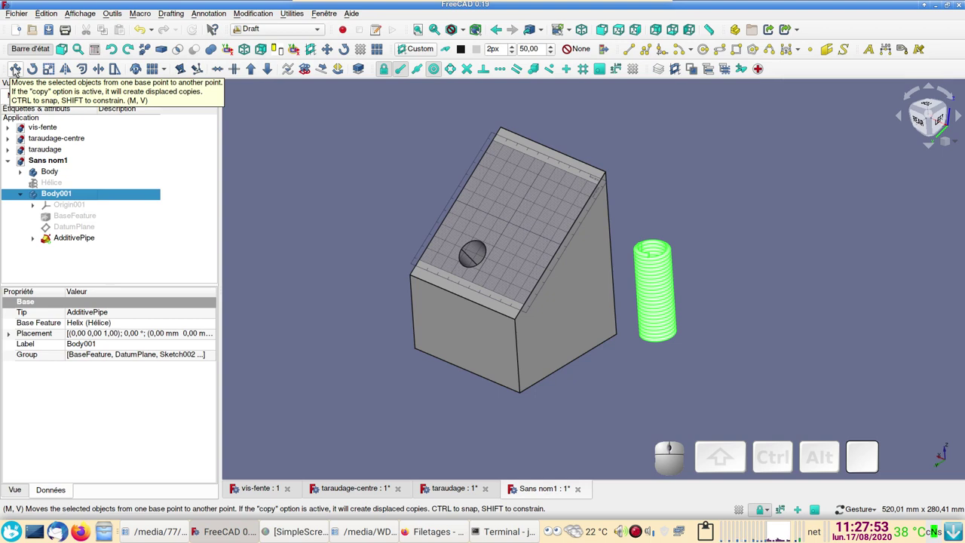
Start Draft Move on the thread body, then cancel it leaving the rod unmoved.
left_click(16, 69)
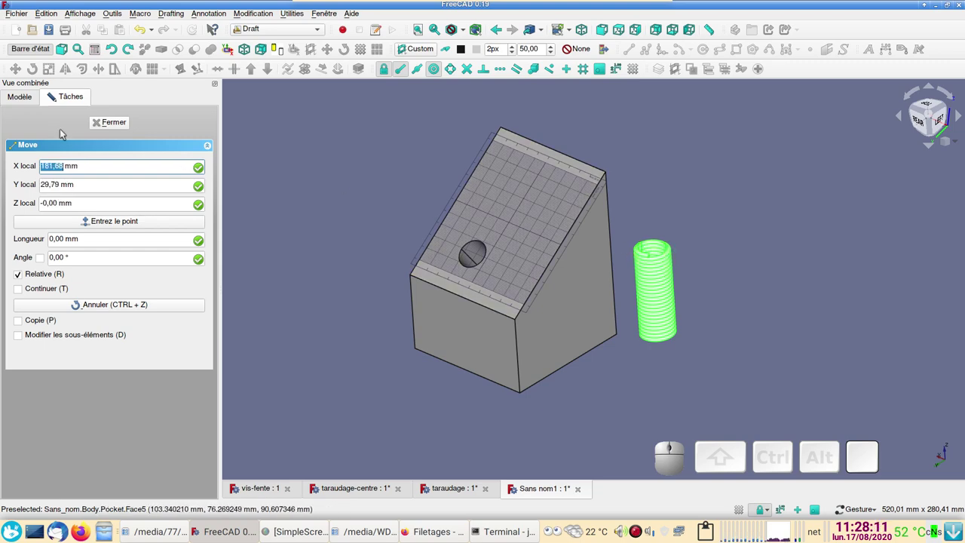
key("Escape")
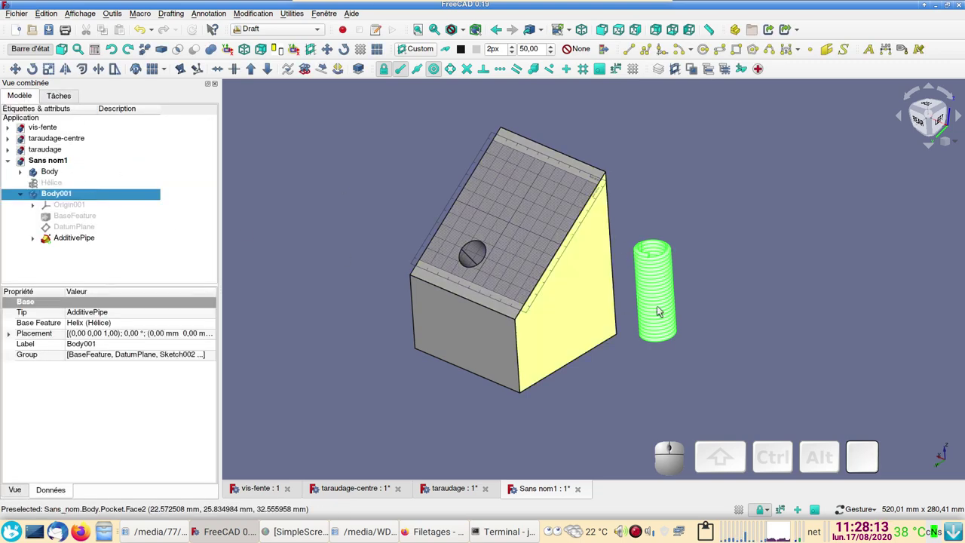
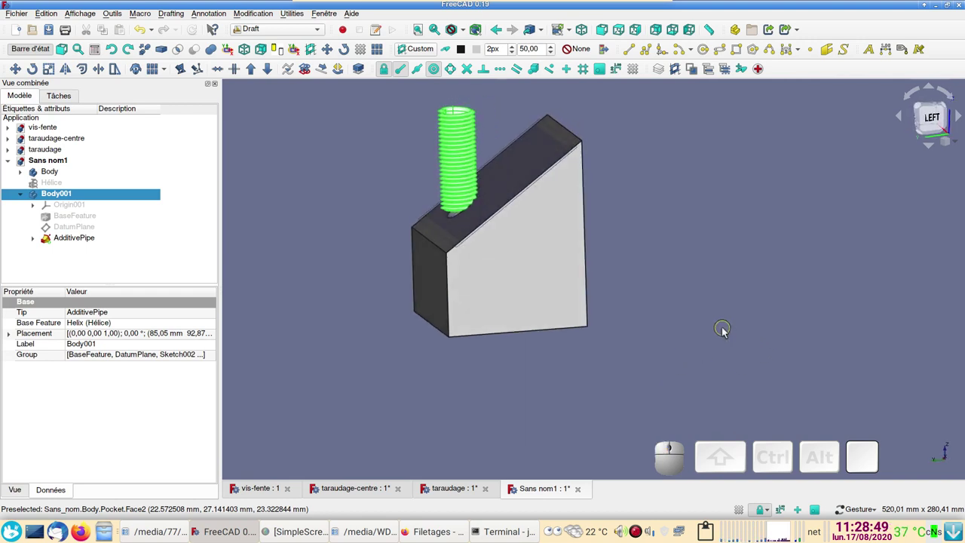
Deselect the thread body and view the model from the left side, centred on the block.
right_click(723, 313)
left_click(687, 292)
left_click(523, 262)
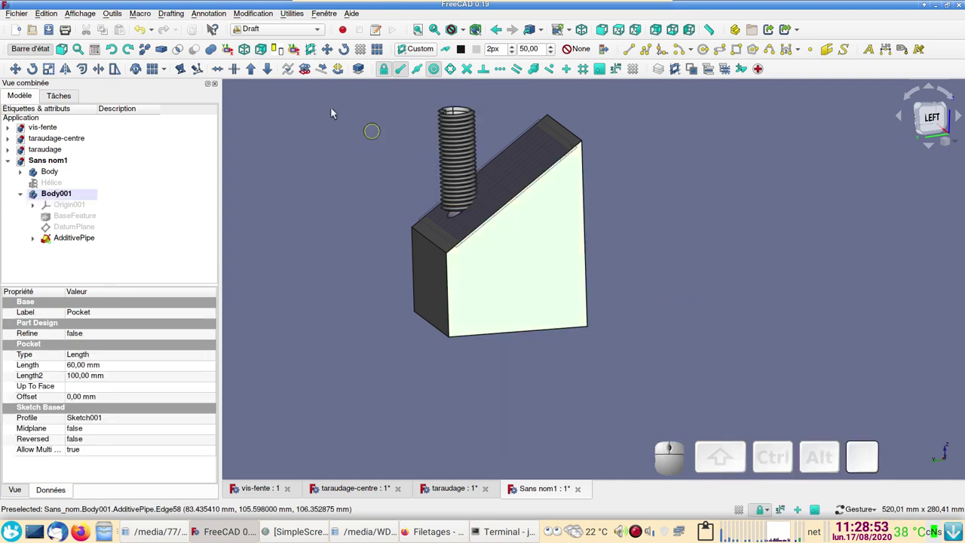
left_click(411, 51)
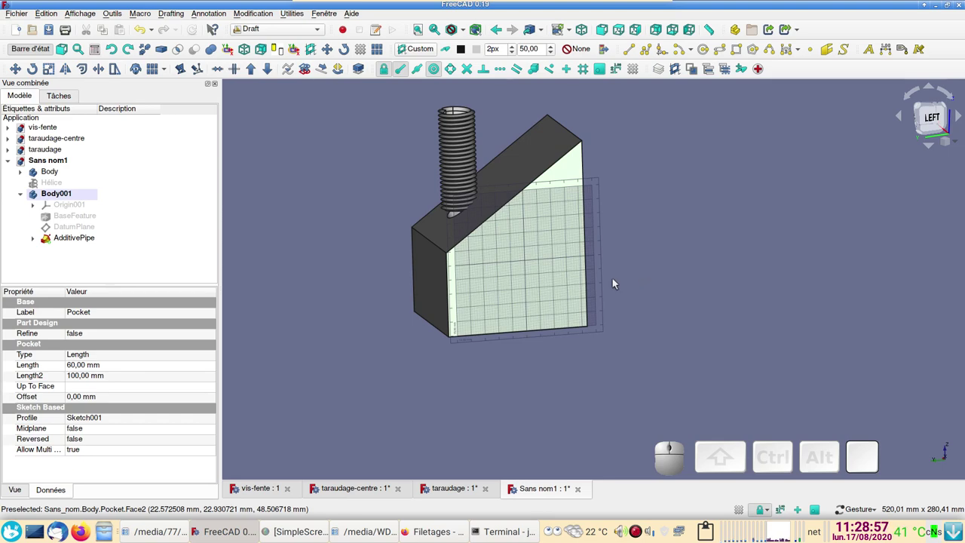
key("6")
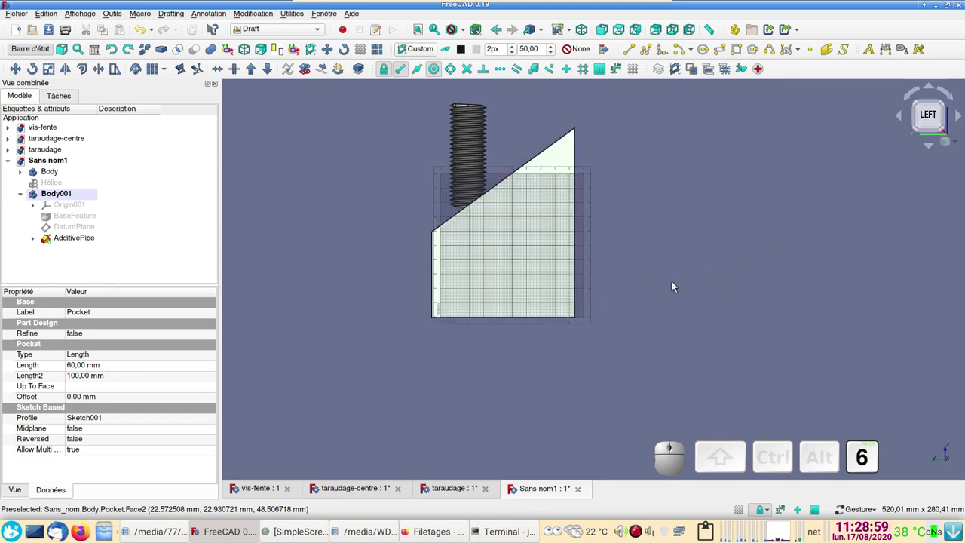
scroll("up", 3)
left_click_drag(659, 255, 682, 304)
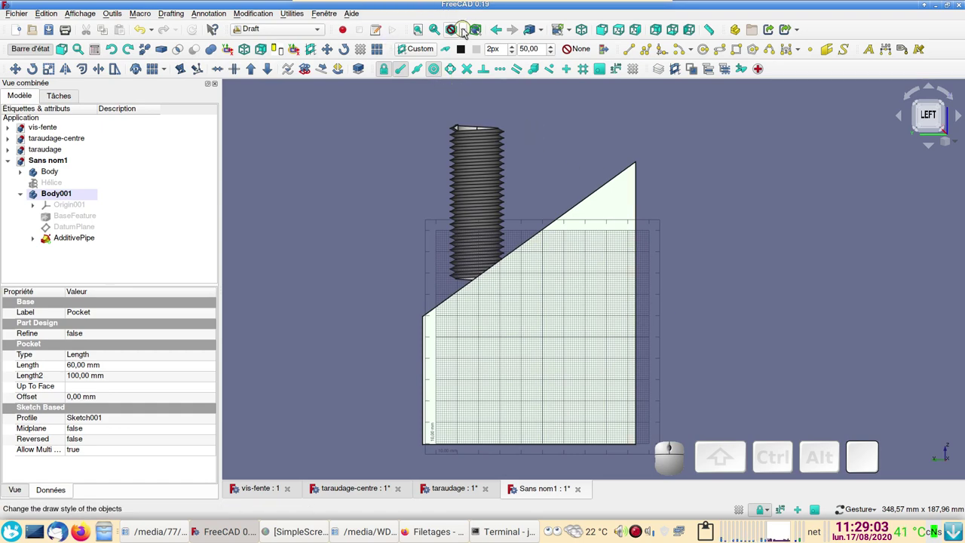
Switch the display style to Wireframe and select the thread body Body001.
left_click(470, 30)
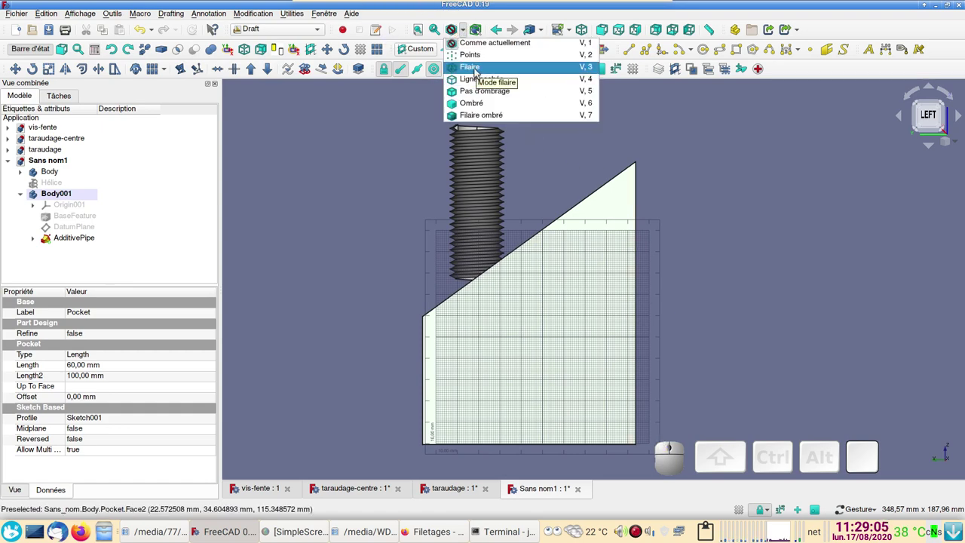
left_click(477, 71)
scroll("up", 3)
right_click(500, 197)
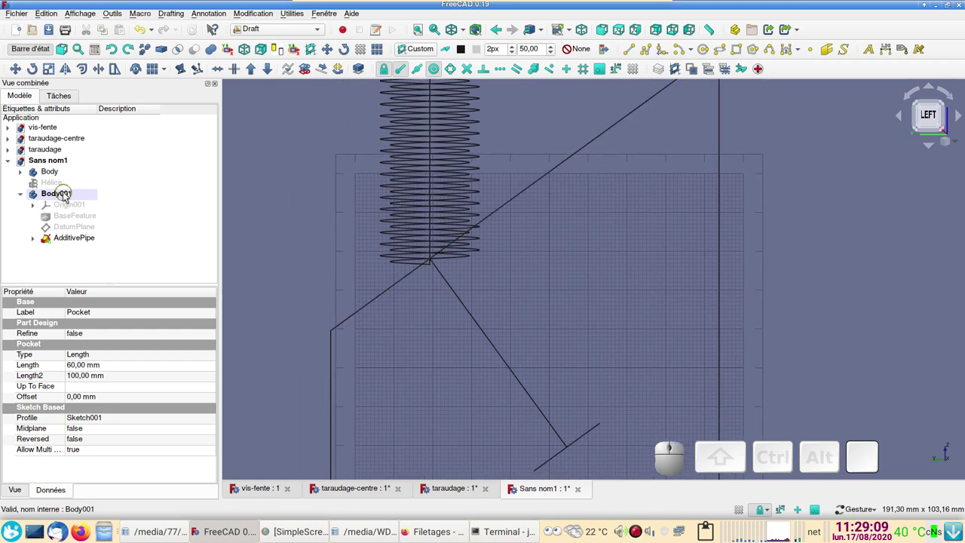
left_click(67, 194)
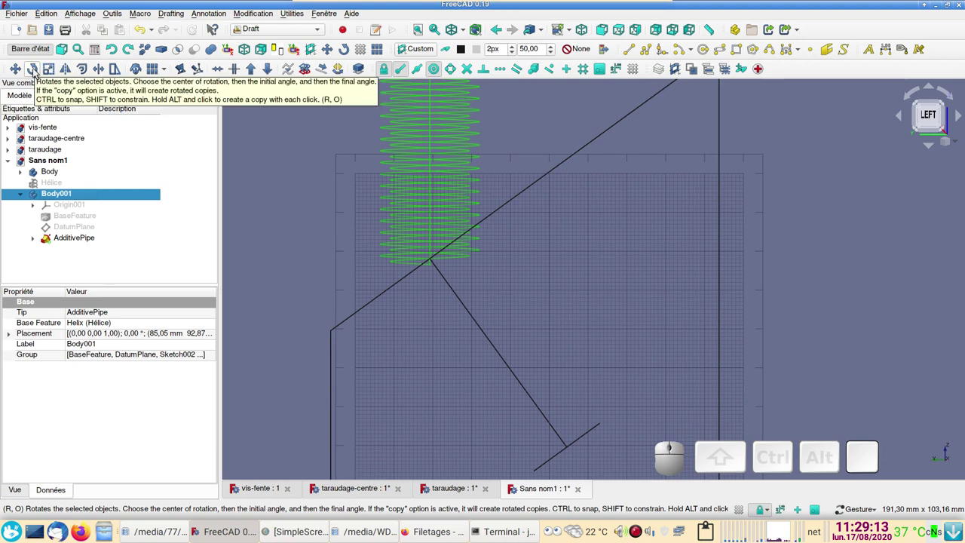
Start Draft Rotate on the thread body to pick its rotation centre.
left_click(37, 71)
scroll("up", 3)
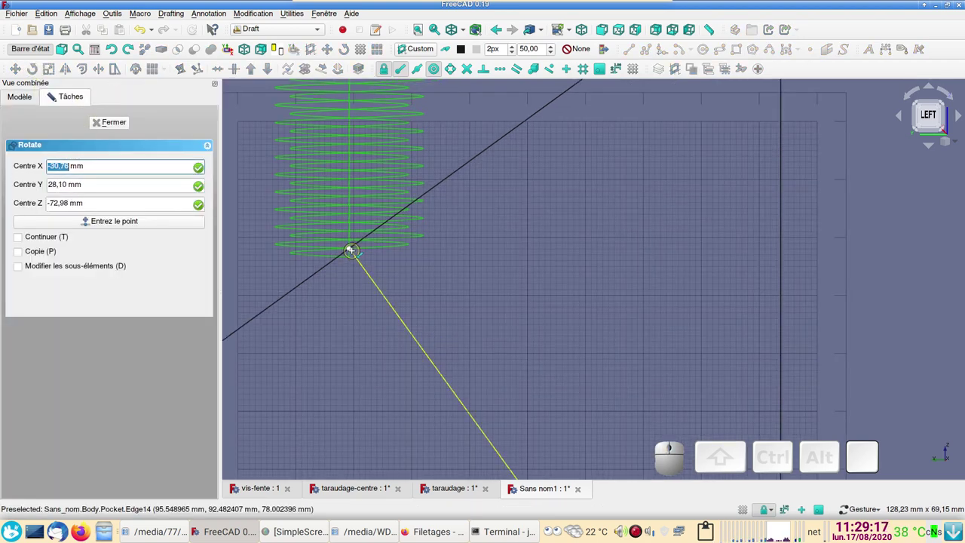
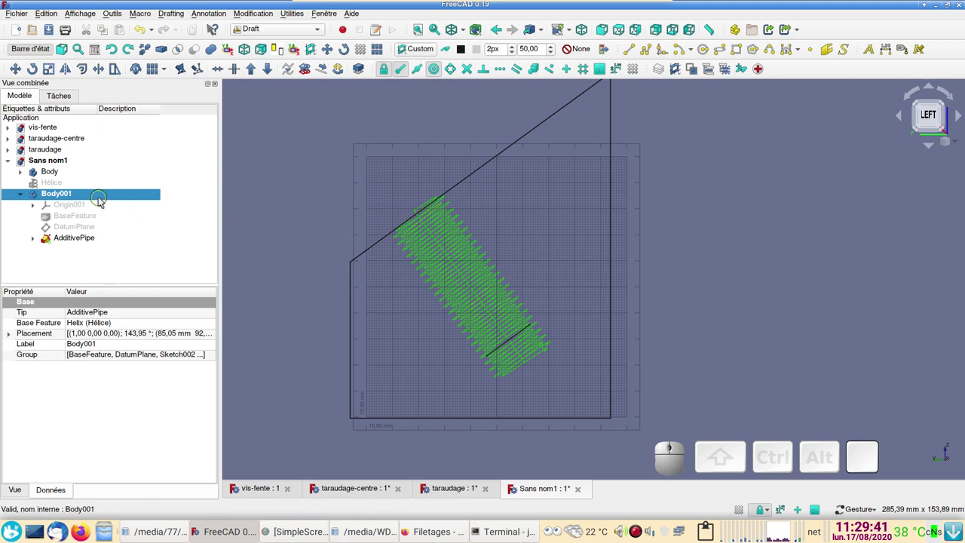
Transform Body001, sliding the thread along its axis toward the sloped face, and finish.
middle_click(98, 198)
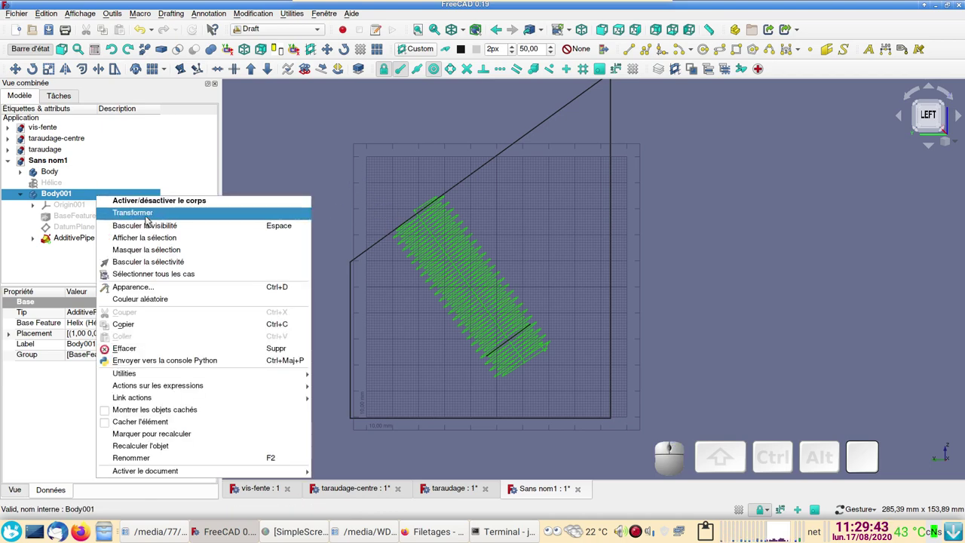
left_click(152, 212)
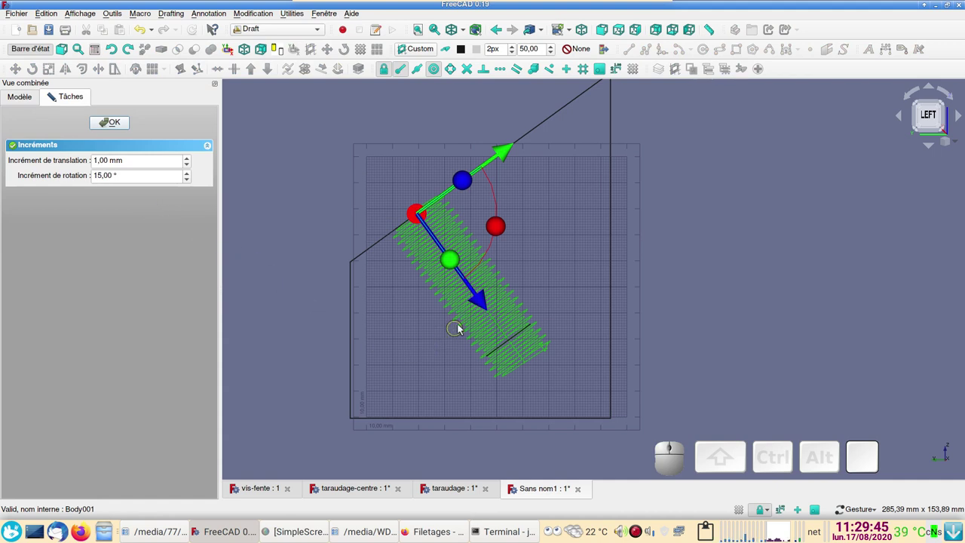
left_click_drag(481, 303, 463, 280)
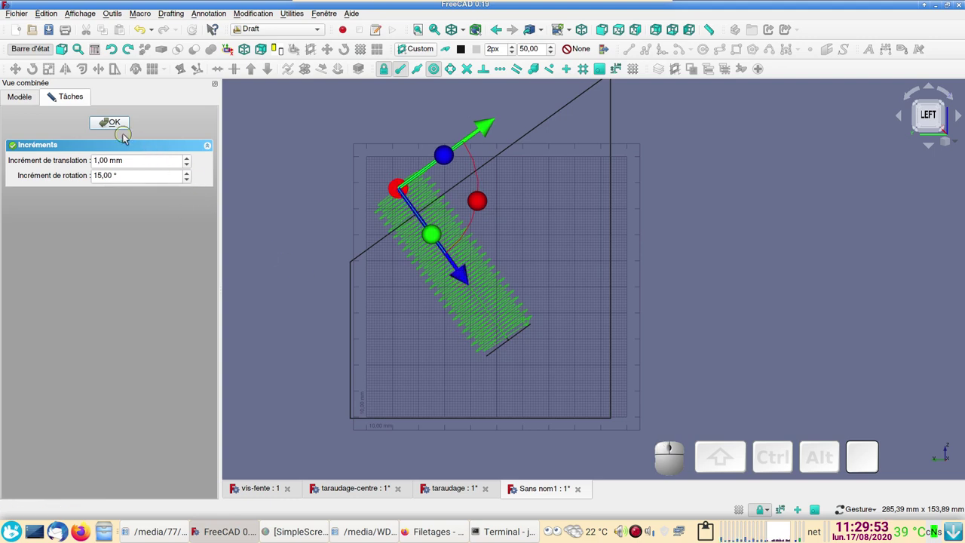
key("Escape")
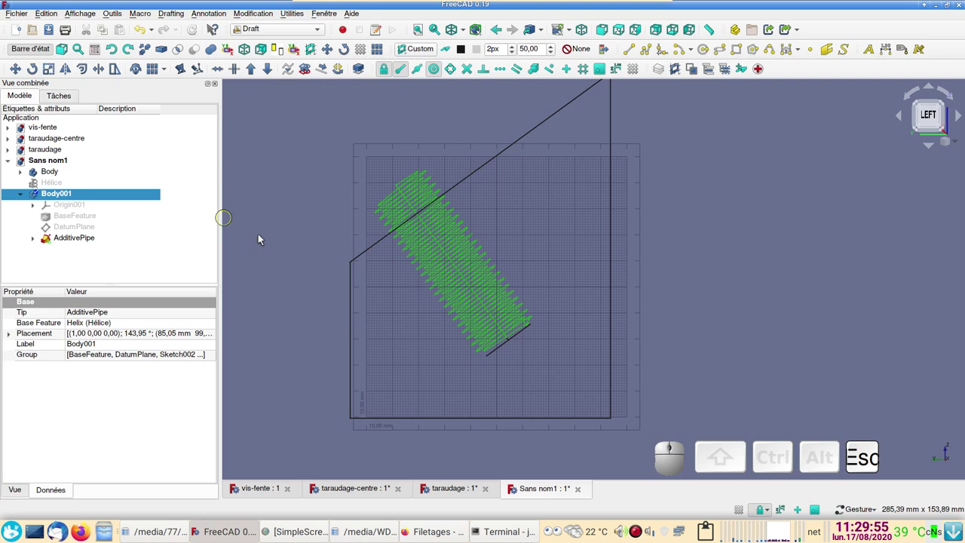
left_click(299, 226)
Orbit the model to inspect the rod sitting in the hole.
left_click_drag(294, 224, 292, 223)
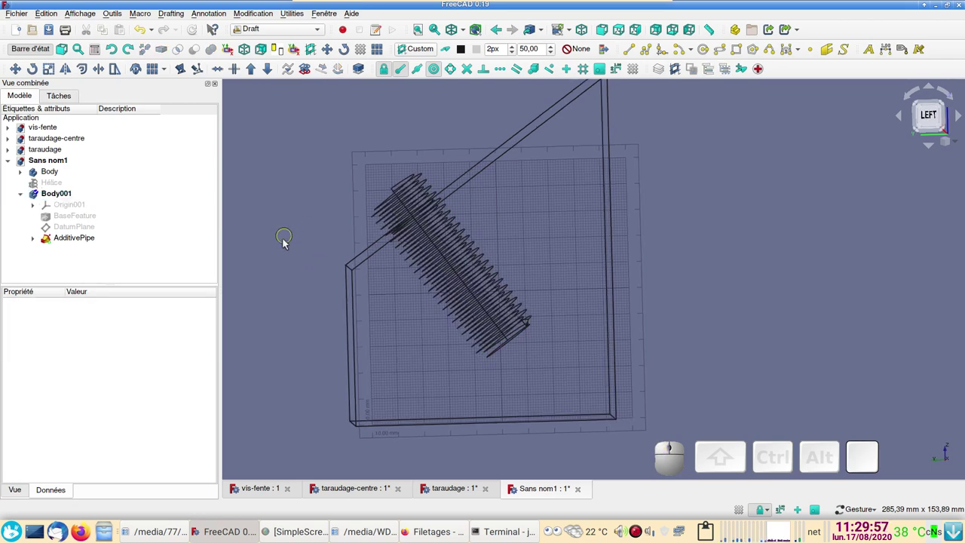
scroll("up", 3)
scroll("down", 3)
left_click_drag(562, 313, 566, 294)
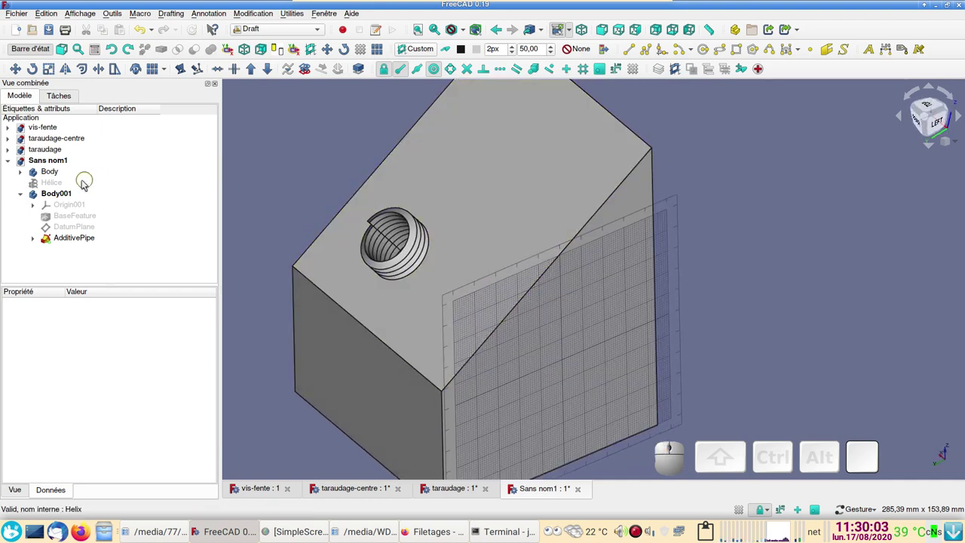
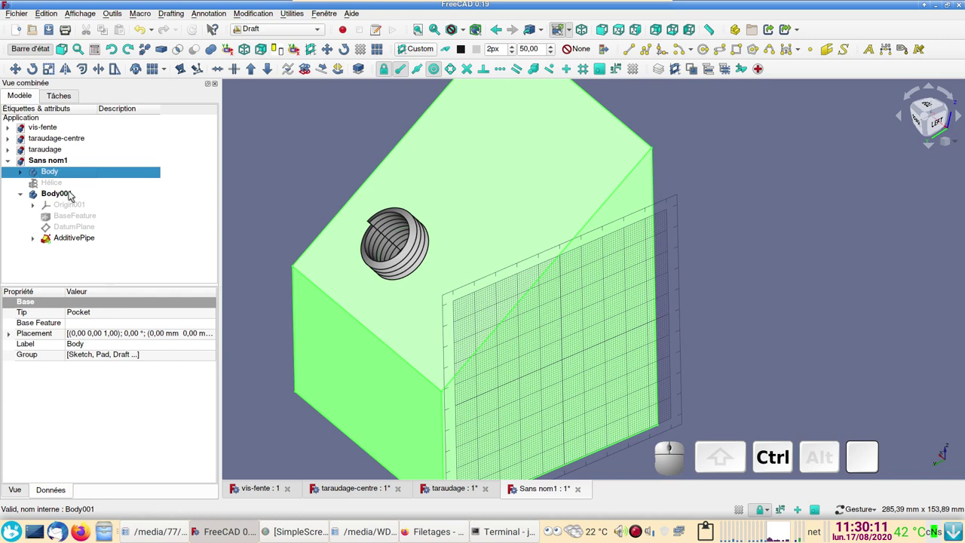
Cut the thread body from the block with Part Cut and hide the drafting grid.
left_click(74, 195)
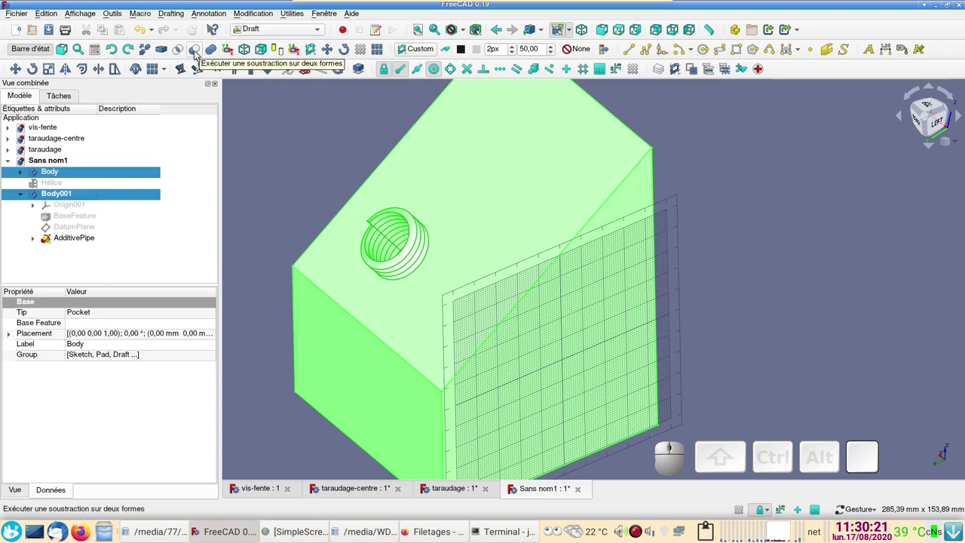
left_click(197, 53)
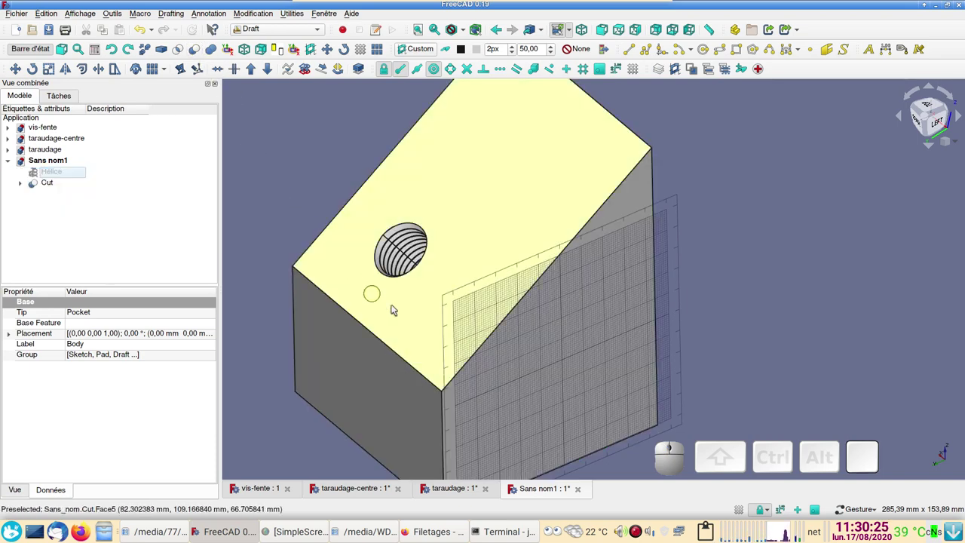
left_click_drag(533, 352, 553, 304)
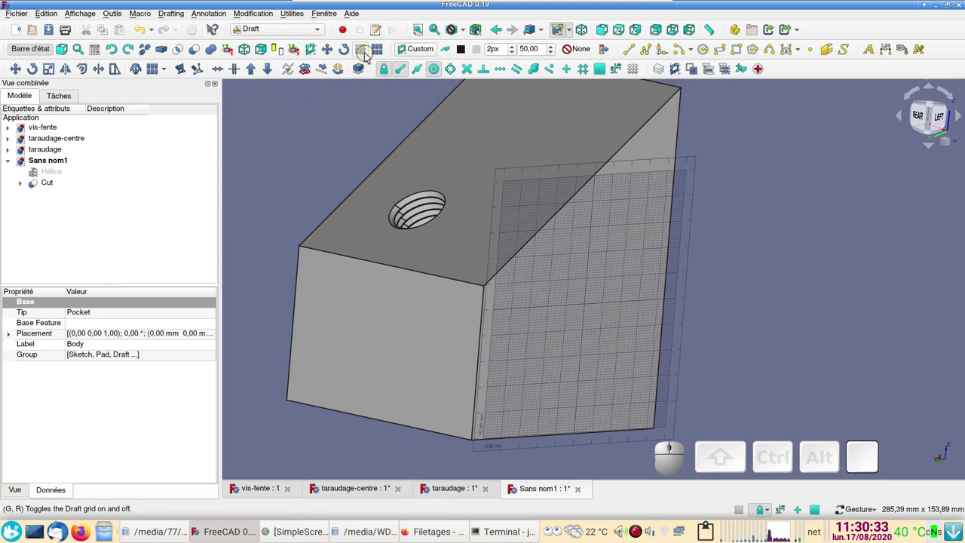
left_click(371, 55)
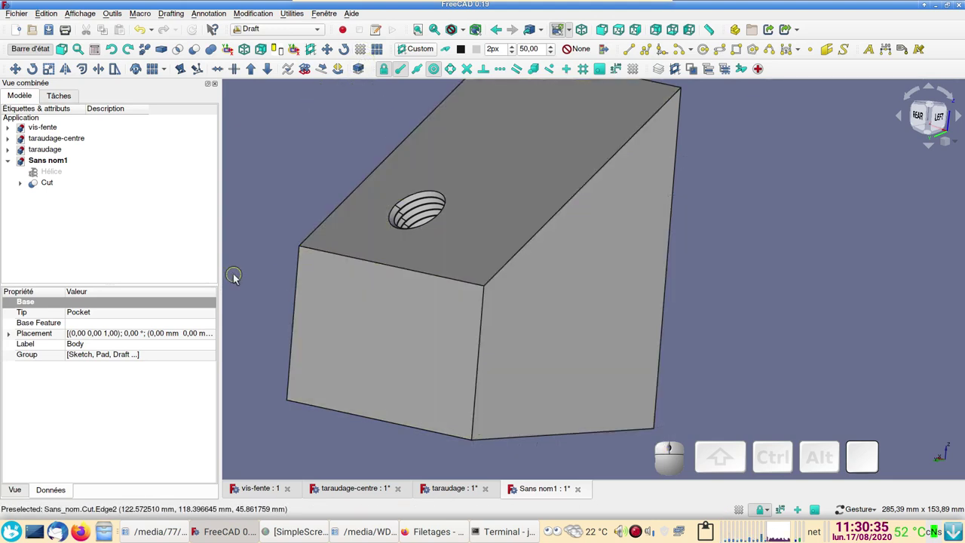
Expand the Cut and Body in the tree, toggle the block Body's visibility and select its Pocket feature.
left_click(30, 184)
left_click(35, 194)
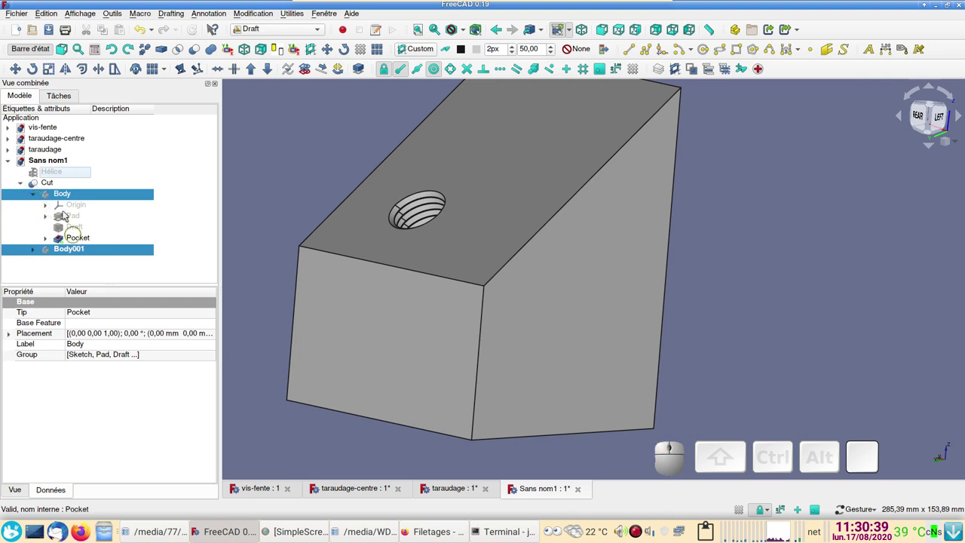
left_click(79, 197)
key("space")
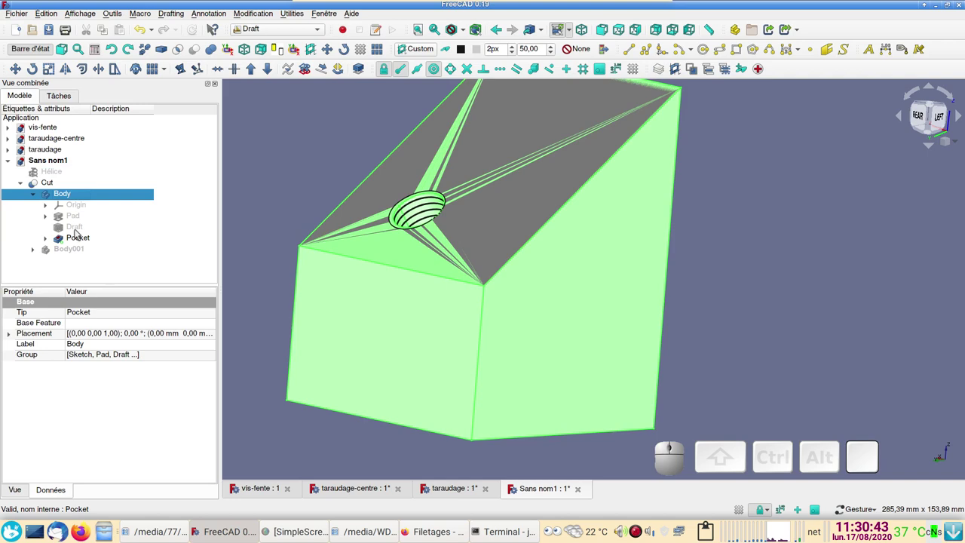
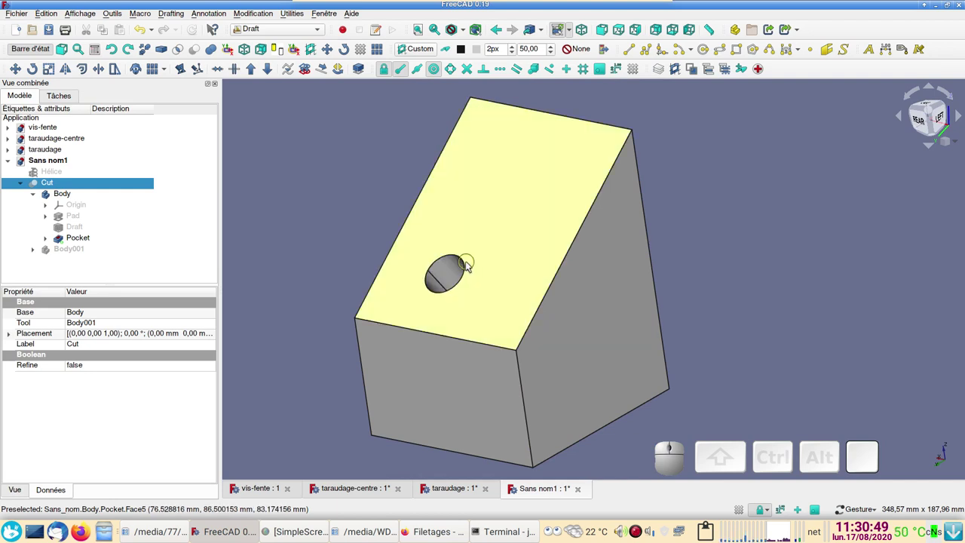
left_click(466, 264)
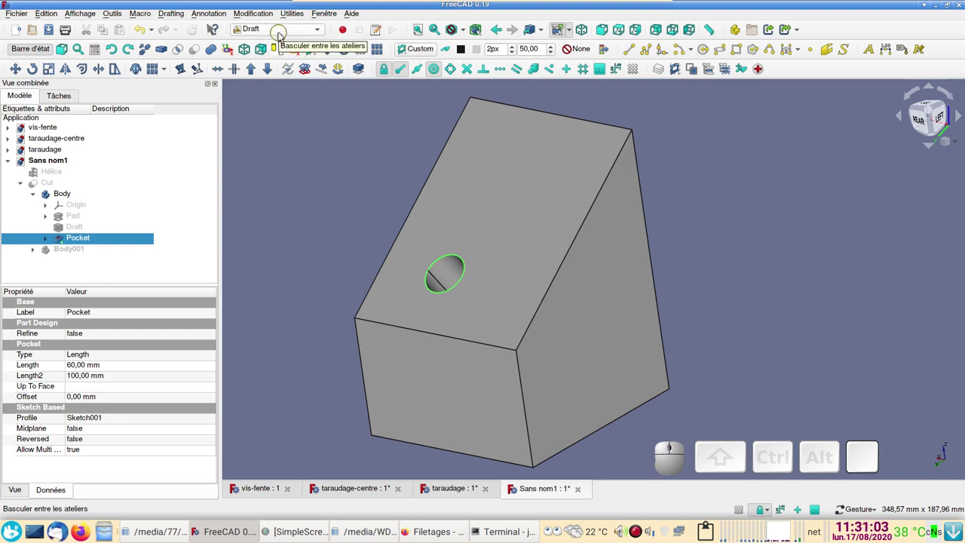
Switch to the Fasteners workbench, insert an M24x50 screw in the threaded hole, then hide it.
left_click(284, 29)
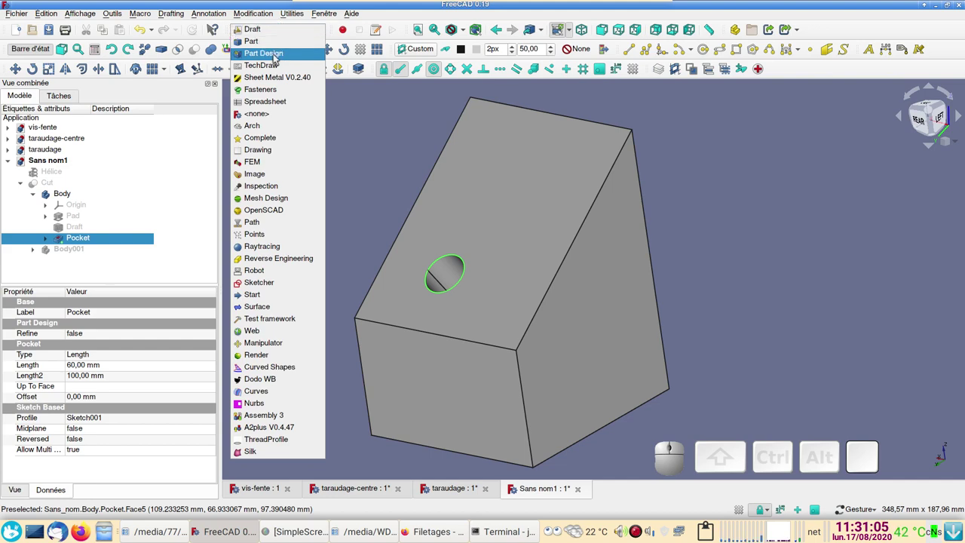
left_click(264, 94)
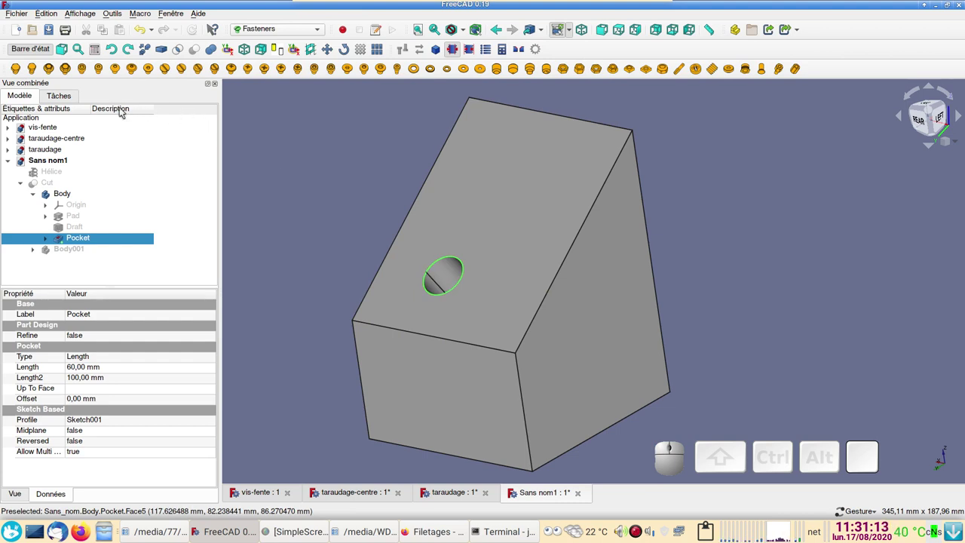
left_click(14, 70)
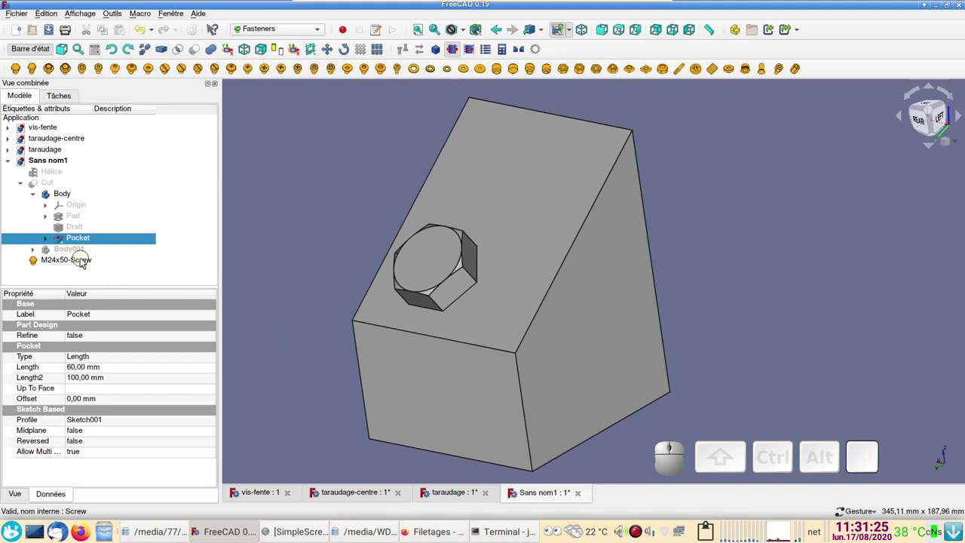
left_click(84, 260)
key("space")
key("space")
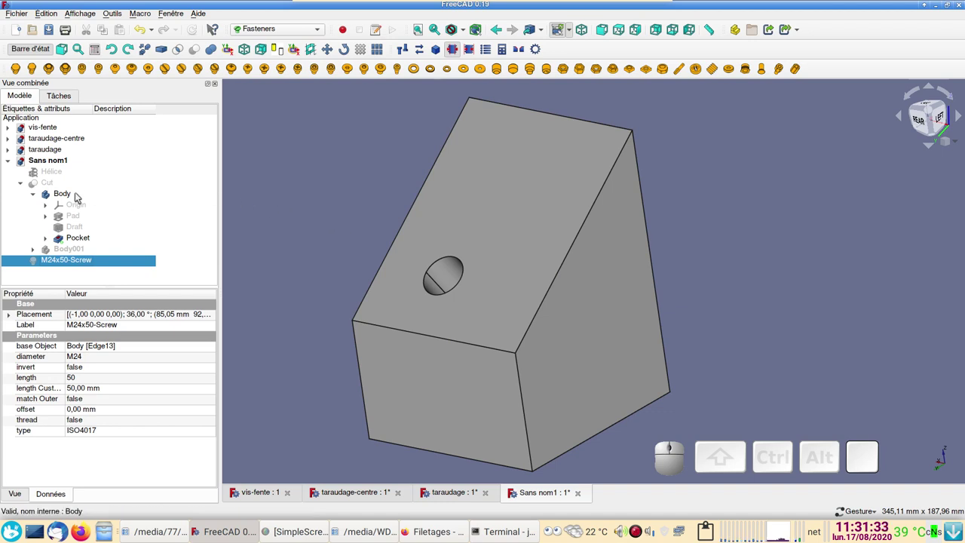
Make the block's Body the active body so Part Design loads, and return to the model tree.
right_click(83, 195)
left_click(110, 200)
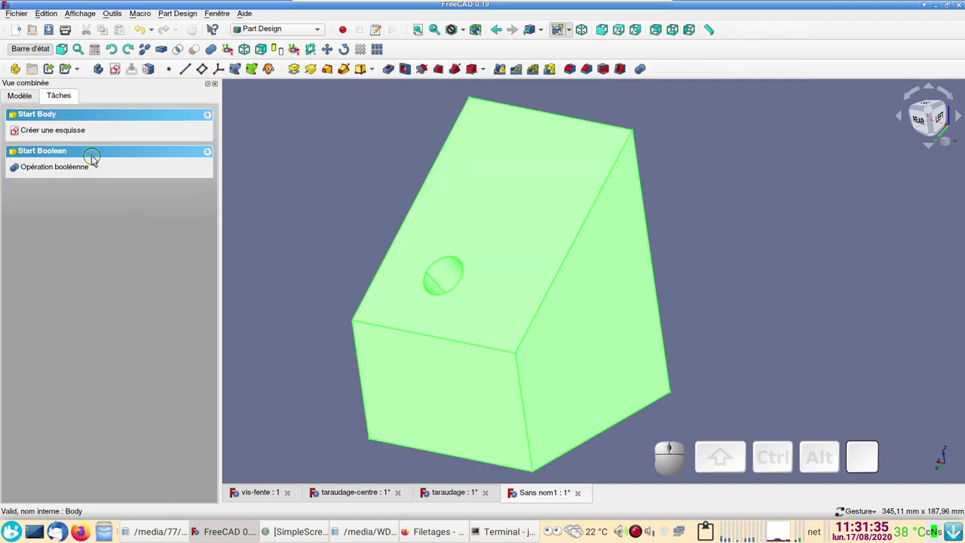
left_click(35, 100)
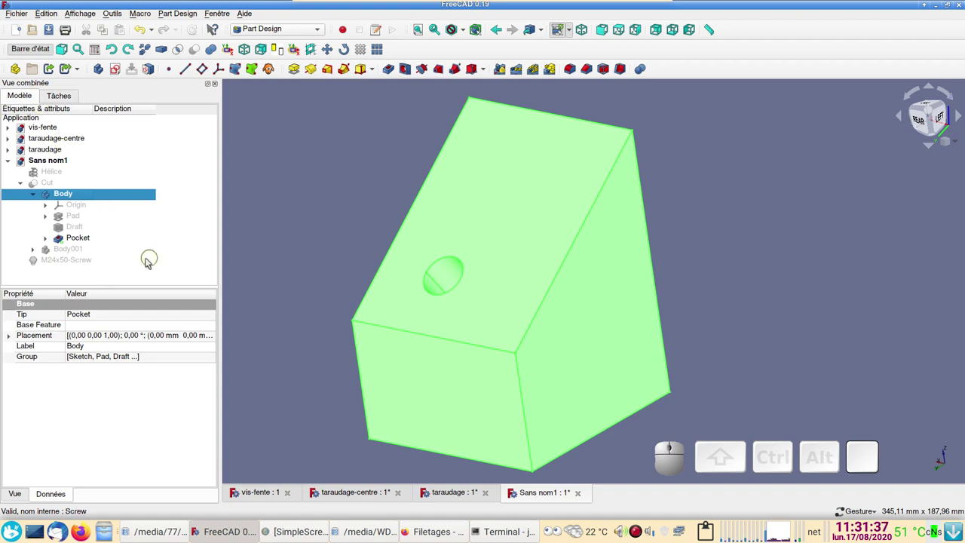
Create DatumPlane001 concentric to the hole edge, rotated 90° about the x-axis through the block.
left_click(297, 247)
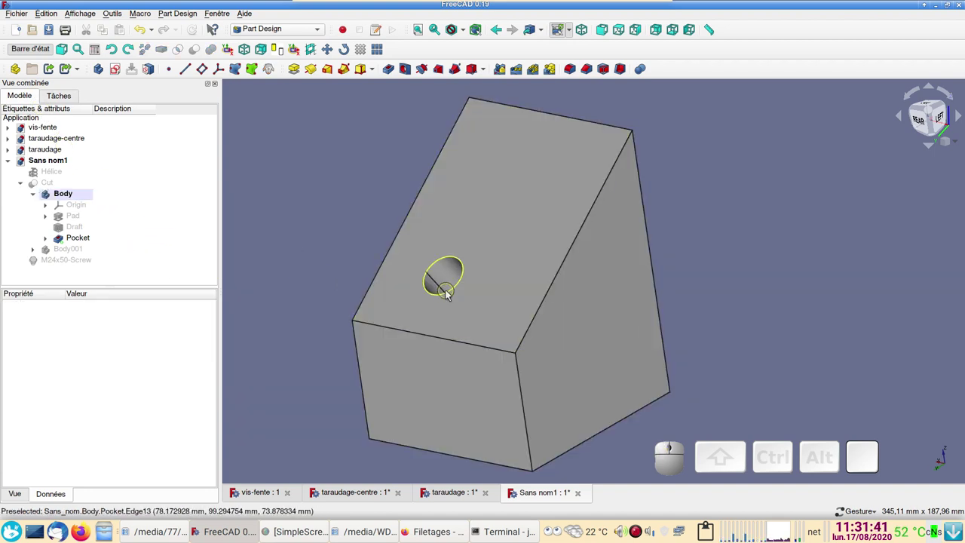
left_click(449, 293)
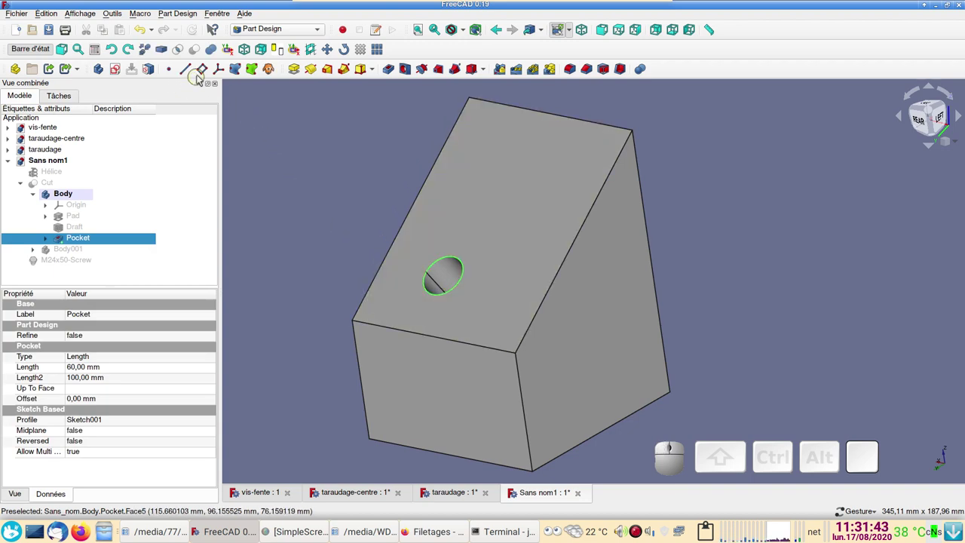
left_click(200, 71)
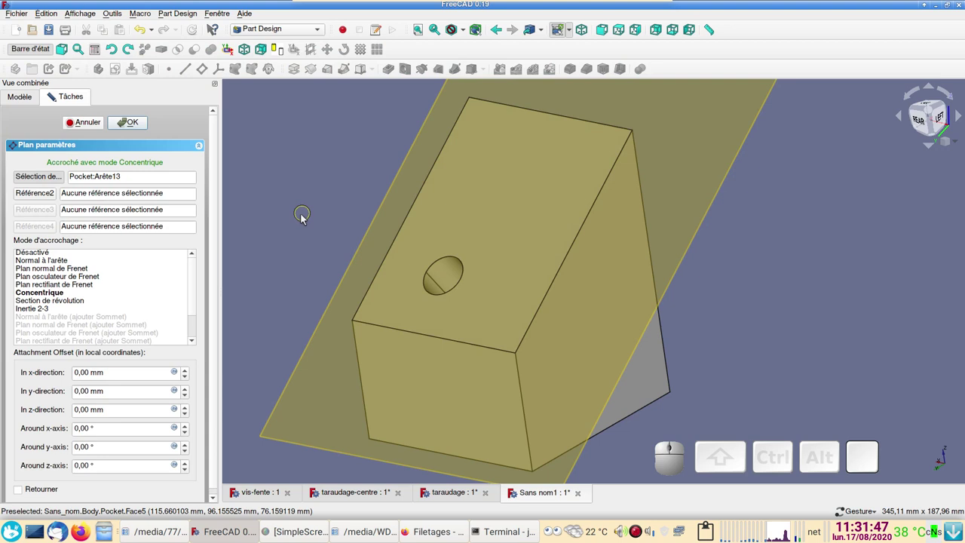
scroll("down", 3)
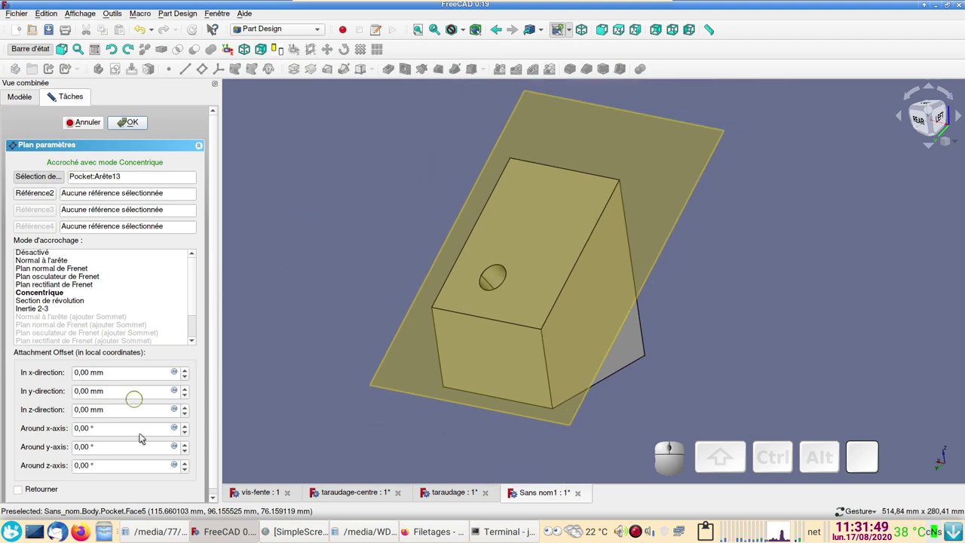
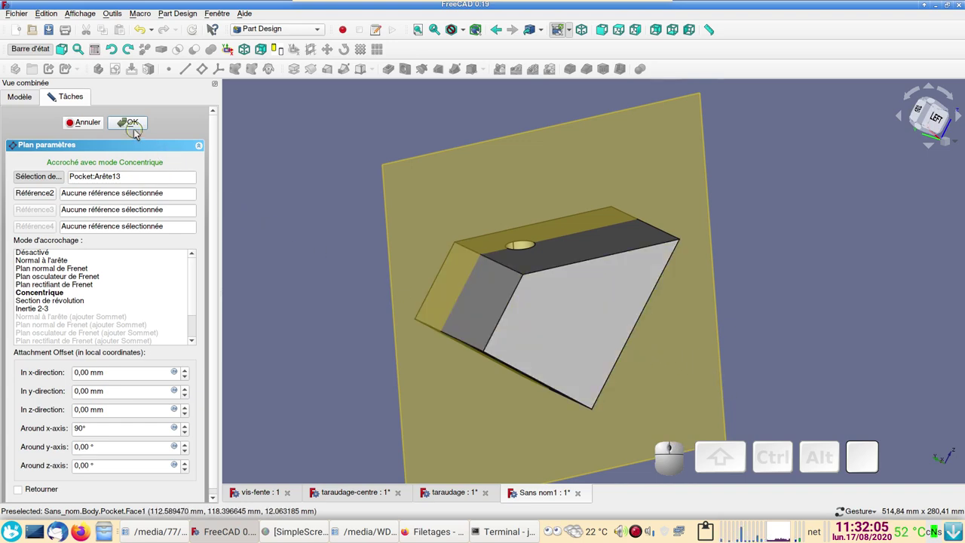
left_click(129, 123)
Orbit to the rear of the block and toggle visibility of the Cut solid.
left_click_drag(323, 231, 420, 289)
left_click(102, 241)
key("space")
left_click(71, 181)
key("space")
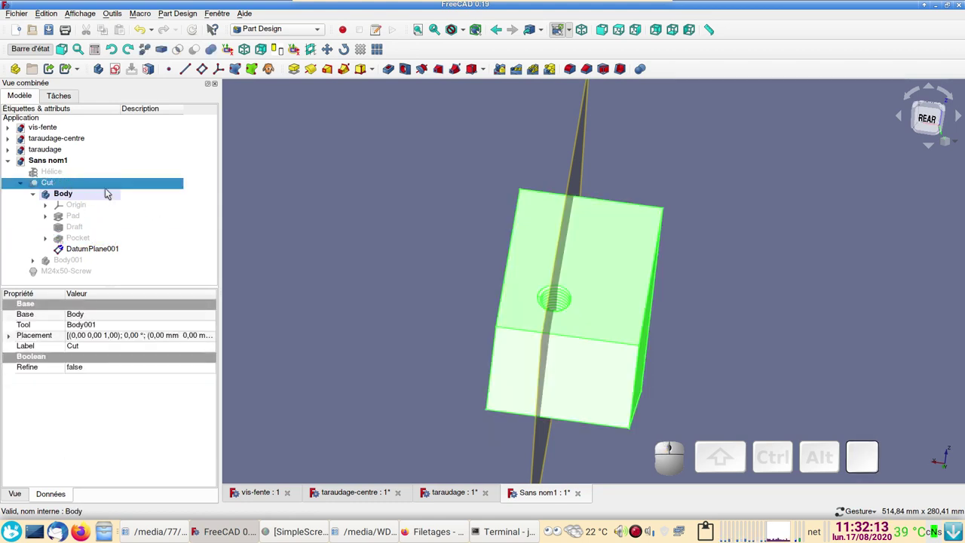
Select Cut and DatumPlane001 together and switch to the Part workbench.
left_click(113, 185)
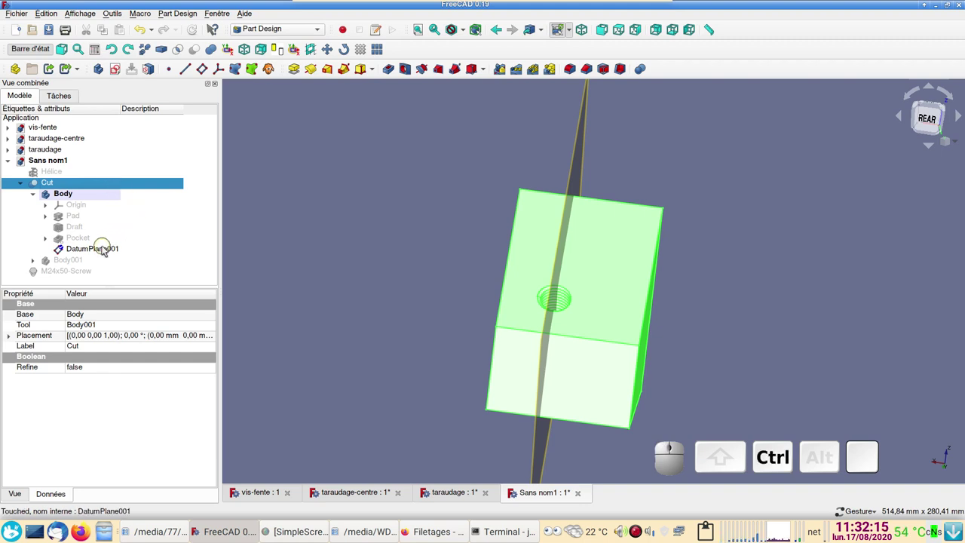
left_click(104, 250)
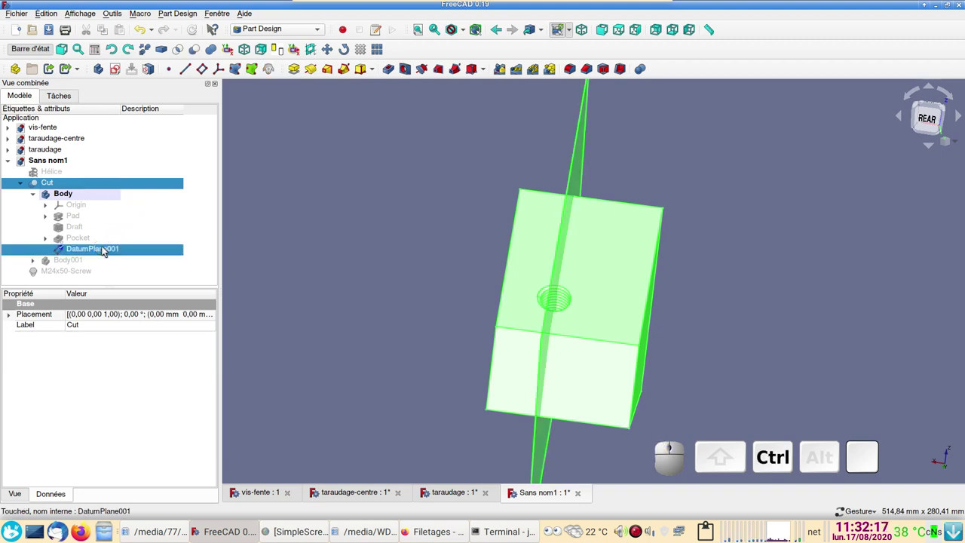
left_click(295, 33)
left_click(272, 19)
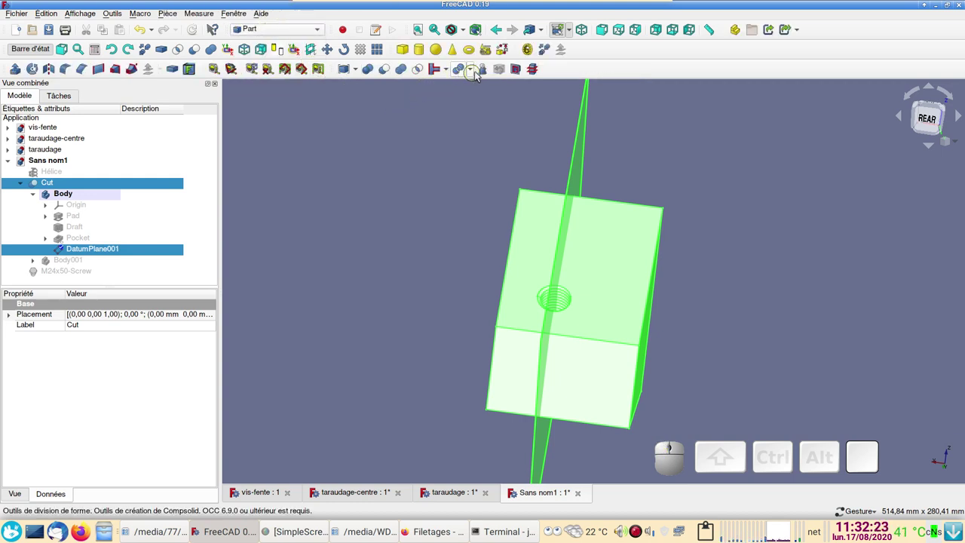
Slice the block apart along DatumPlane001 using Part > Split > Slice apart.
left_click(472, 71)
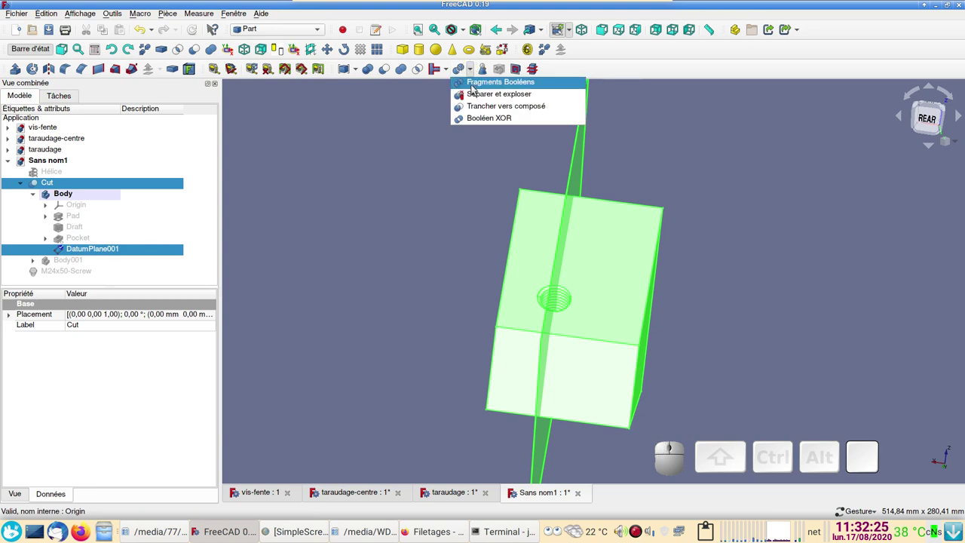
left_click(388, 113)
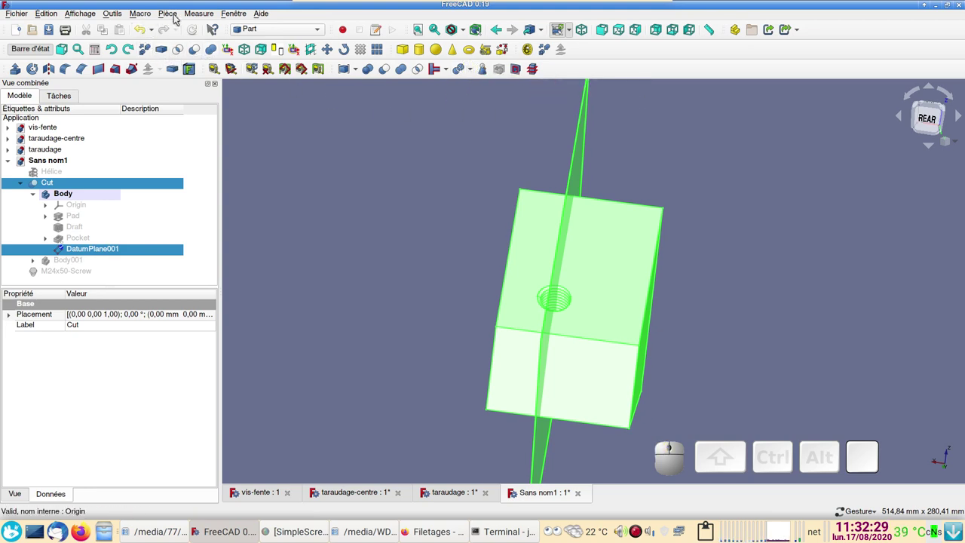
left_click(177, 17)
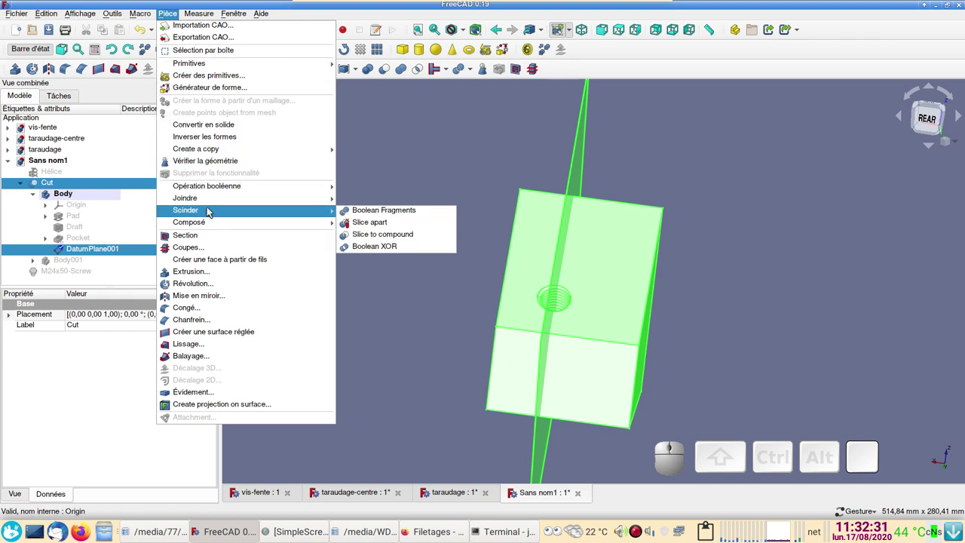
left_click(356, 222)
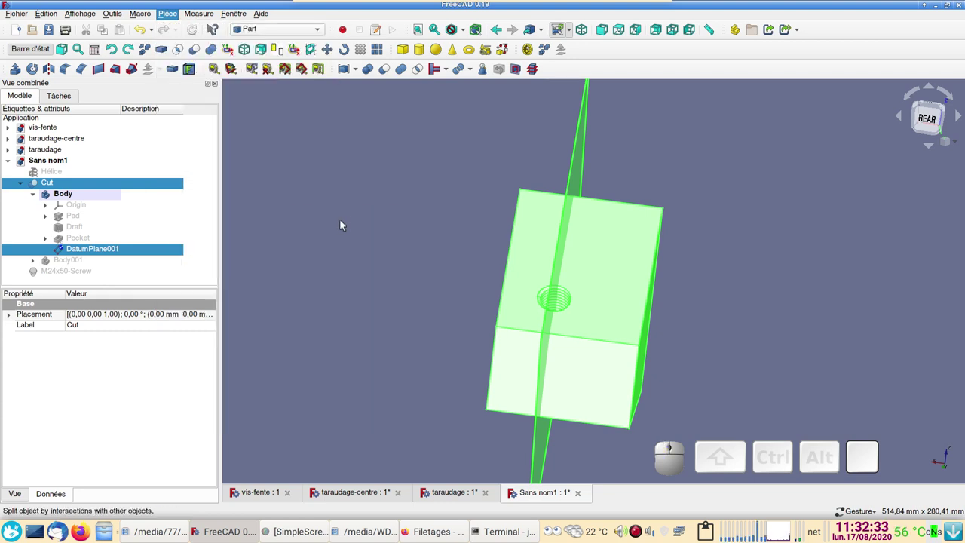
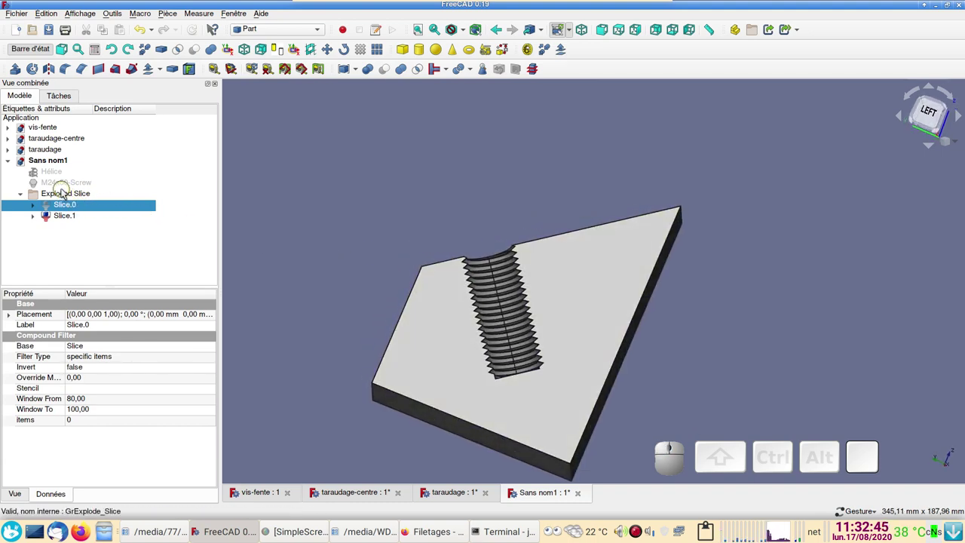
Show the M24x50-Screw and set its thread property to true for modelled threads.
left_click(63, 184)
key("space")
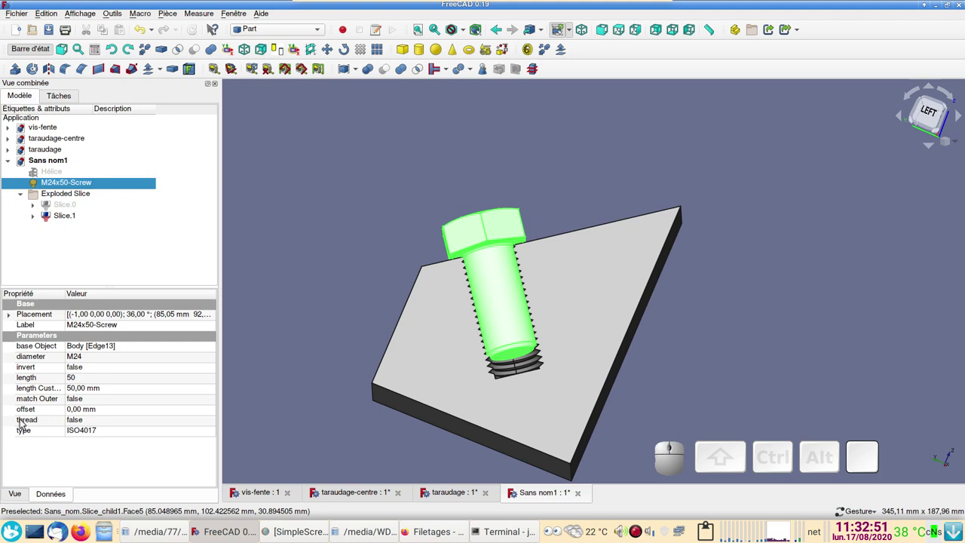
left_click(94, 420)
left_click(93, 422)
left_click(90, 432)
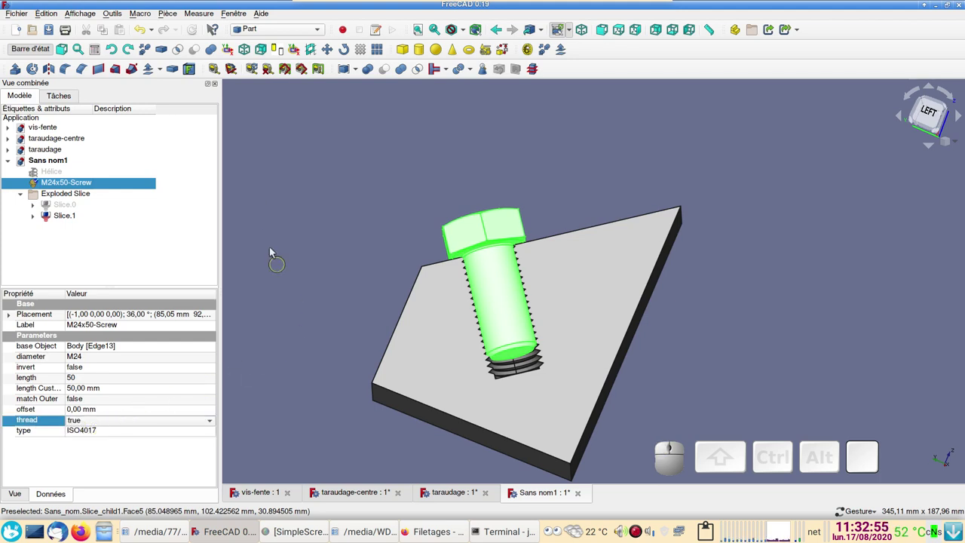
left_click(200, 34)
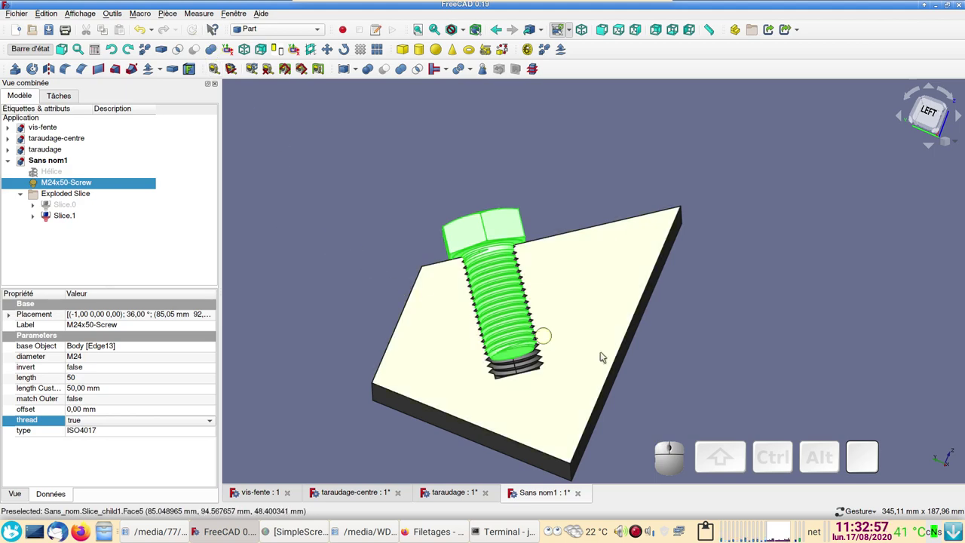
Switch to the right view and zoom and pan in on the threaded screw.
key("KP_6")
scroll("up", 3)
right_click(590, 353)
scroll("up", 3)
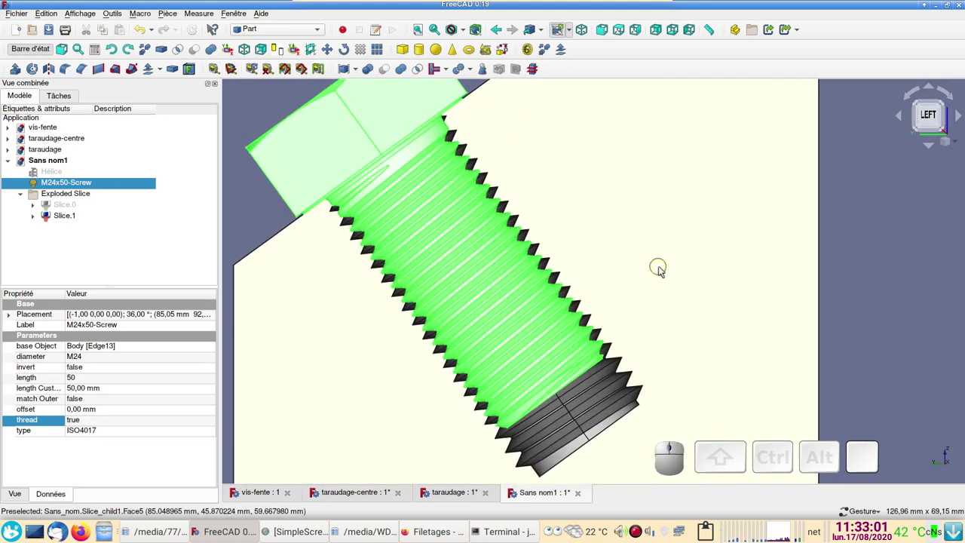
scroll("down", 3)
left_click_drag(663, 246, 402, 235)
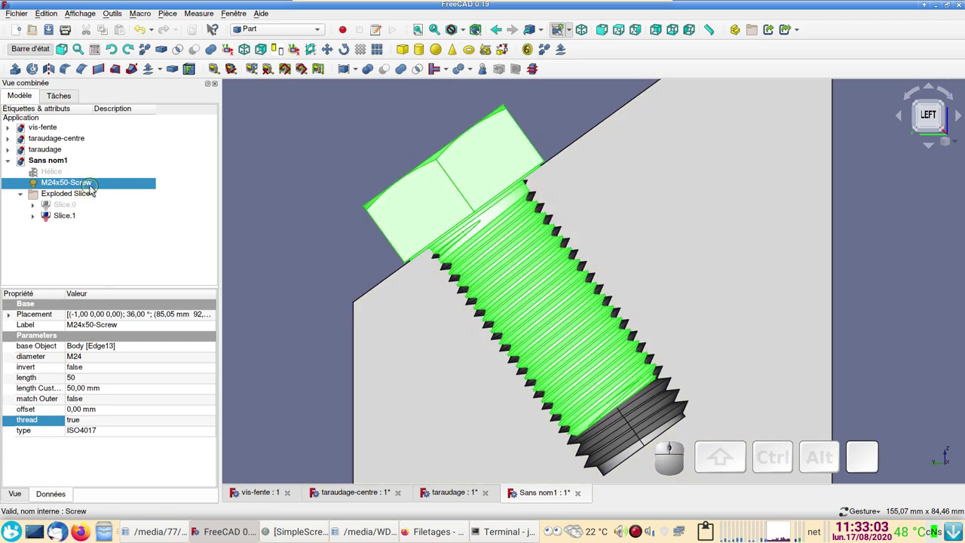
right_click(97, 186)
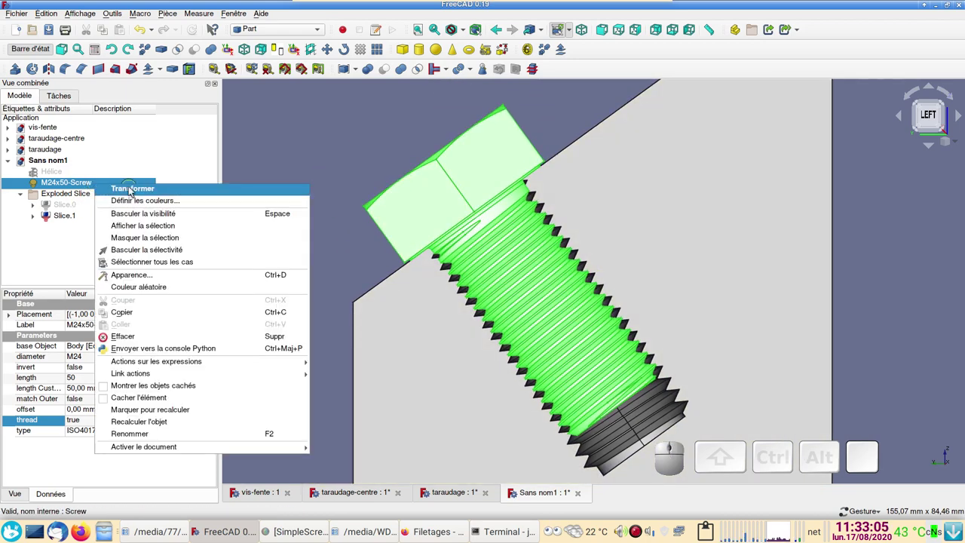
Transform the M24x50-Screw, dragging it outward along its axis to align with the tapped threads.
left_click(132, 188)
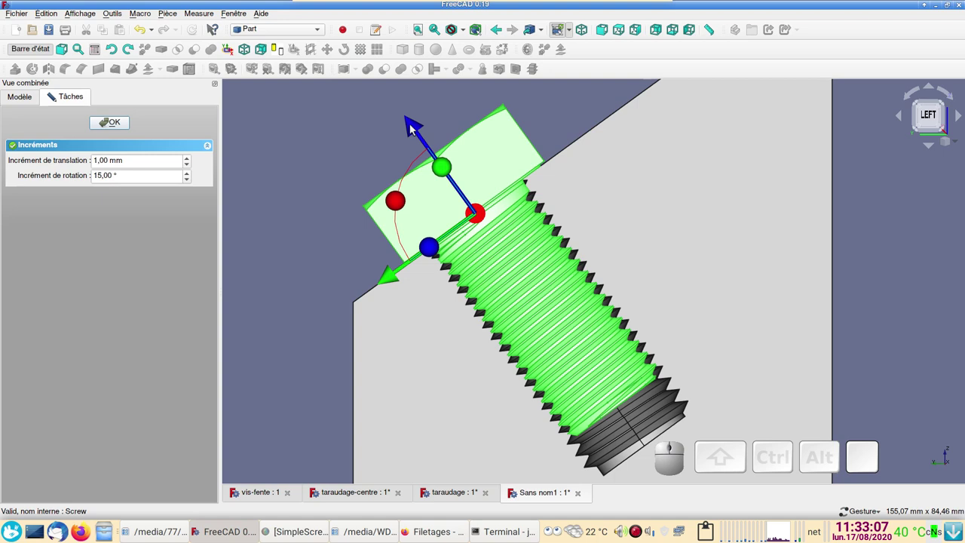
left_click_drag(413, 126, 397, 112)
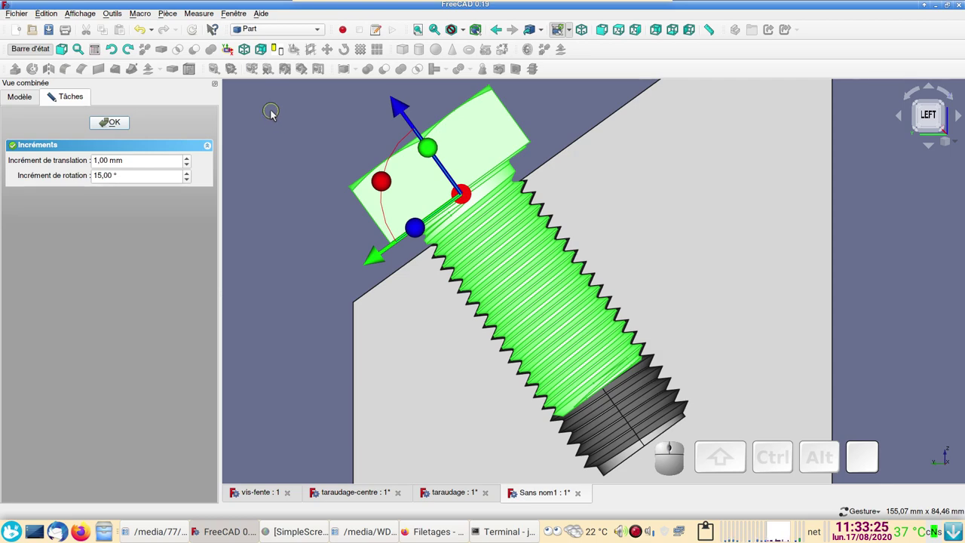
key("Escape")
left_click(320, 174)
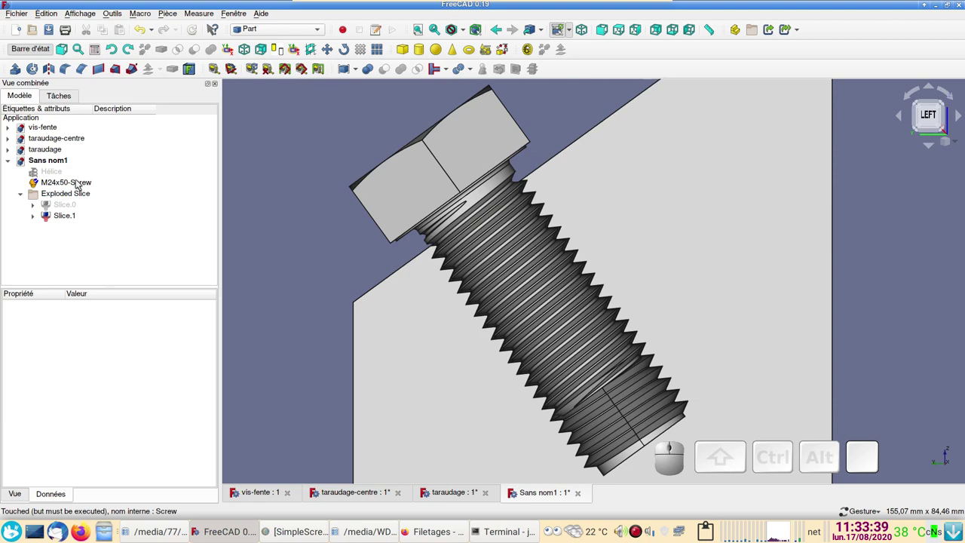
left_click(82, 183)
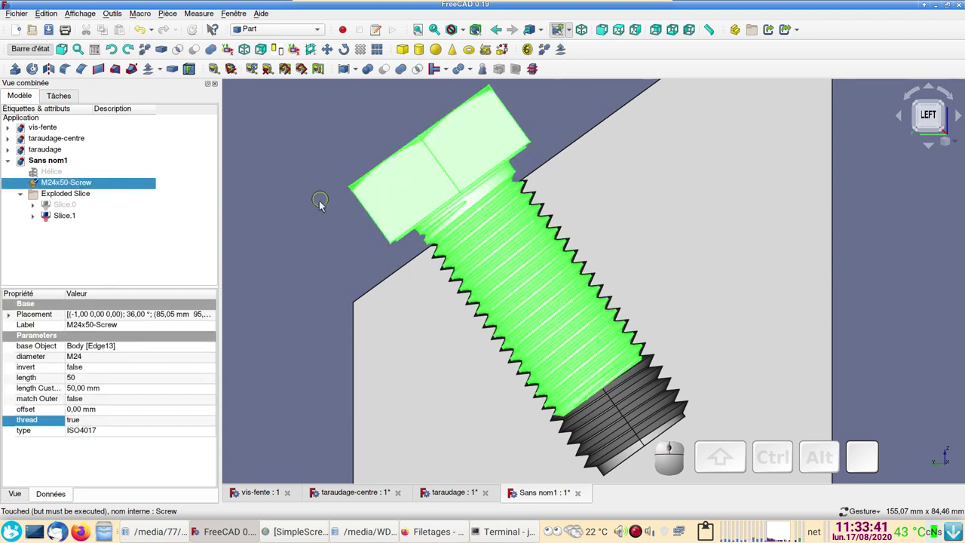
scroll("up", 3)
scroll("up", 3)
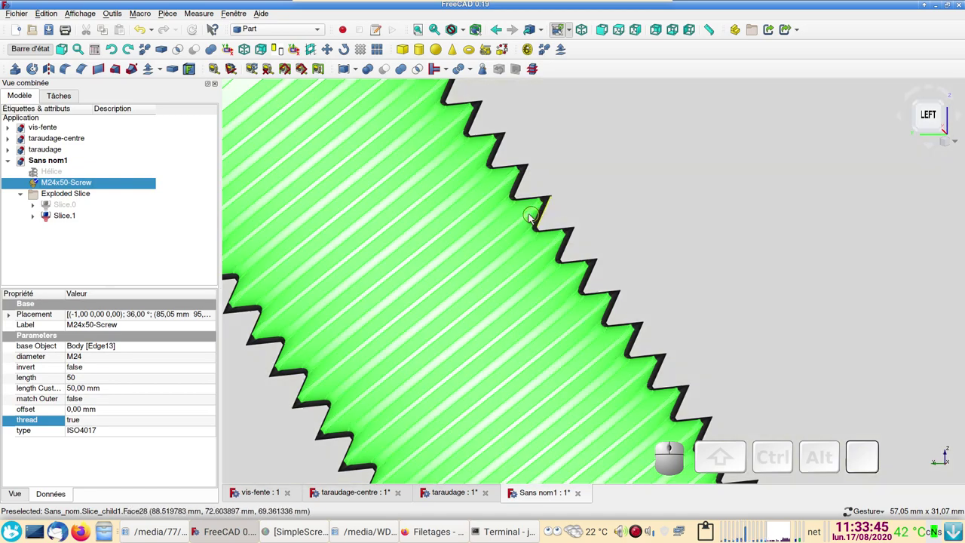
scroll("down", 3)
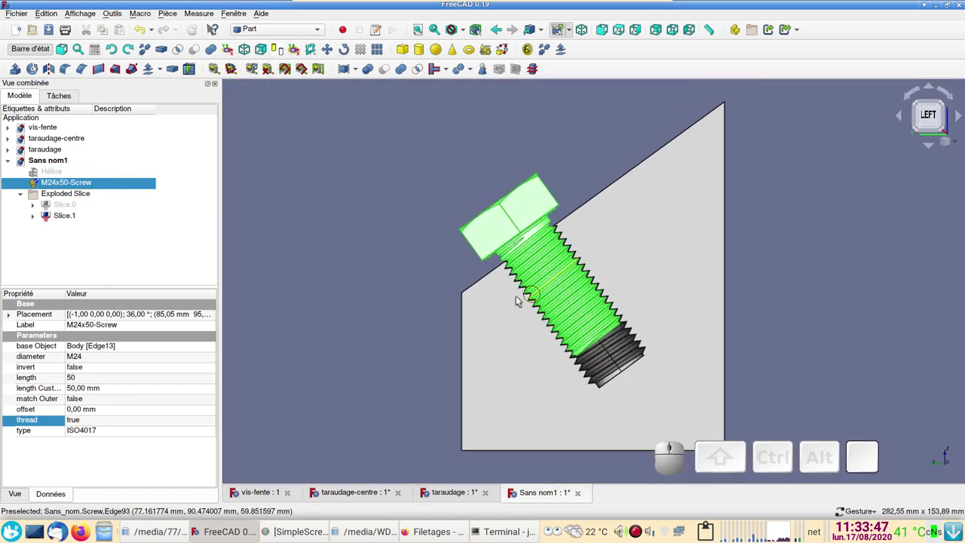